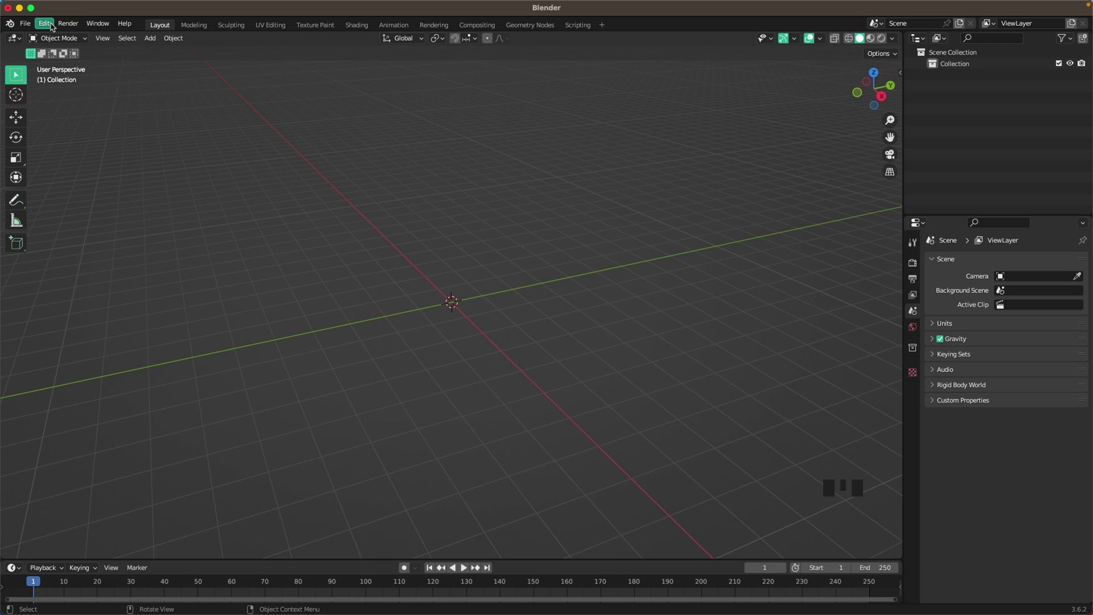
Add a mesh circle at the scene centre and enter Edit Mode on its vertices.
drag(53, 26, 308, 48)
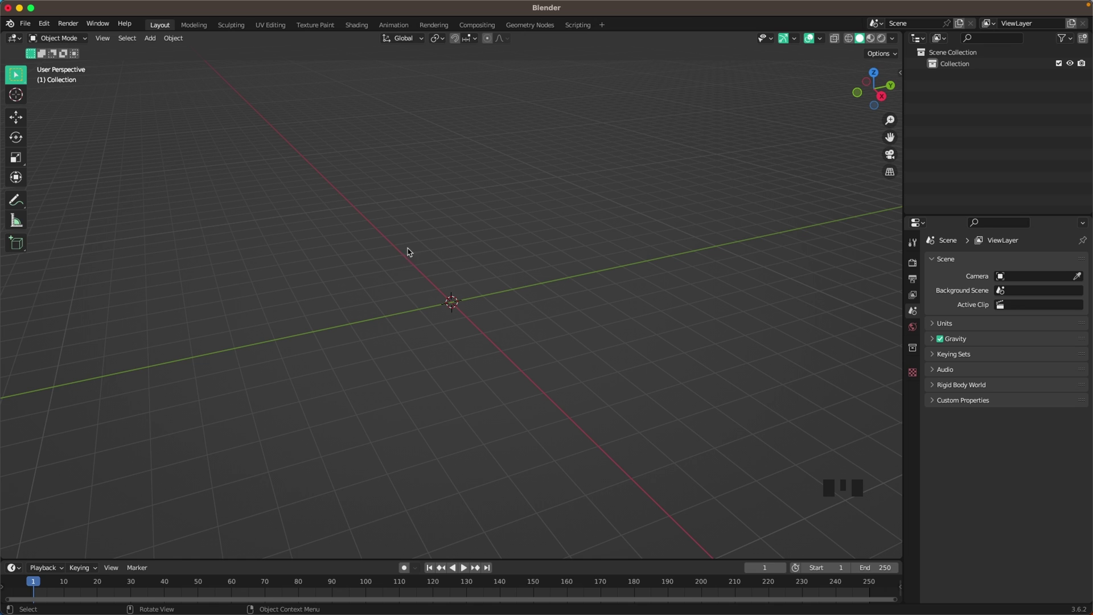
scroll(up, 3)
key(shift+a)
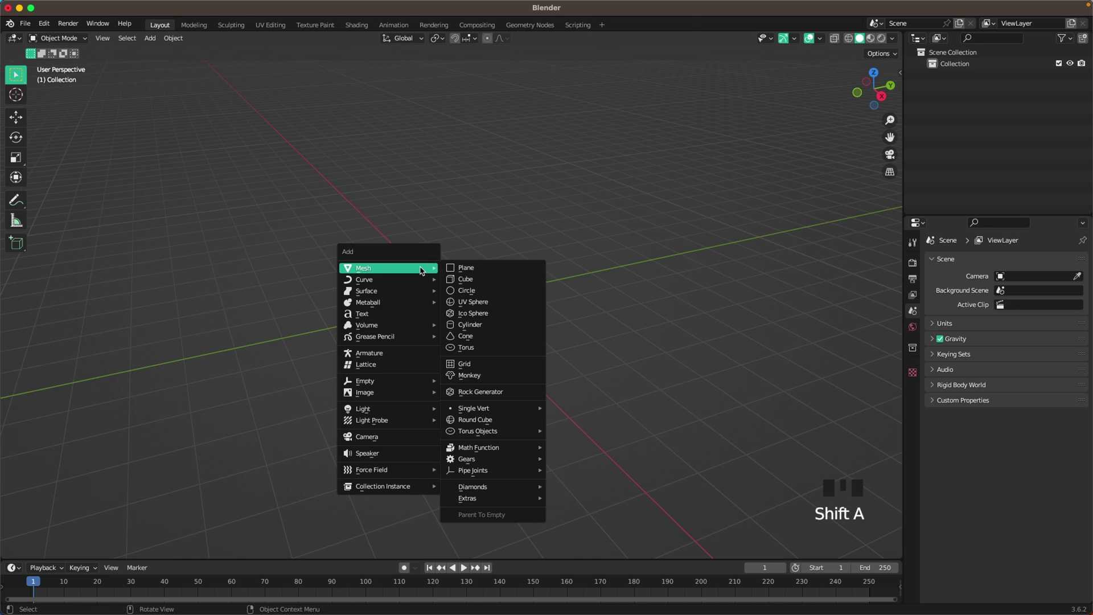
scroll(up, 3)
key(Tab)
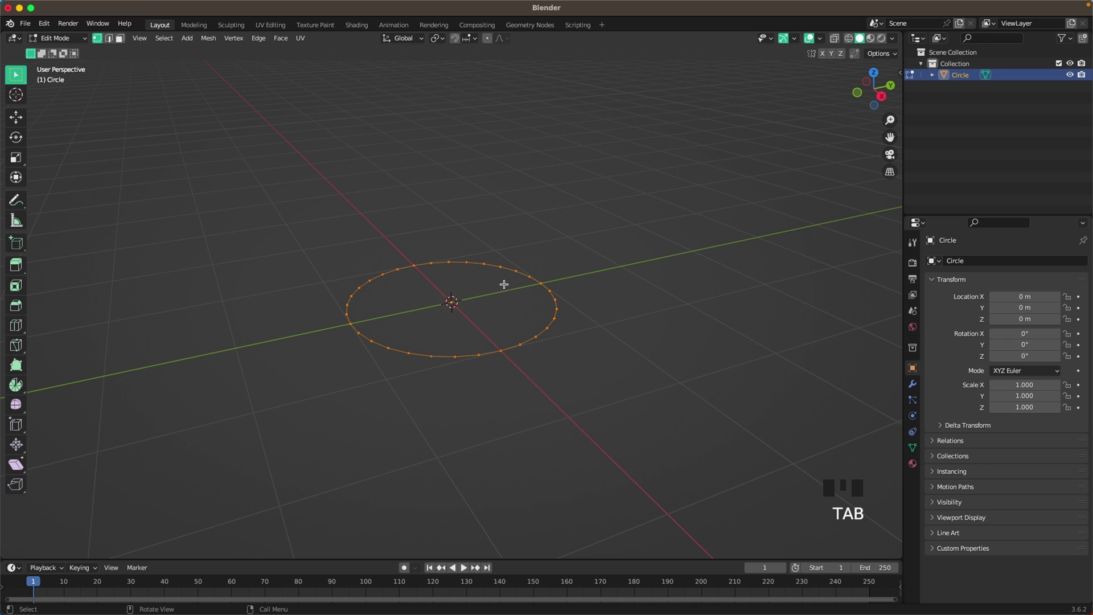
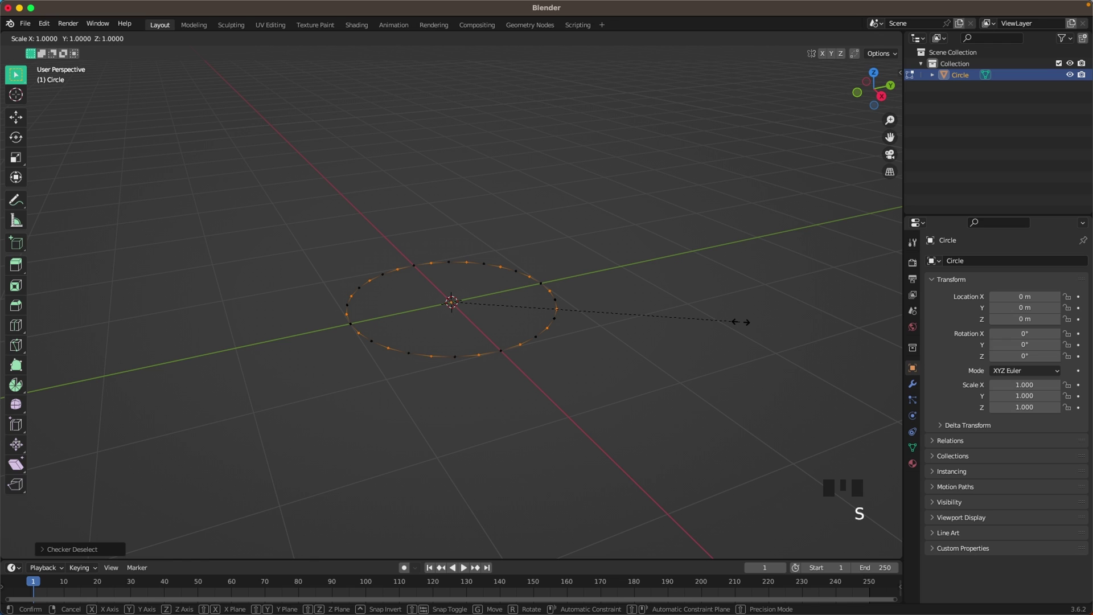
Scale alternate points inward into a scalloped outline, fill it, extrude walls upward and widen the top rim.
key(s)
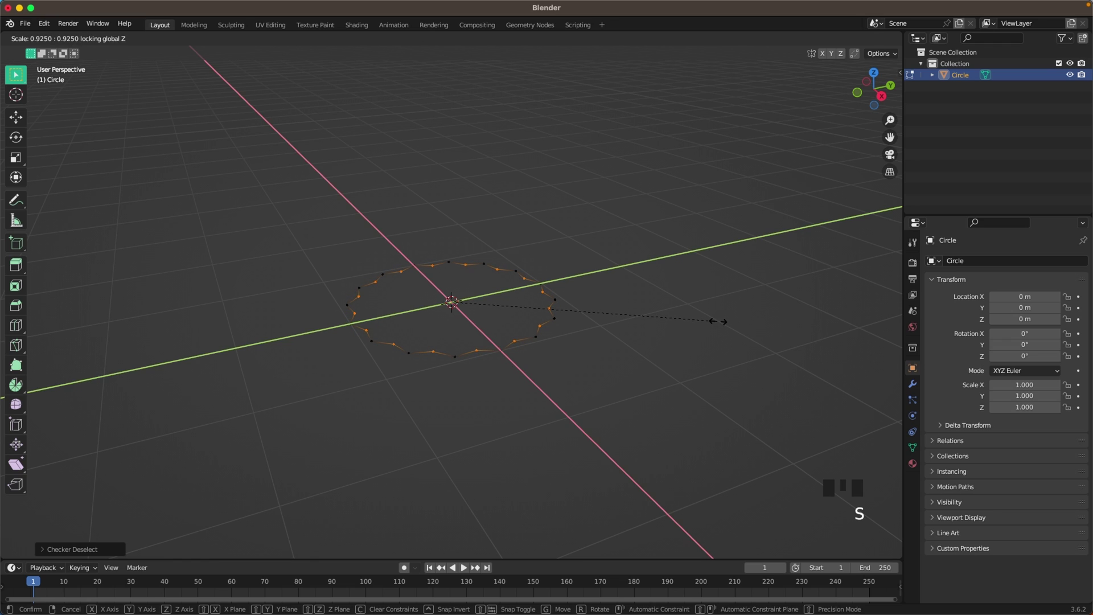
key(a)
key(f)
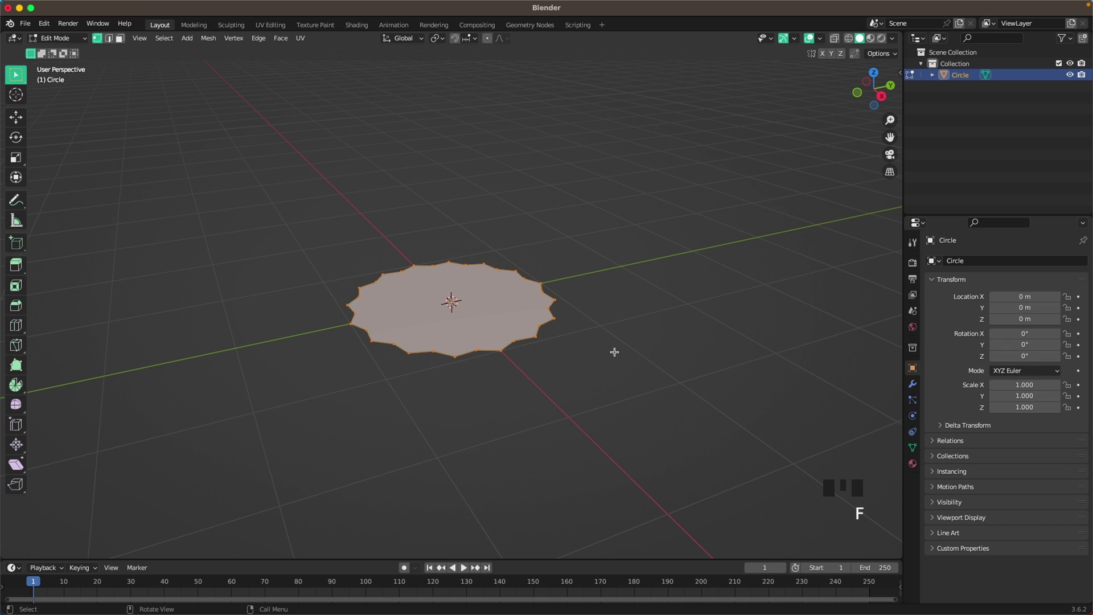
key(e)
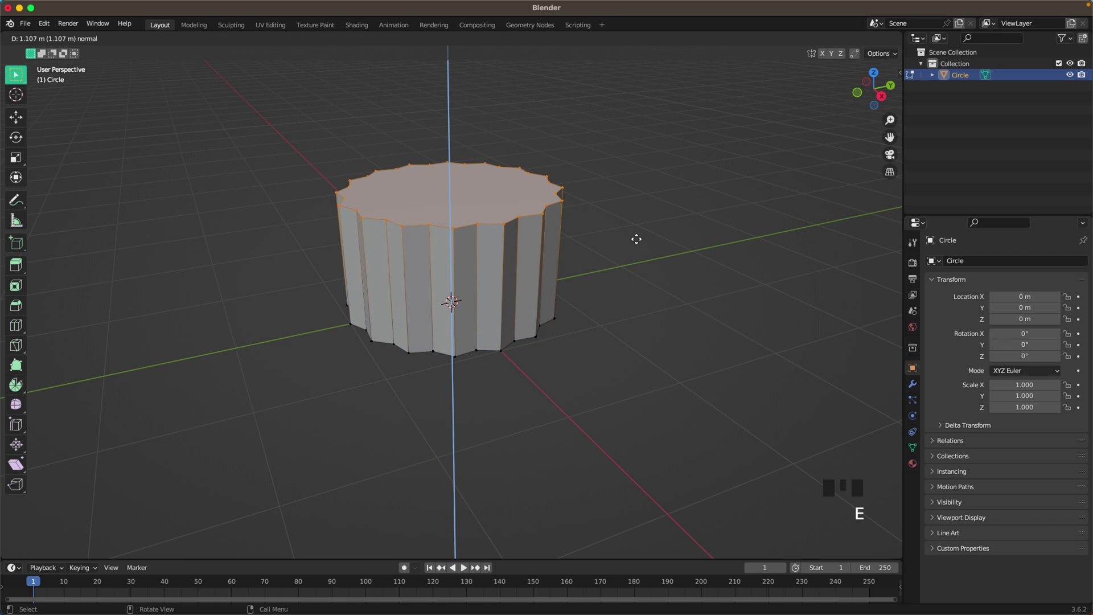
key(s)
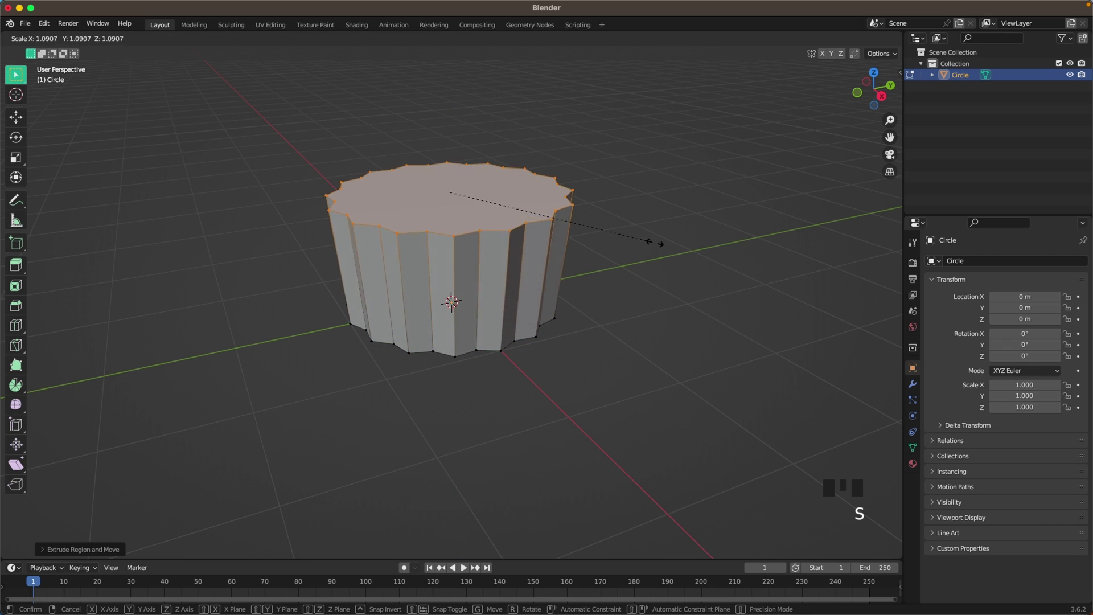
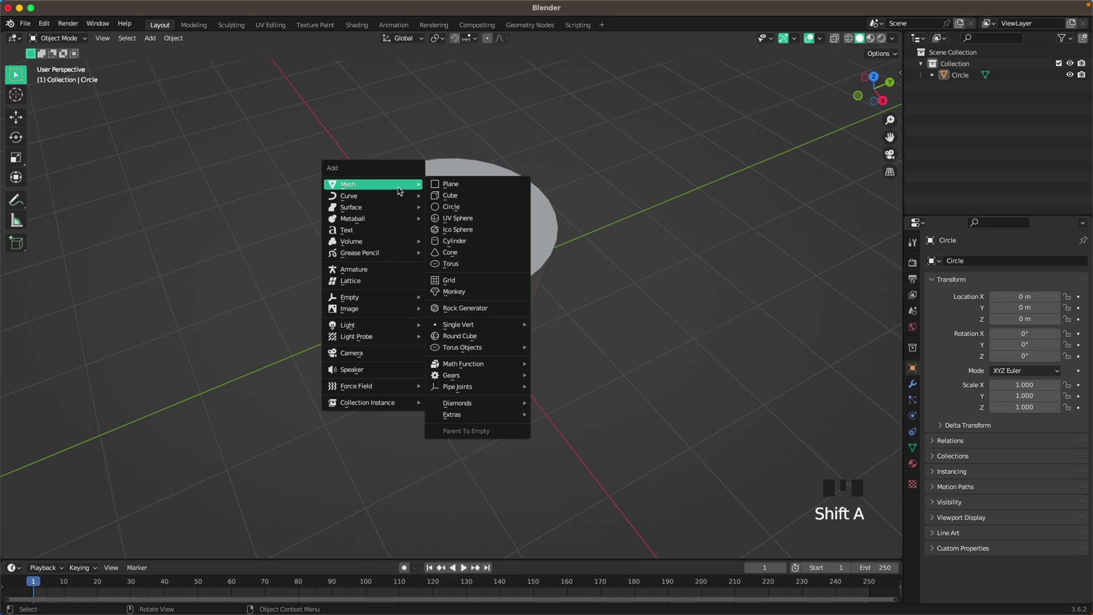
Add a cube and smooth it with a level-3 Subdivision Surface into a sphere.
scroll(down, 3)
key(g)
key(ctrl+3)
click(919, 388)
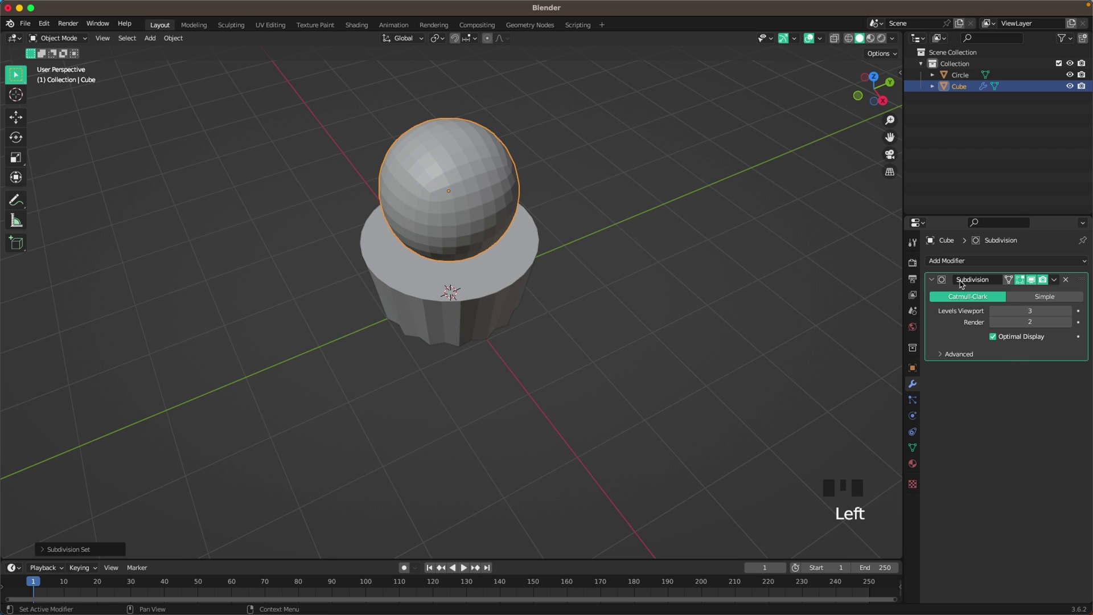
click(1073, 326)
drag(653, 276, 450, 213)
drag(450, 213, 586, 223)
click(586, 223)
click(478, 240)
drag(657, 263, 688, 227)
Flatten the sphere vertically and size it horizontally from top view to fit the wrapper.
key(Tab)
key(s)
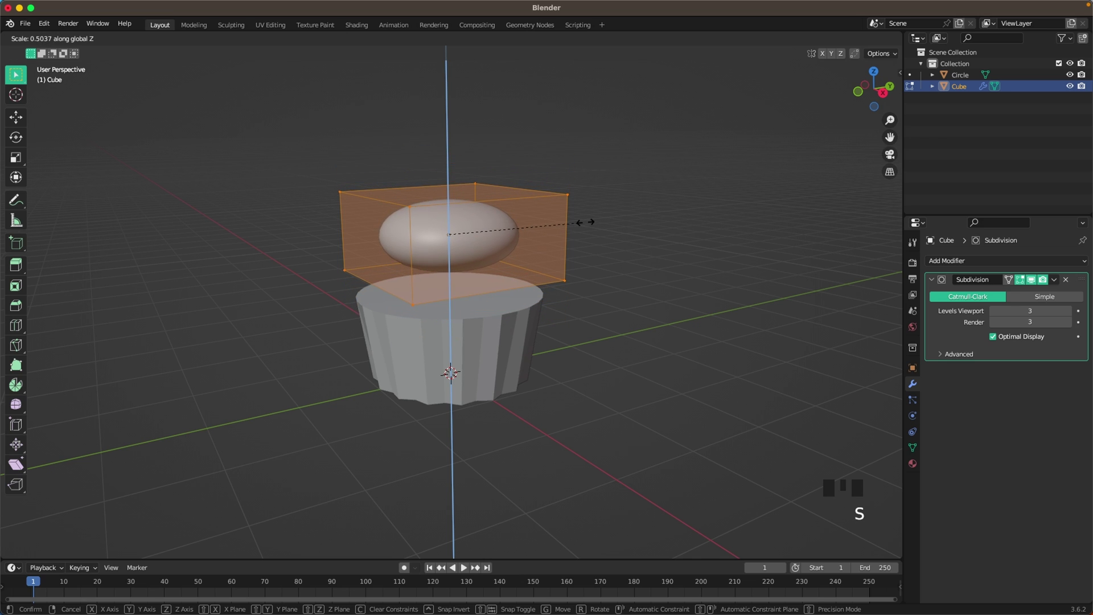
key(`)
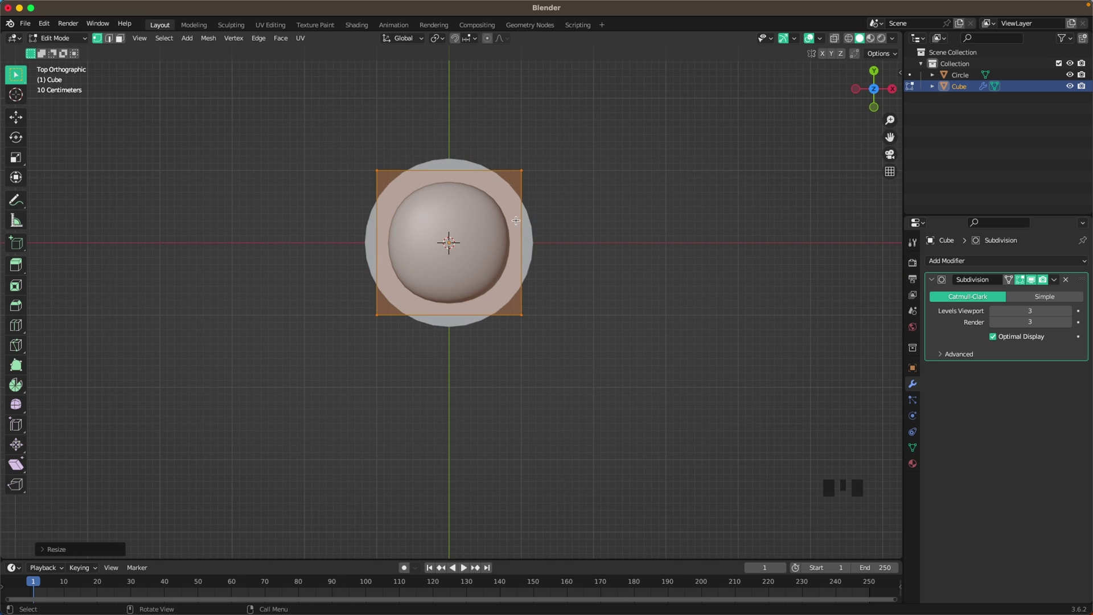
key(s)
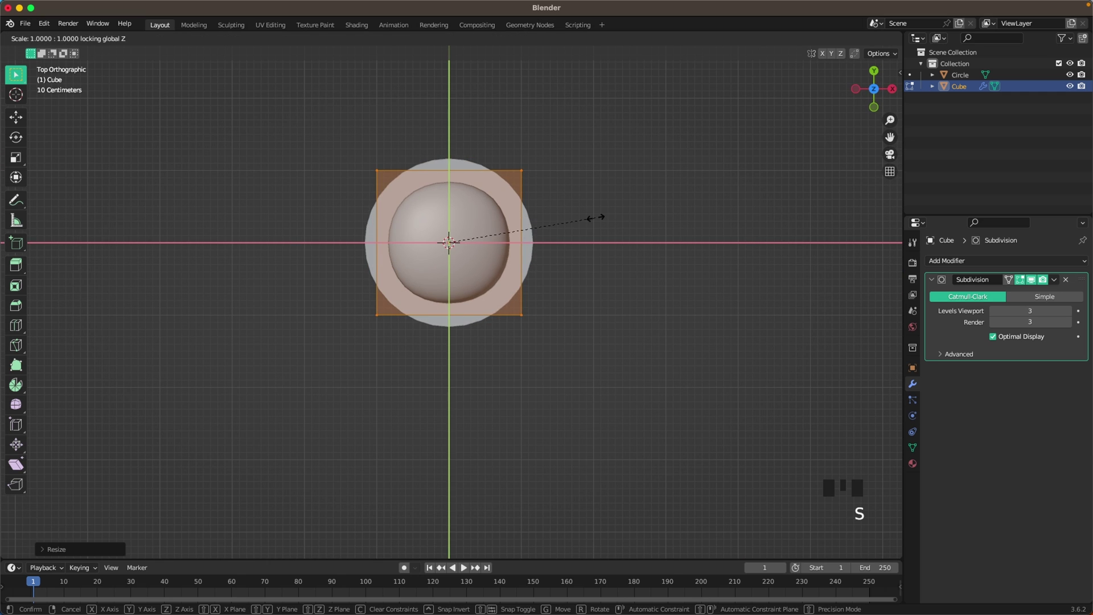
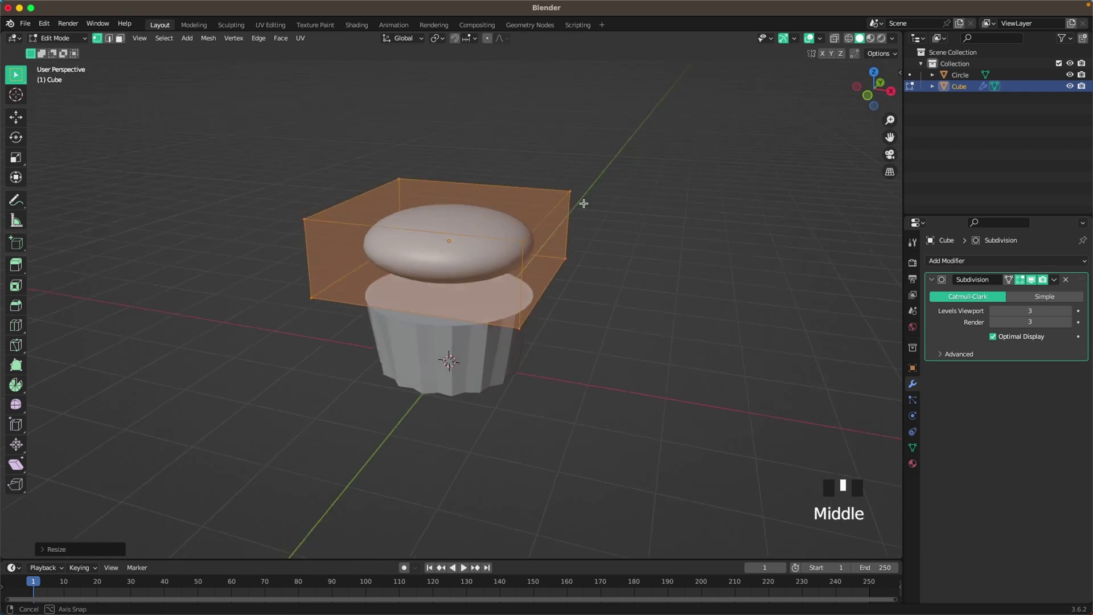
key(Tab)
Lower the dome onto the wrapper, make it taller and larger to overhang the rim, and set its height.
key(g)
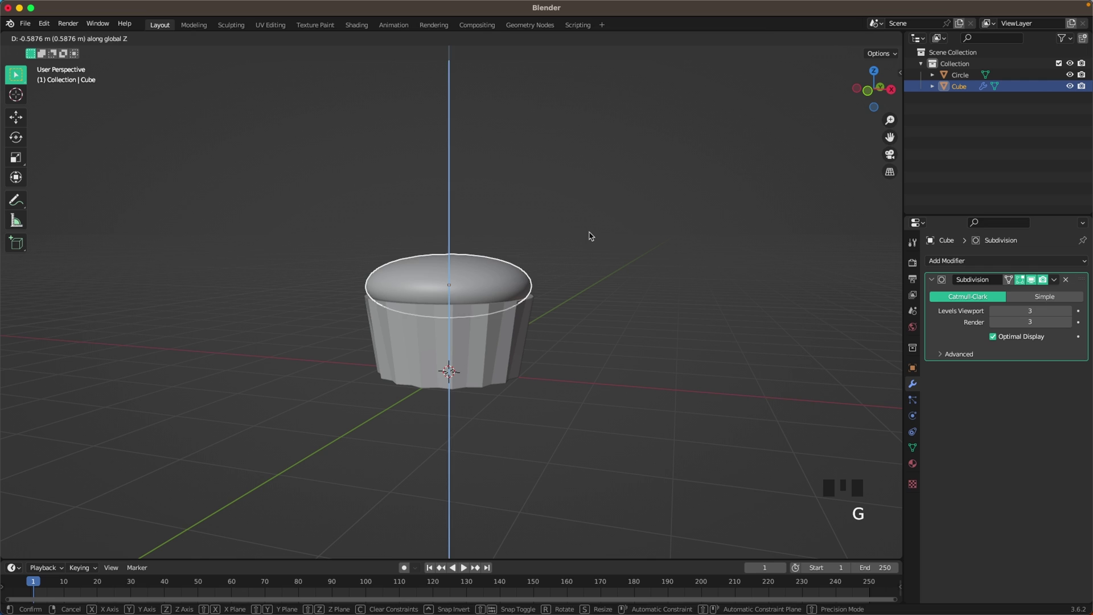
drag(570, 244, 570, 261)
key(Tab)
key(a)
key(s)
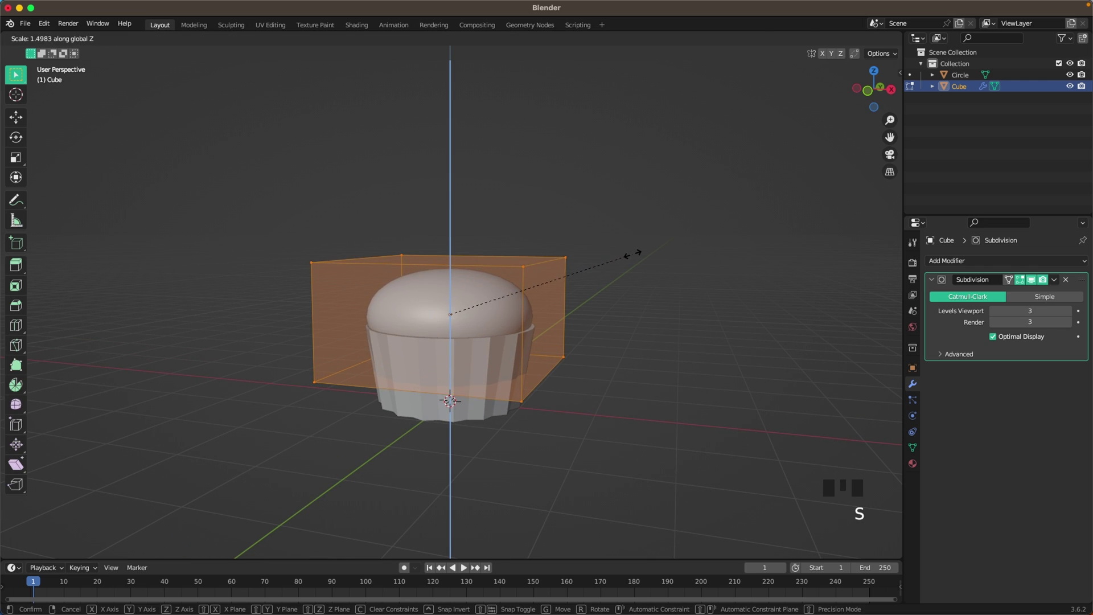
key(s)
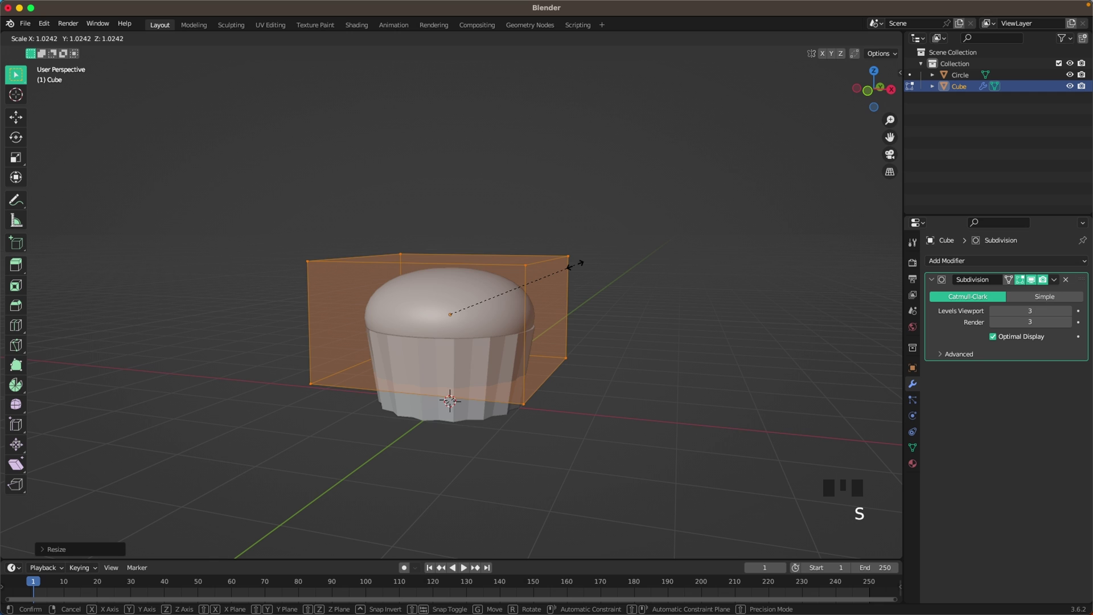
key(Tab)
key(g)
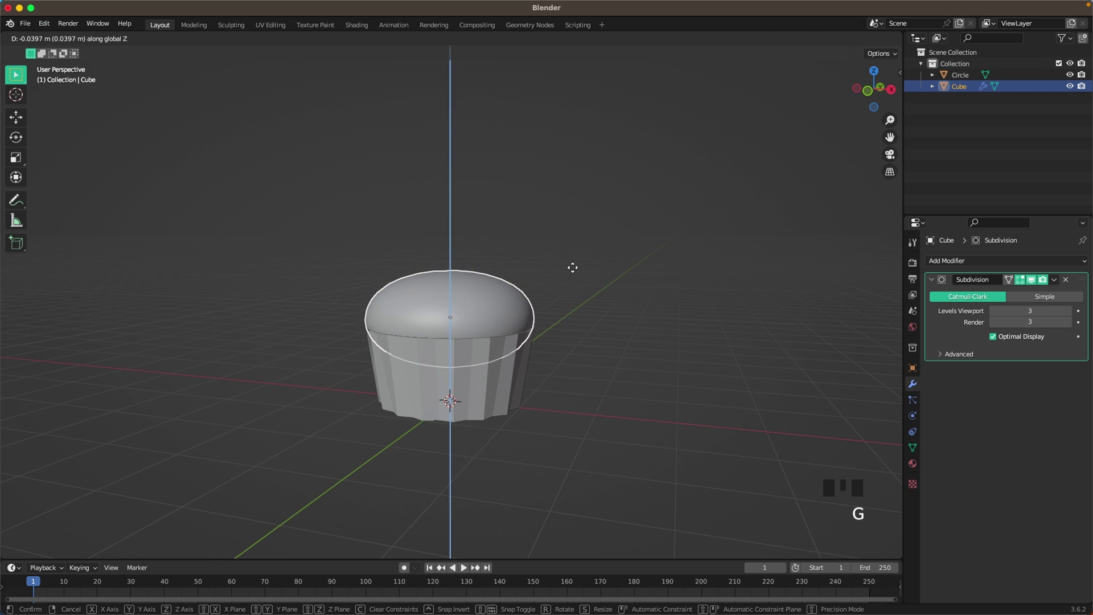
key(g)
Fine-tune the dome's scale and fit while orbiting to inspect it from several angles.
click(575, 266)
drag(531, 284, 375, 306)
click(375, 306)
scroll(up, 3)
key(Tab)
key(a)
key(s)
key(s)
key(Tab)
drag(694, 324, 541, 334)
scroll(down, 3)
click(557, 394)
scroll(down, 3)
drag(586, 336, 527, 329)
scroll(up, 3)
scroll(down, 3)
key(shift+a)
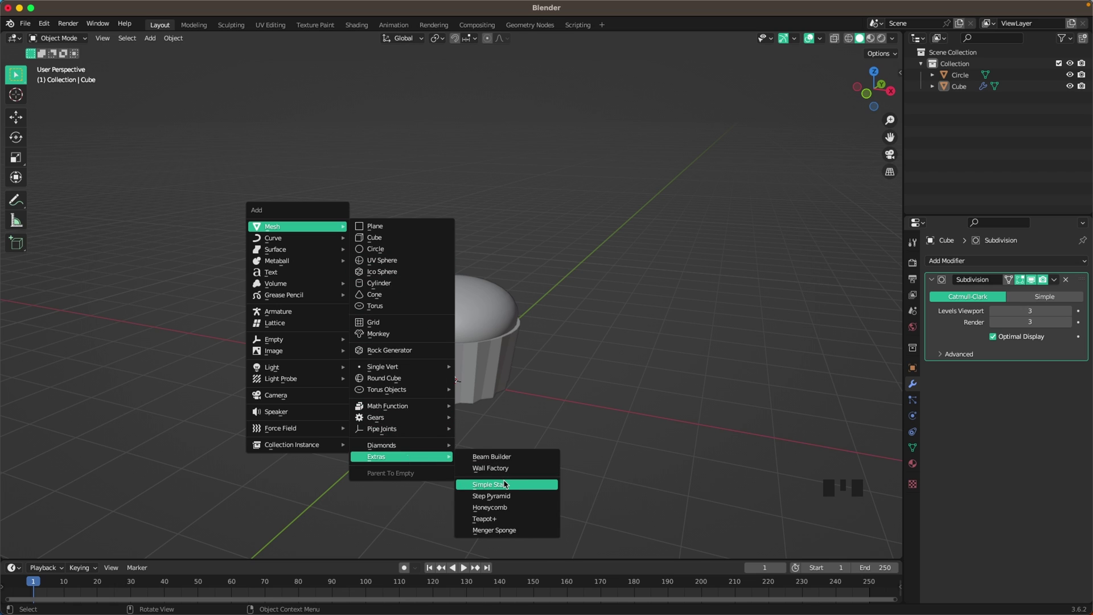
Add a Simple Star mesh, raise it above the cake and stretch it into a tall prism.
drag(43, 552, 480, 410)
key(g)
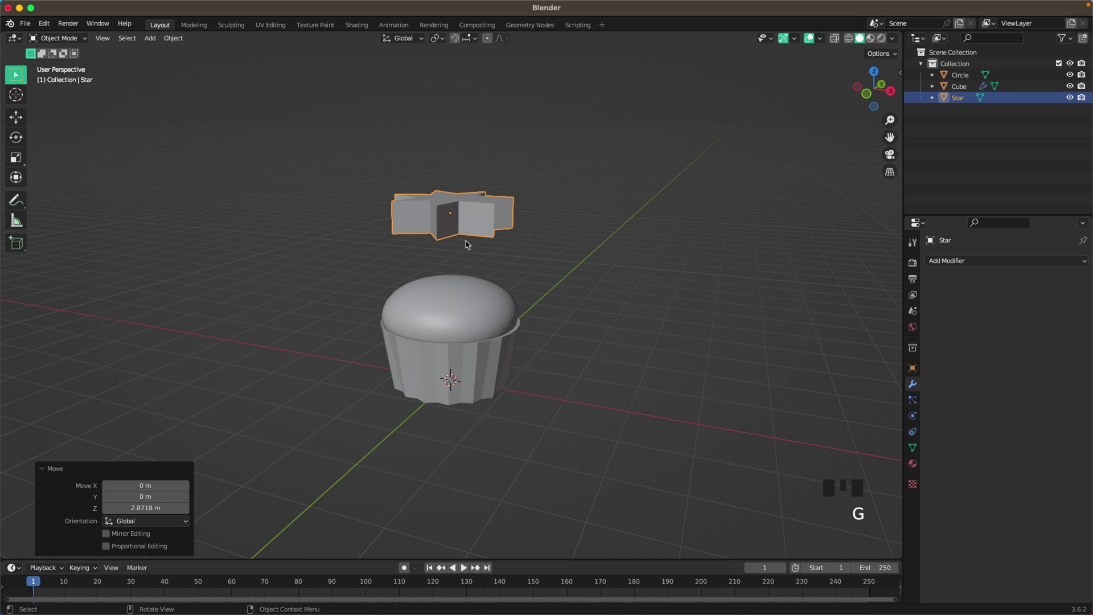
key(Tab)
key(a)
key(s)
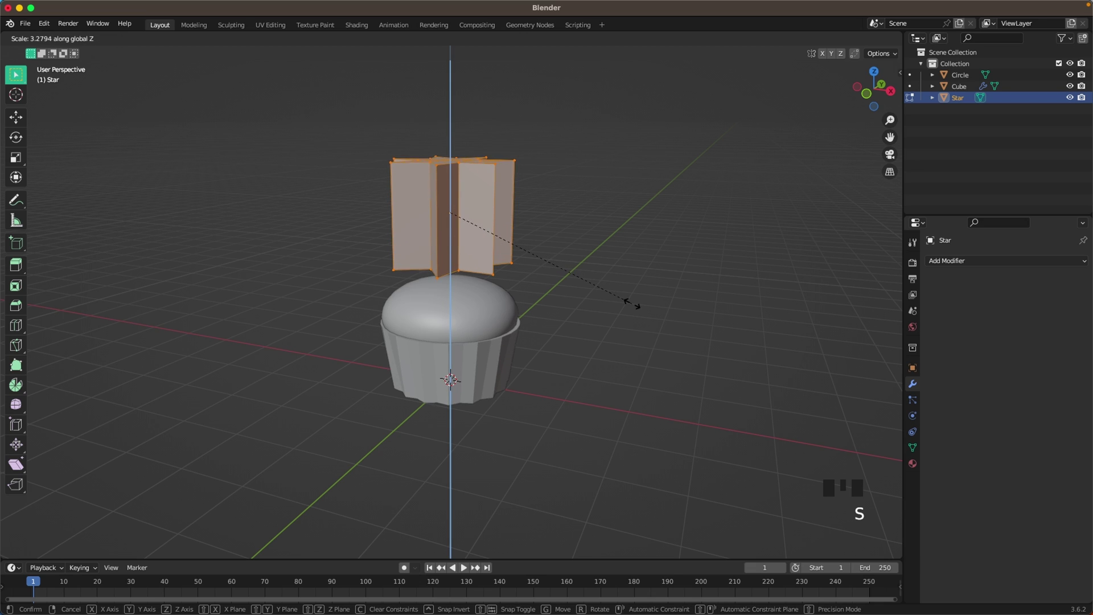
Add six horizontal loop cuts, switch to face select and enable proportional editing.
key(r)
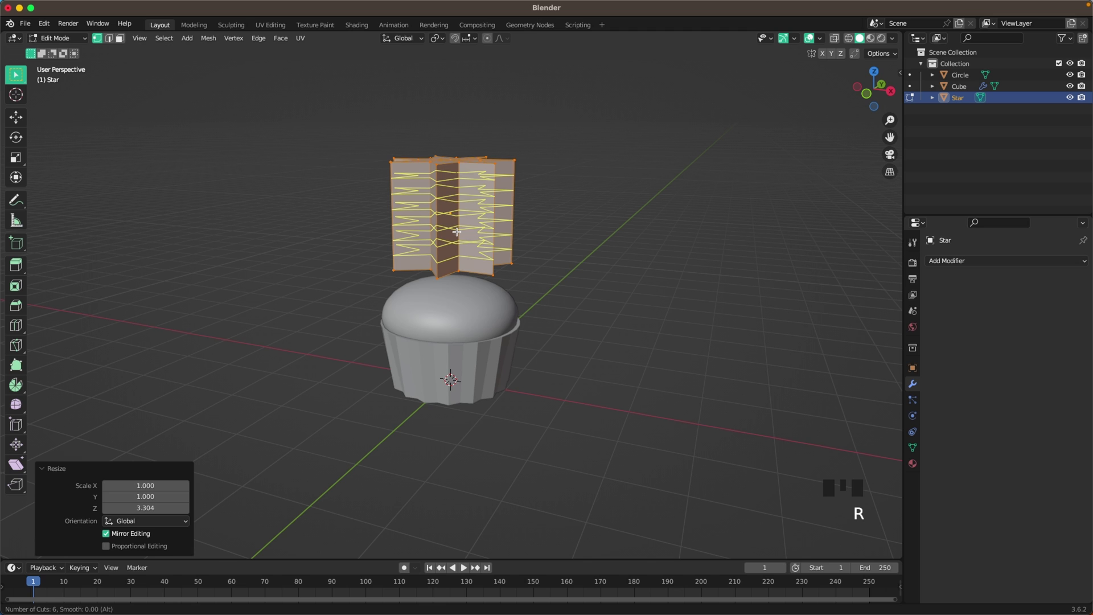
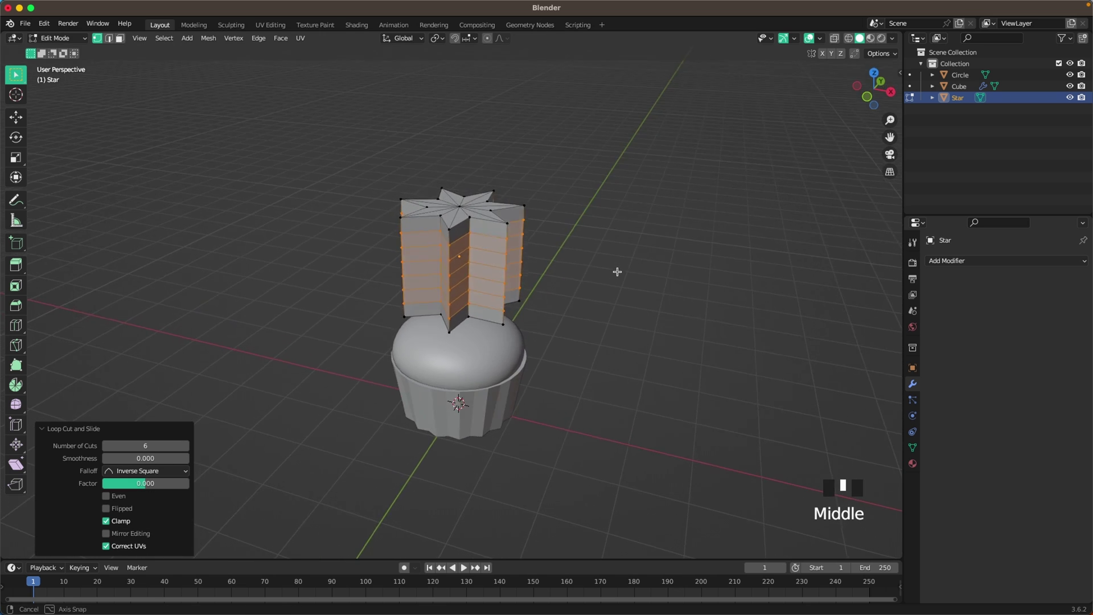
scroll(up, 3)
key(3)
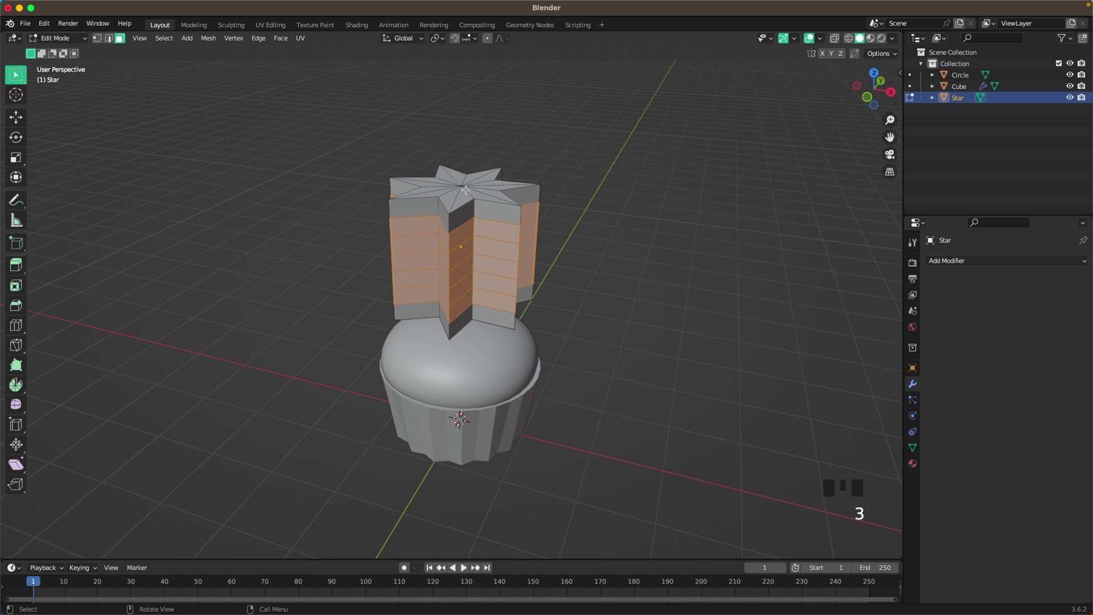
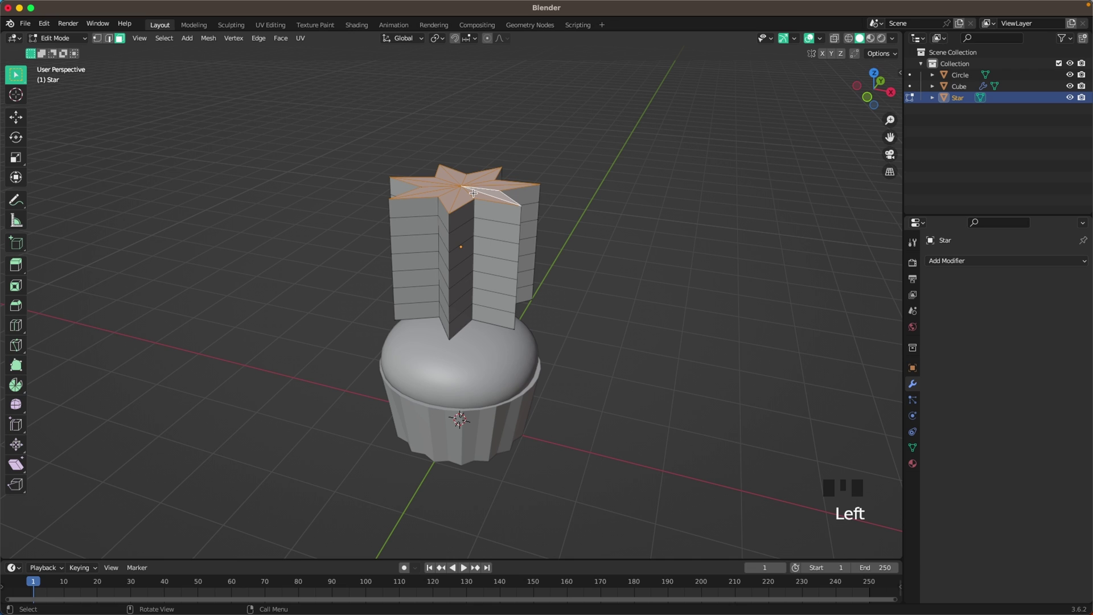
key(o)
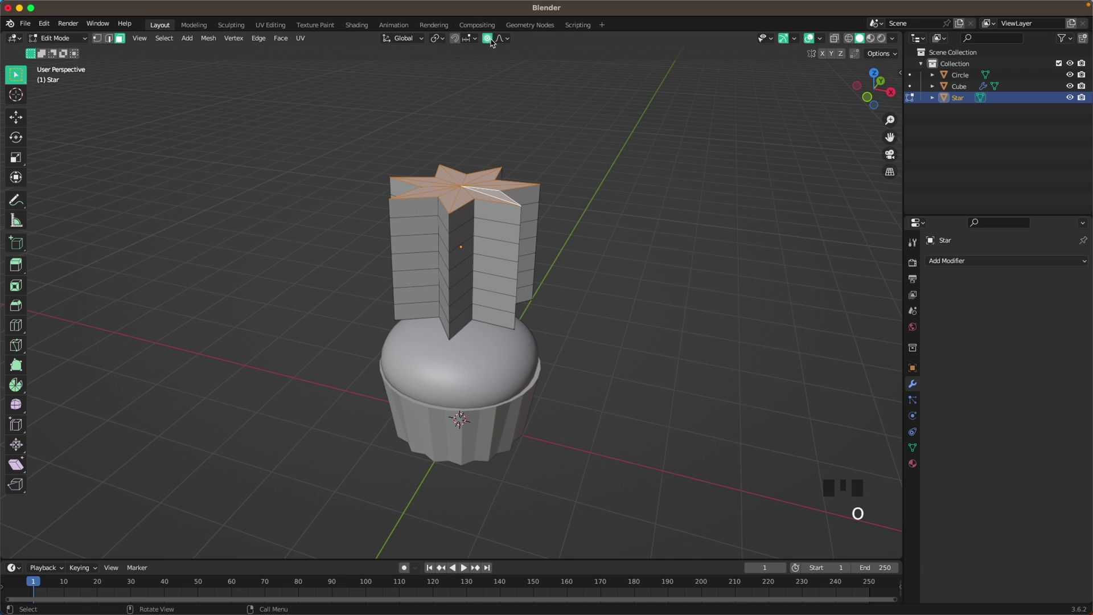
Scale the star's top face down to a point with proportional falloff to taper the frosting.
key(s)
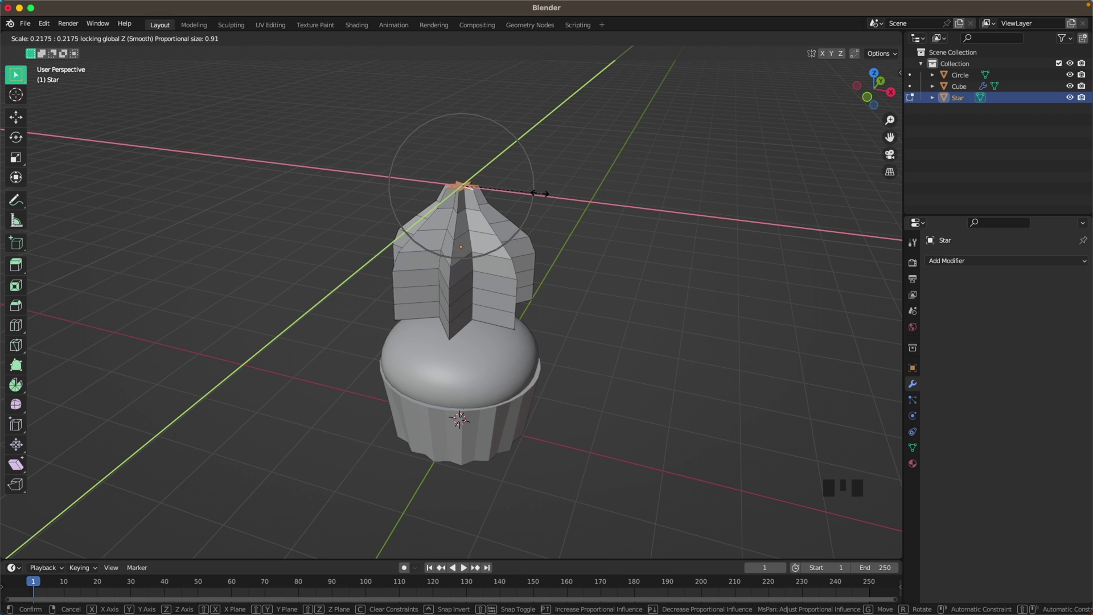
key(s)
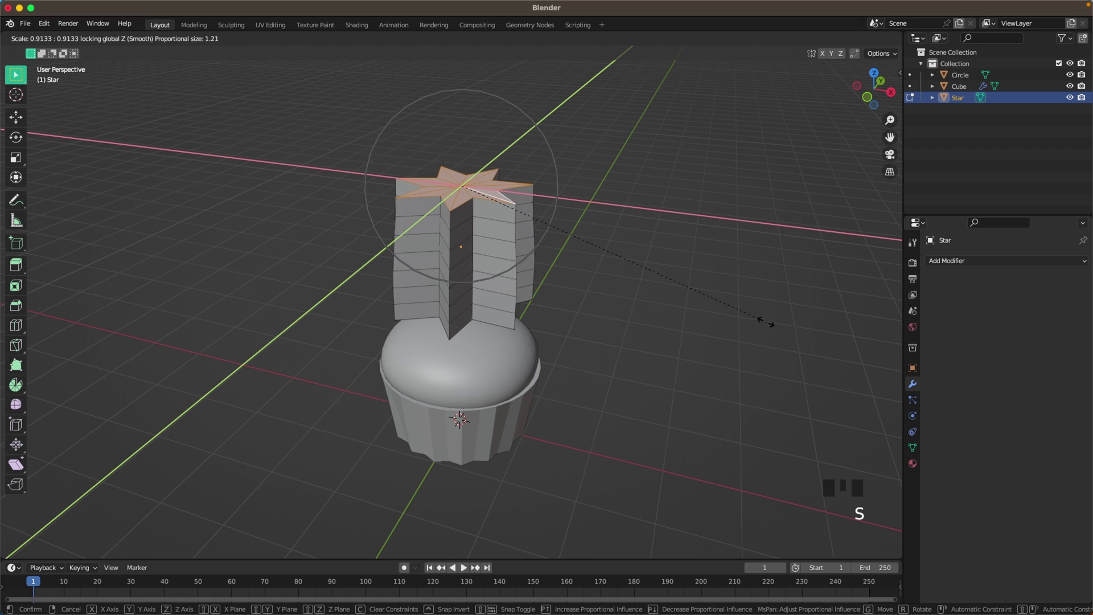
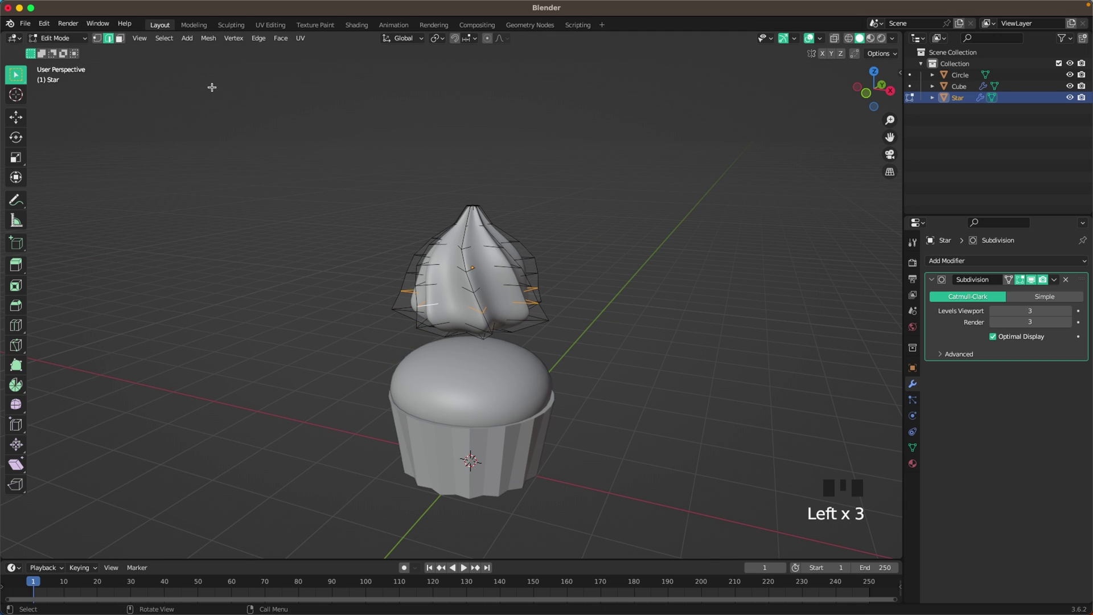
Enlarge the Star frosting from front view and move it down along Z onto the cake dome.
key(s)
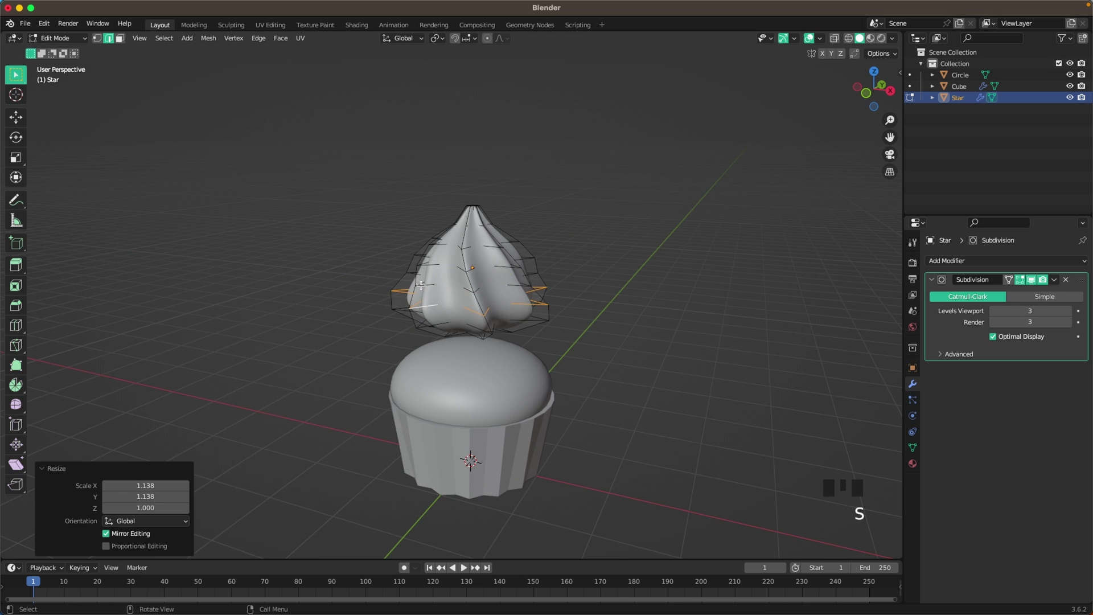
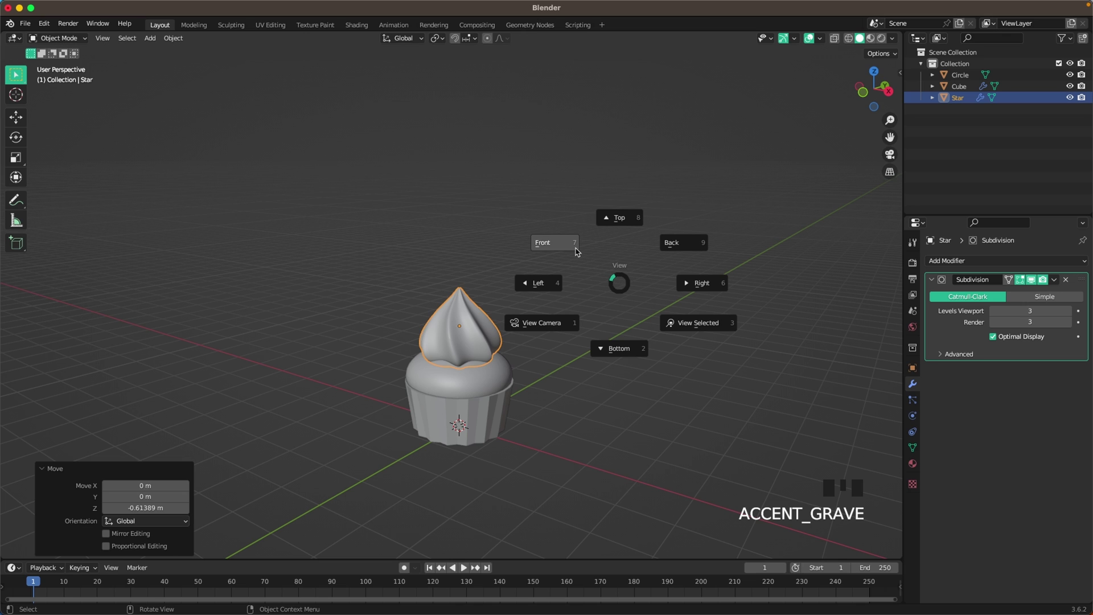
scroll(up, 3)
key(Tab)
key(a)
key(s)
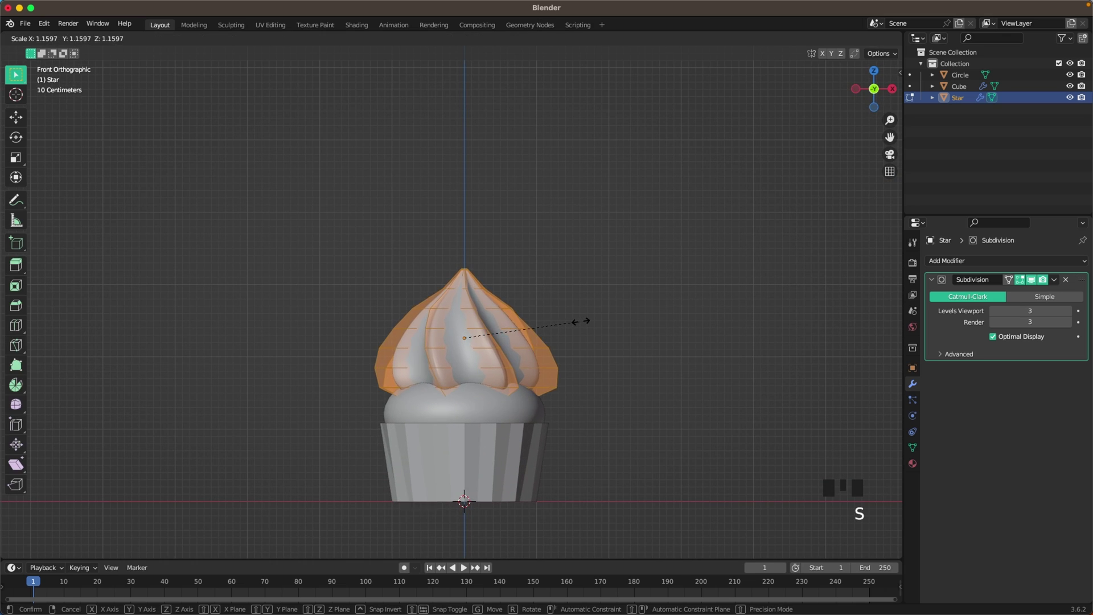
key(Tab)
key(g)
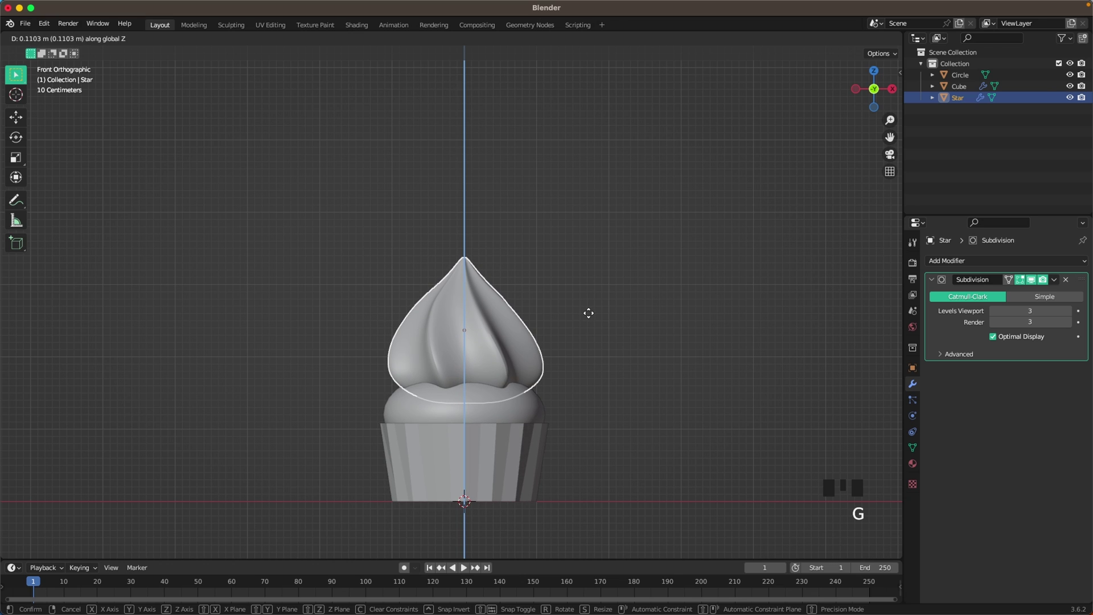
key(Tab)
Adjust the frosting's fit on the dome and bring up the add-object list for the cherry.
key(a)
key(s)
key(Tab)
drag(1072, 313, 609, 344)
drag(609, 344, 579, 346)
scroll(down, 3)
drag(584, 256, 428, 207)
key(shift+a)
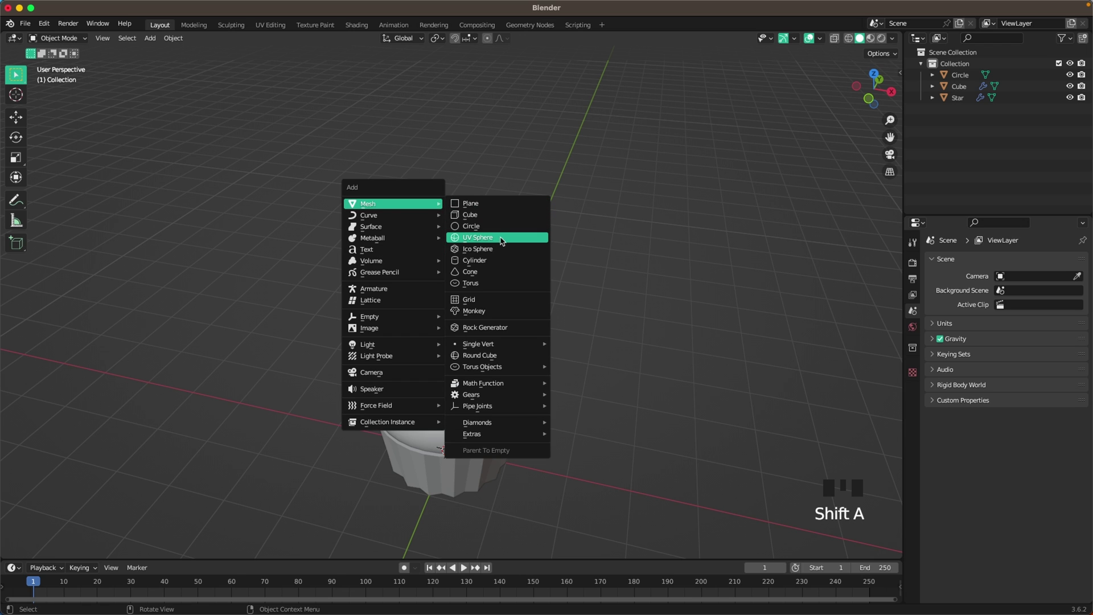
Add a UV sphere above the frosting and pull its top vertex down into a dent with proportional editing.
scroll(down, 3)
key(g)
key(Tab)
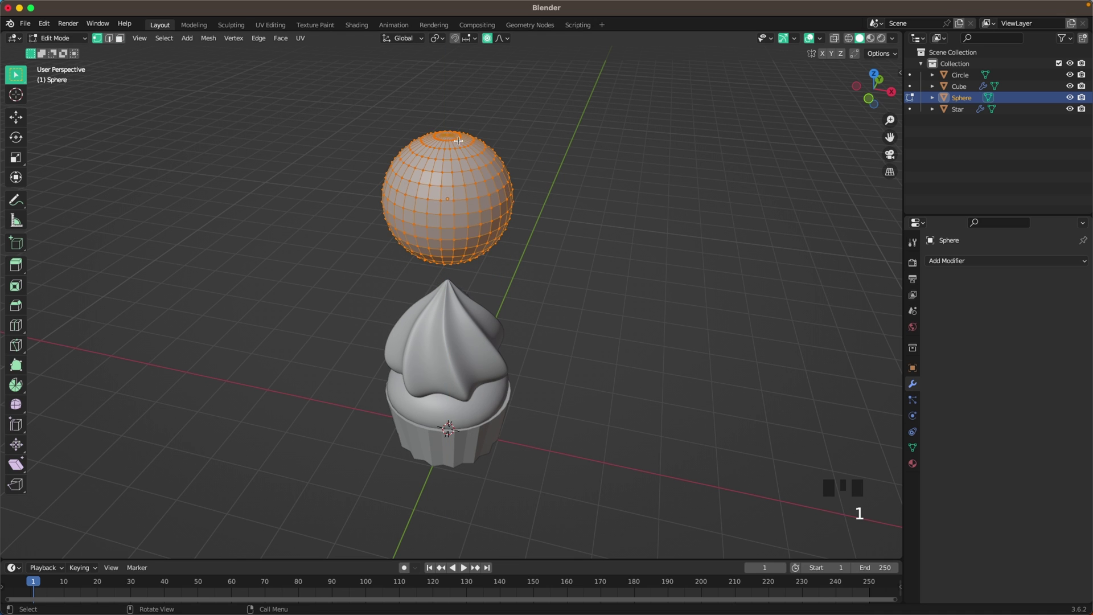
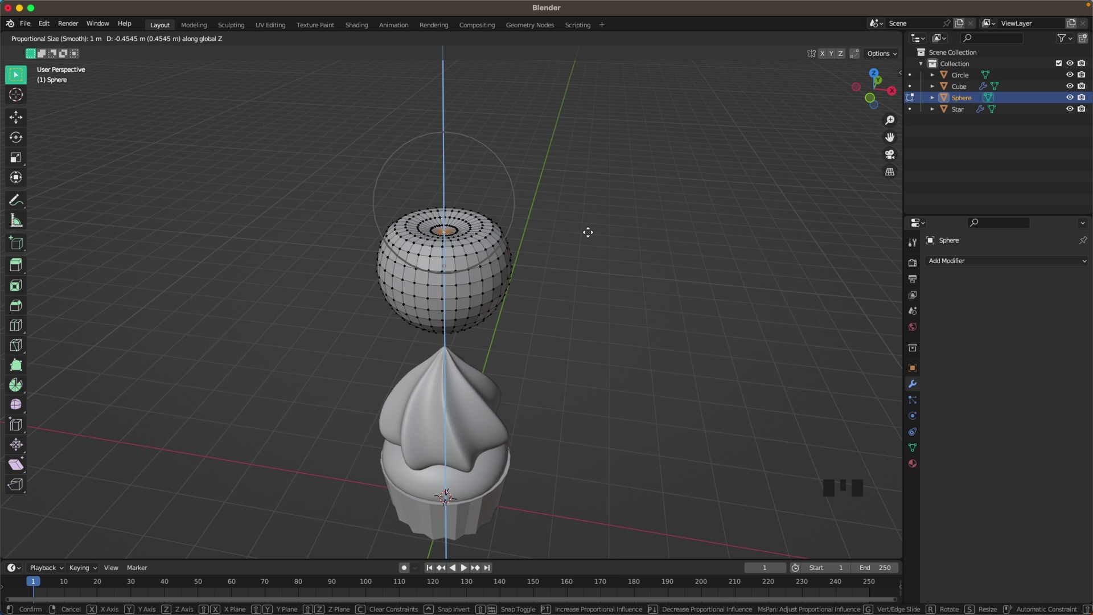
key(Tab)
Give the cherry a level-2 Subdivision Surface and smooth shading.
drag(588, 255, 608, 233)
key(ctrl+2)
drag(572, 254, 462, 267)
scroll(down, 3)
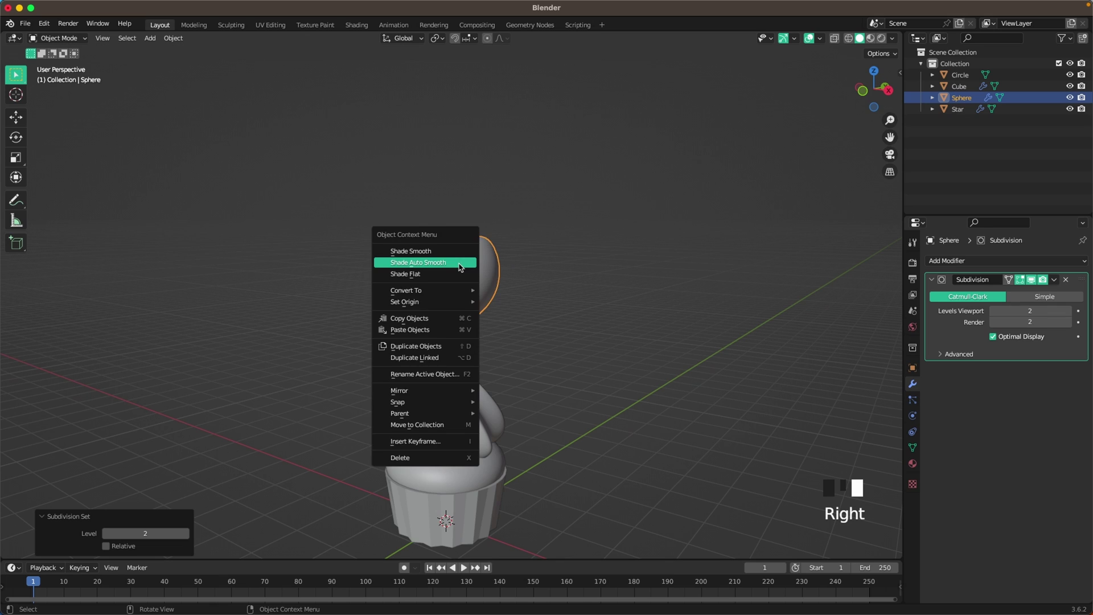
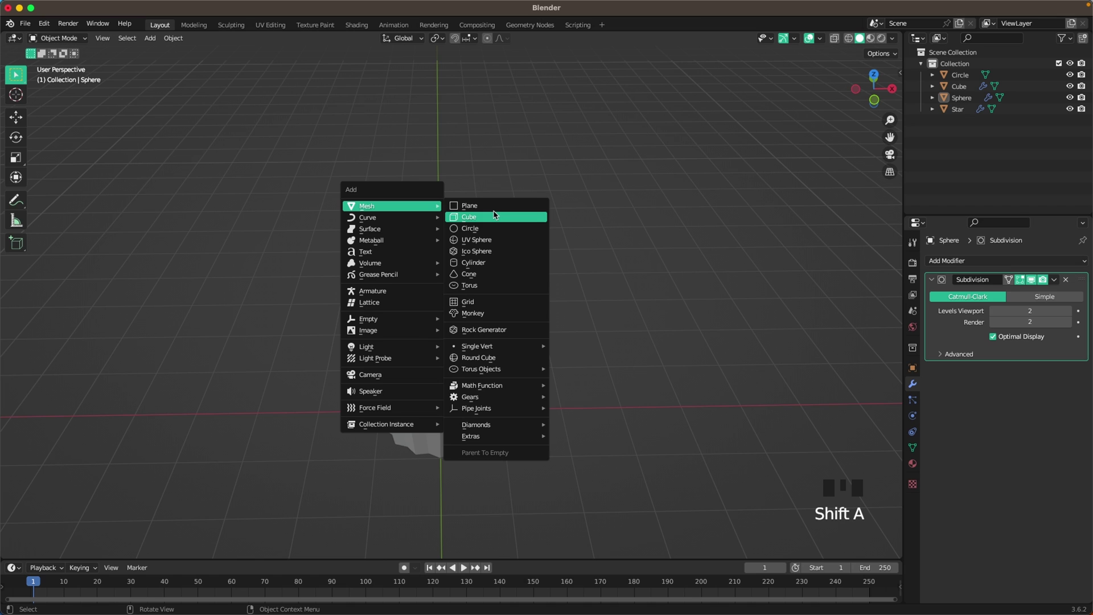
Add a circle and shrink it to stem thickness.
key(g)
key(Tab)
key(a)
key(s)
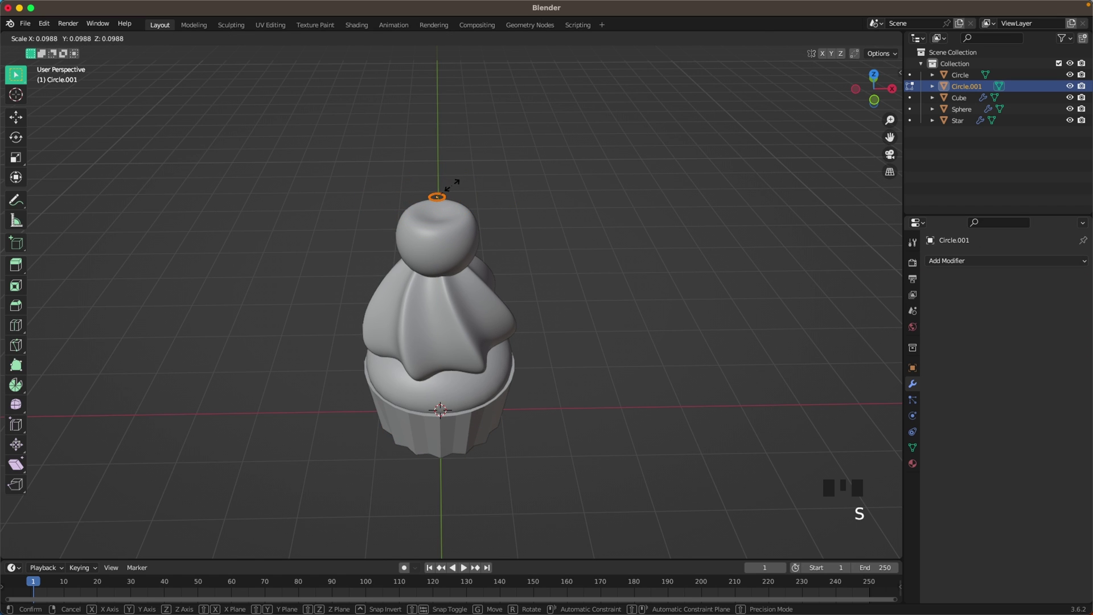
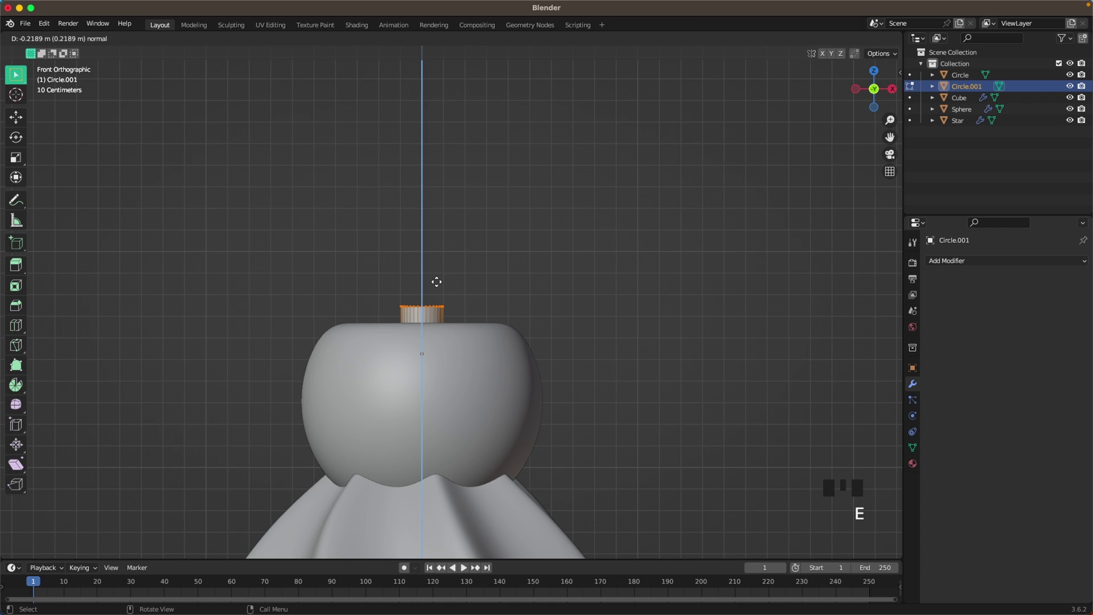
Extrude and taper the circle into a curved stem and raise its subdivision level to 3.
key(s)
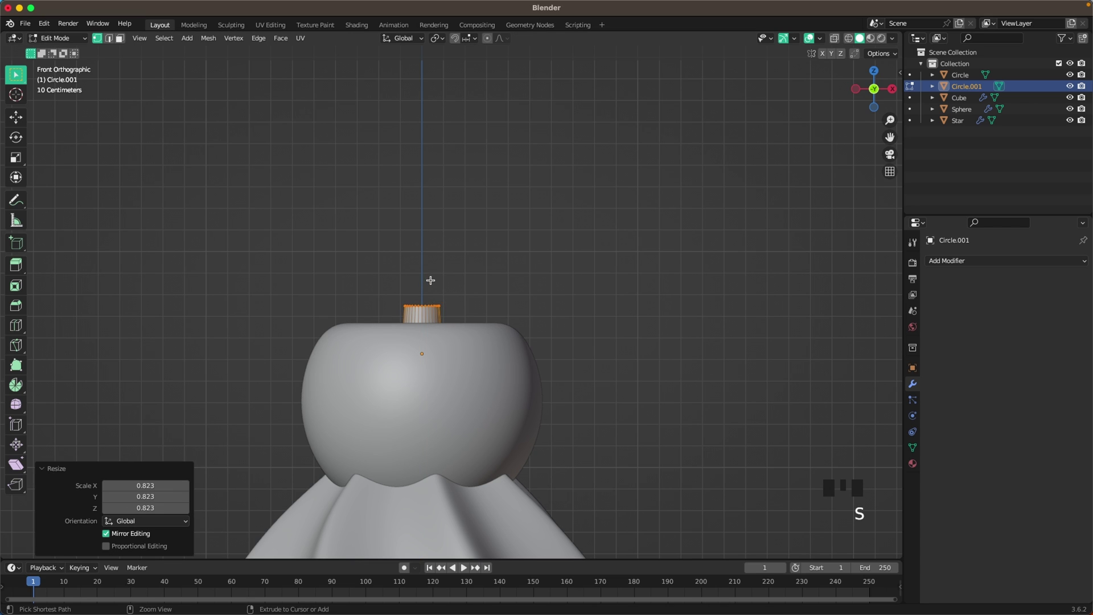
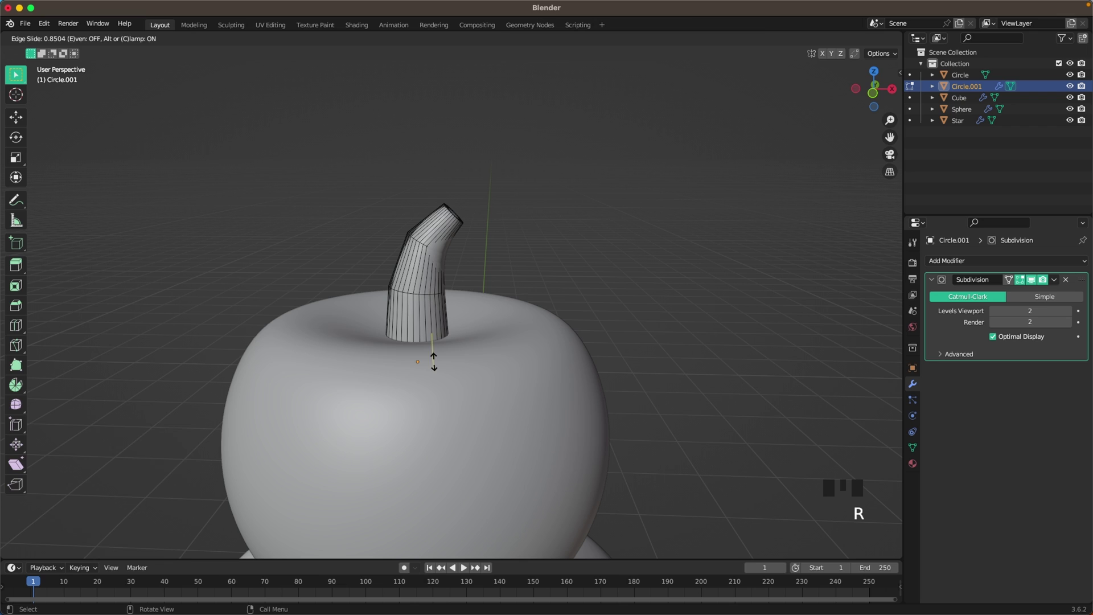
key(Tab)
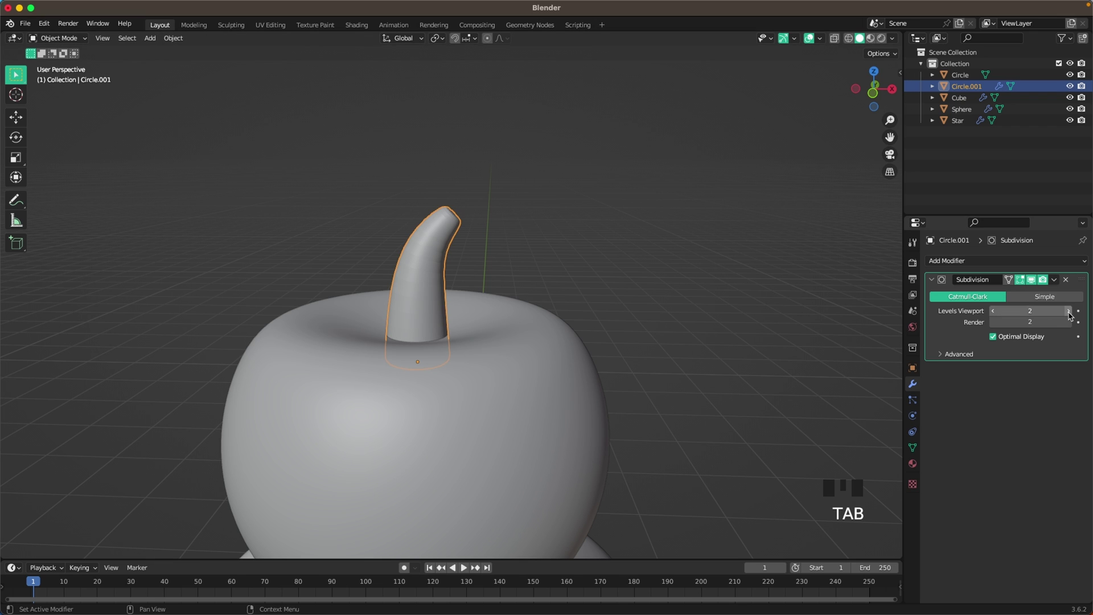
drag(1072, 317, 556, 230)
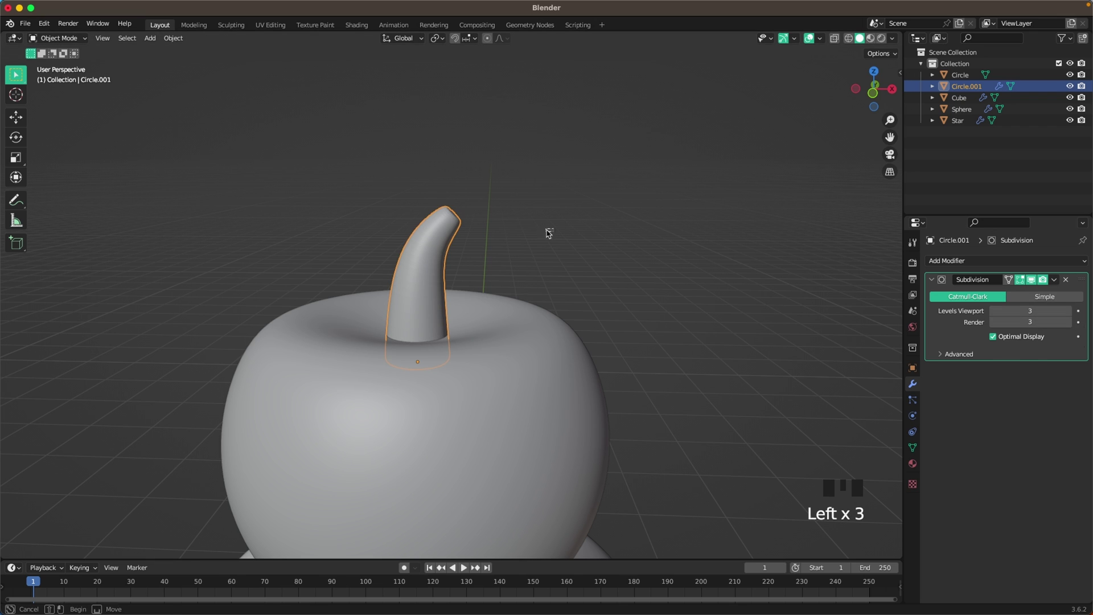
Select the cherry and stem and tilt them with trackball rotation from front view.
click(430, 272)
drag(431, 274, 530, 248)
click(529, 248)
scroll(down, 3)
drag(598, 271, 439, 207)
click(439, 206)
click(444, 176)
drag(510, 204, 445, 197)
key(`)
scroll(up, 3)
key(r)
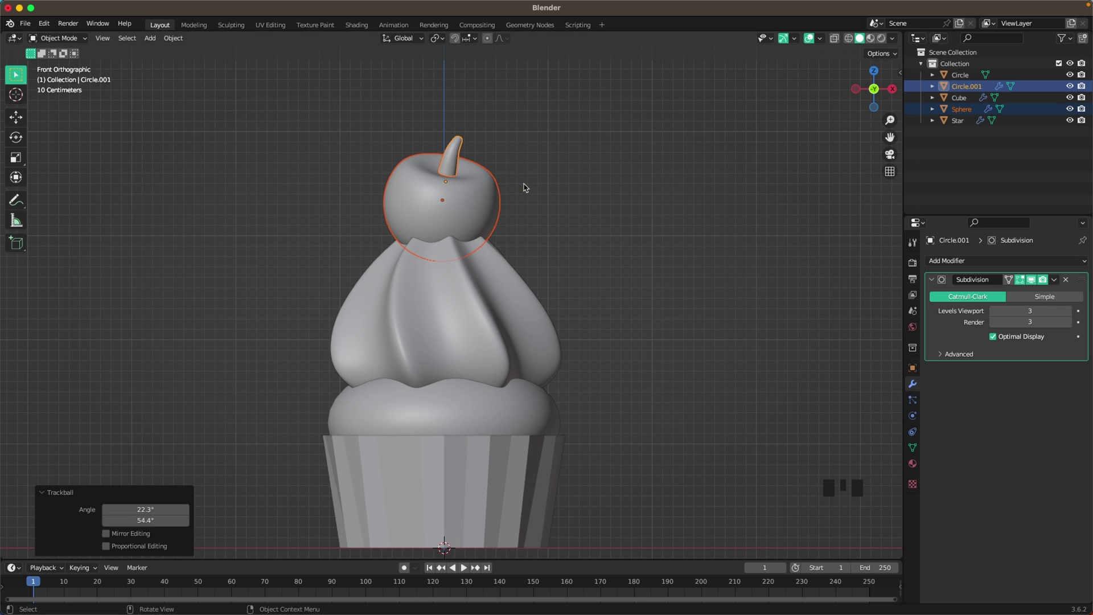
click(574, 192)
Select the Star frosting and scale it up slightly.
scroll(down, 3)
drag(559, 267, 478, 299)
scroll(up, 3)
drag(546, 275, 547, 231)
scroll(up, 3)
drag(568, 252, 483, 263)
click(483, 264)
key(Tab)
key(a)
key(s)
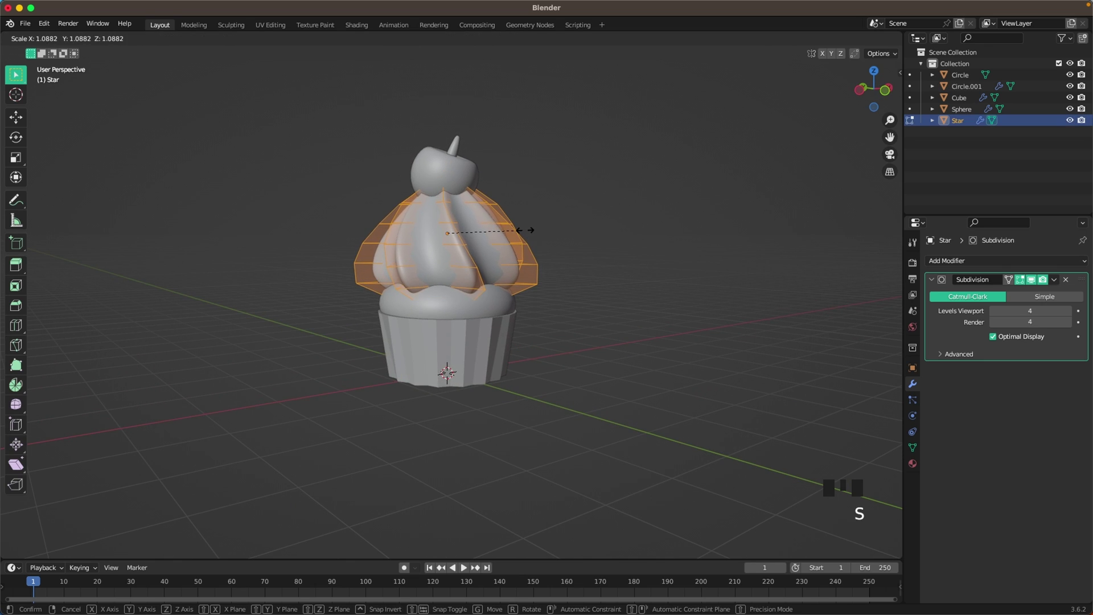
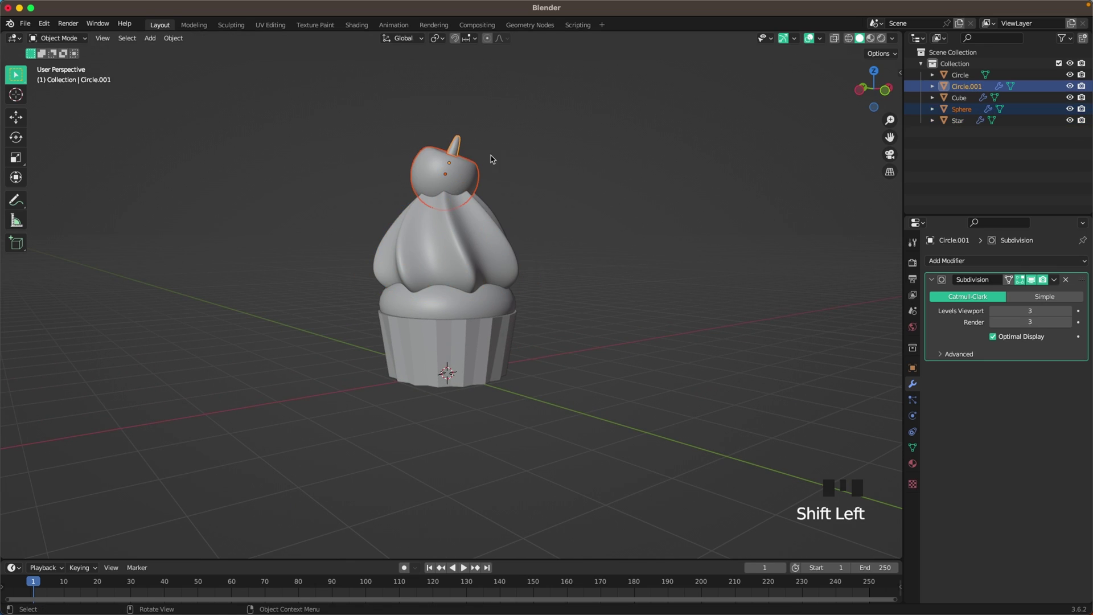
Move the cherry down along Z so it rests on the frosting, checking from front view.
key(g)
key(`)
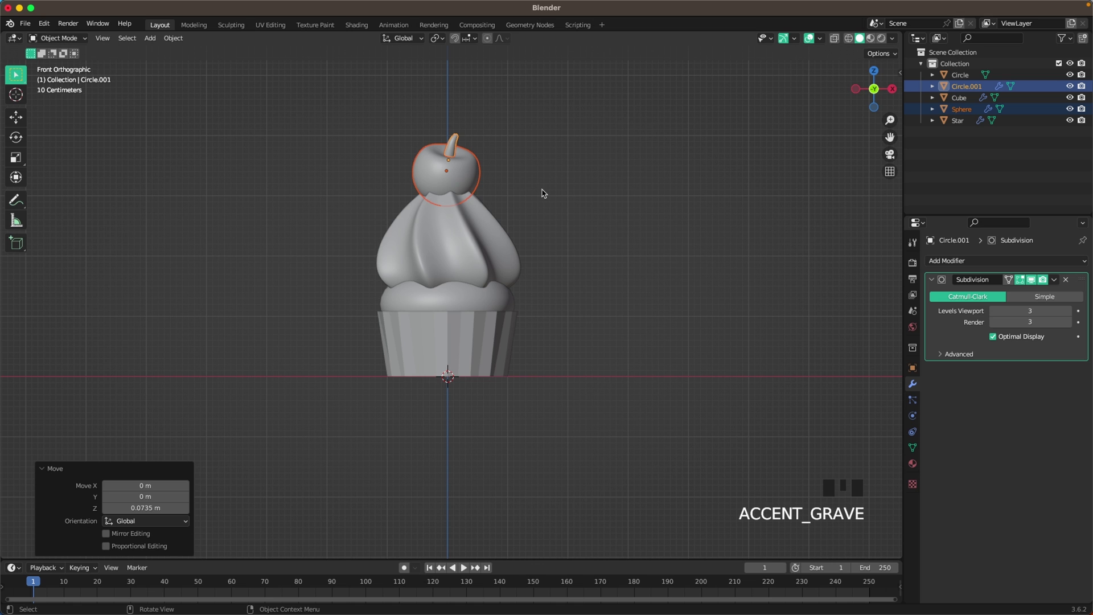
key(g)
click(561, 180)
scroll(down, 3)
drag(555, 218, 572, 238)
scroll(down, 3)
key(`)
drag(490, 249, 486, 228)
scroll(up, 3)
drag(490, 238, 431, 261)
Add a camera to the scene and start moving it along Y away from the cupcake.
key(shift+a)
scroll(down, 3)
drag(391, 324, 473, 335)
Place the camera in front of the cupcake along Y and set its distance through the camera view.
key(g)
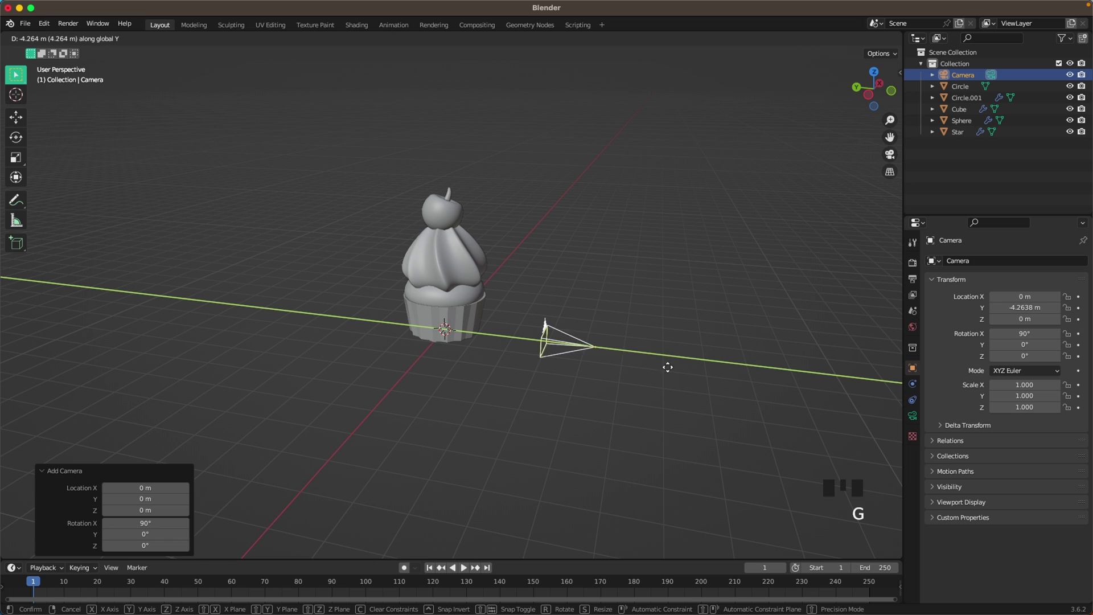
key(`)
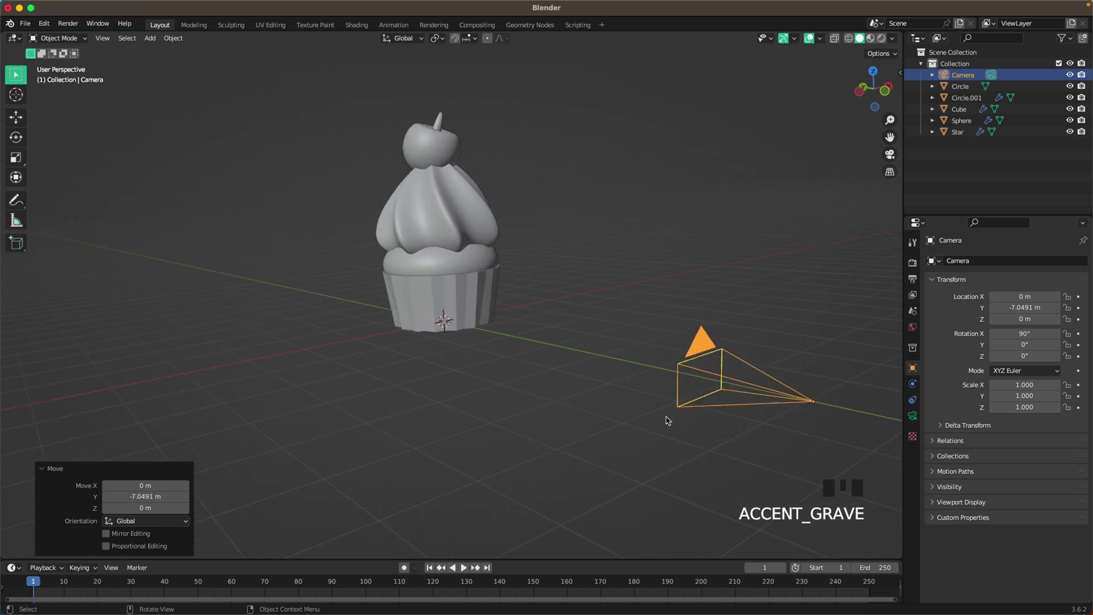
scroll(down, 3)
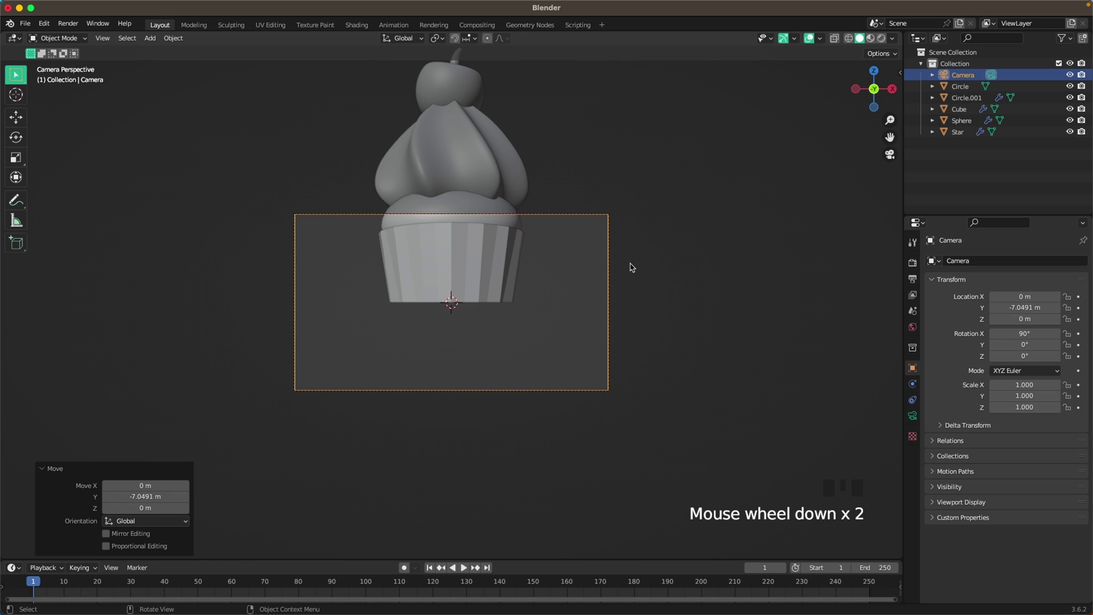
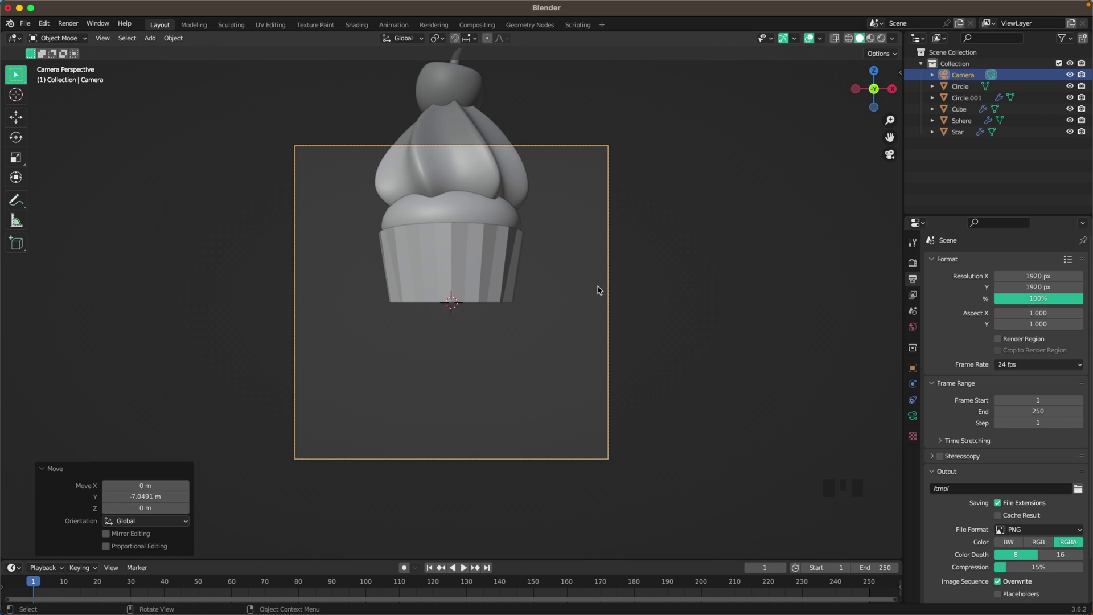
key(g)
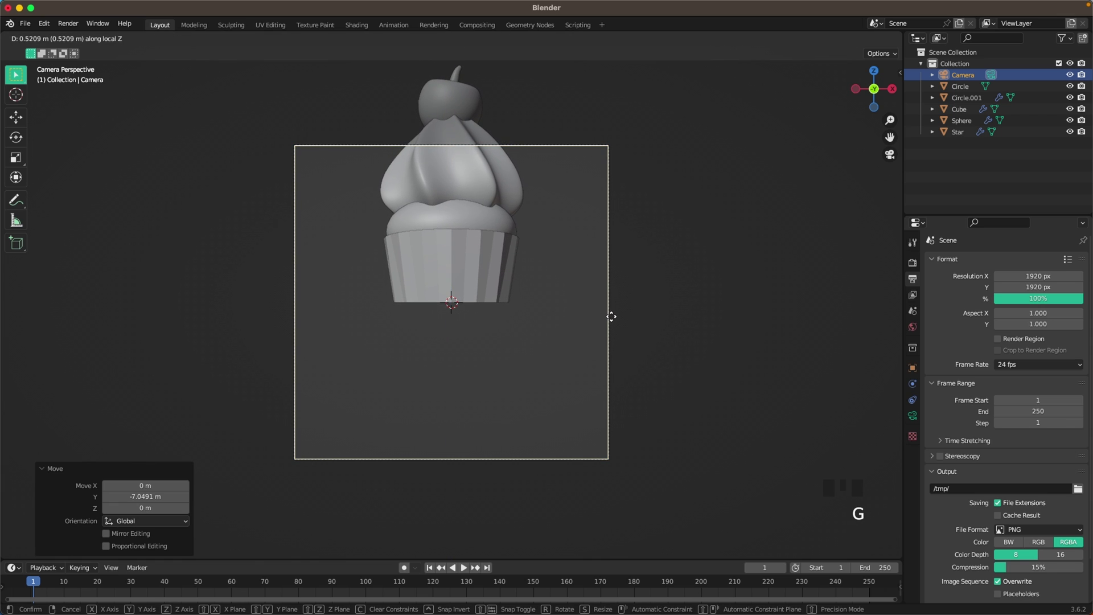
click(407, 111)
Box-select all cupcake parts, centre them in the 1920 × 1920 frame and trackball-tilt them.
drag(579, 280, 601, 307)
key(g)
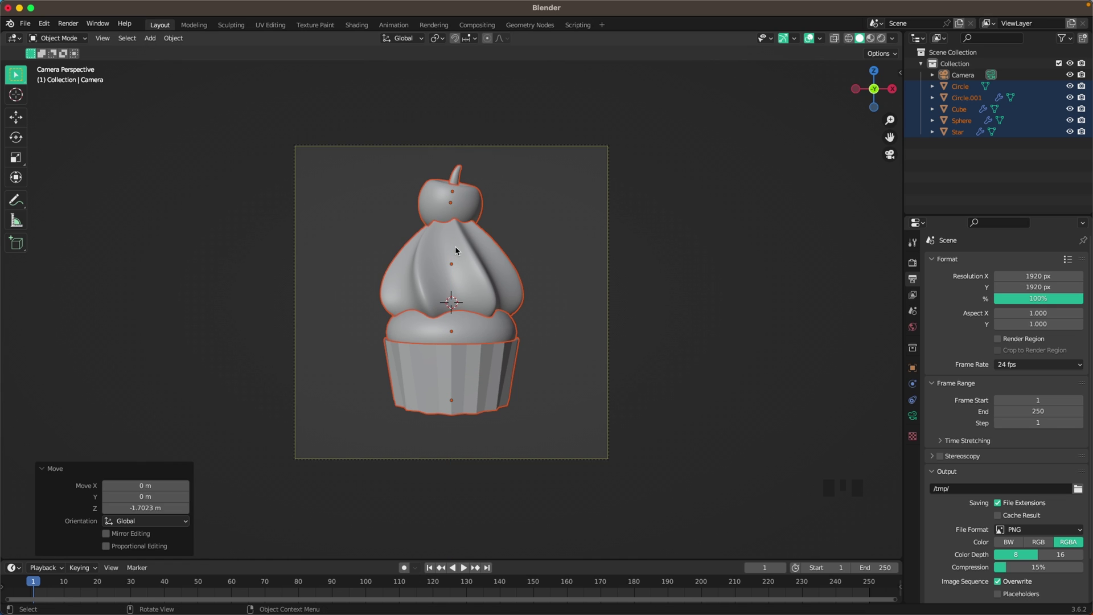
key(r)
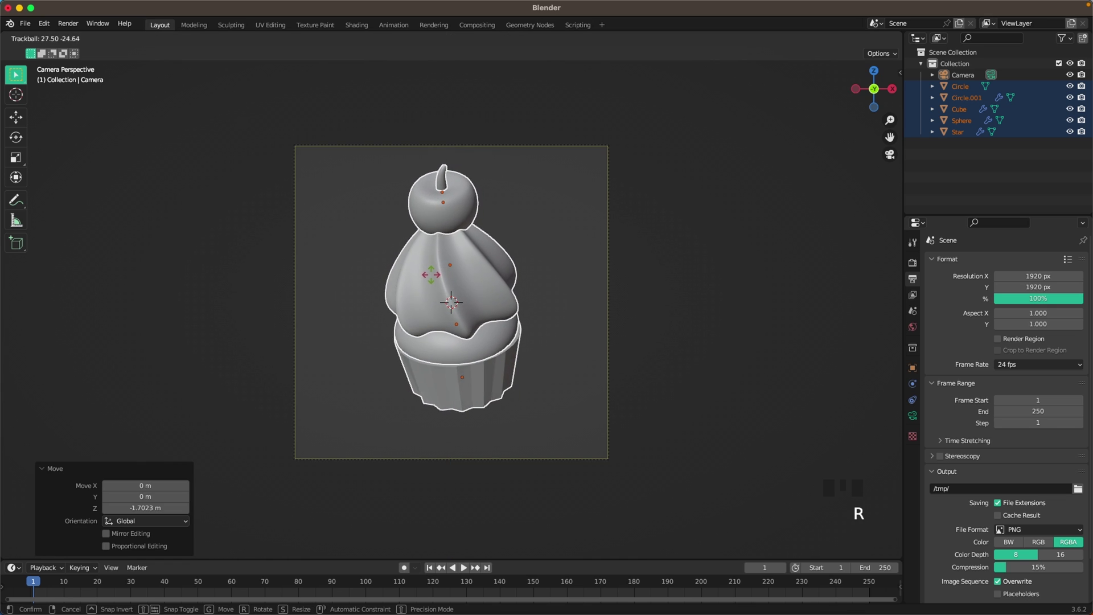
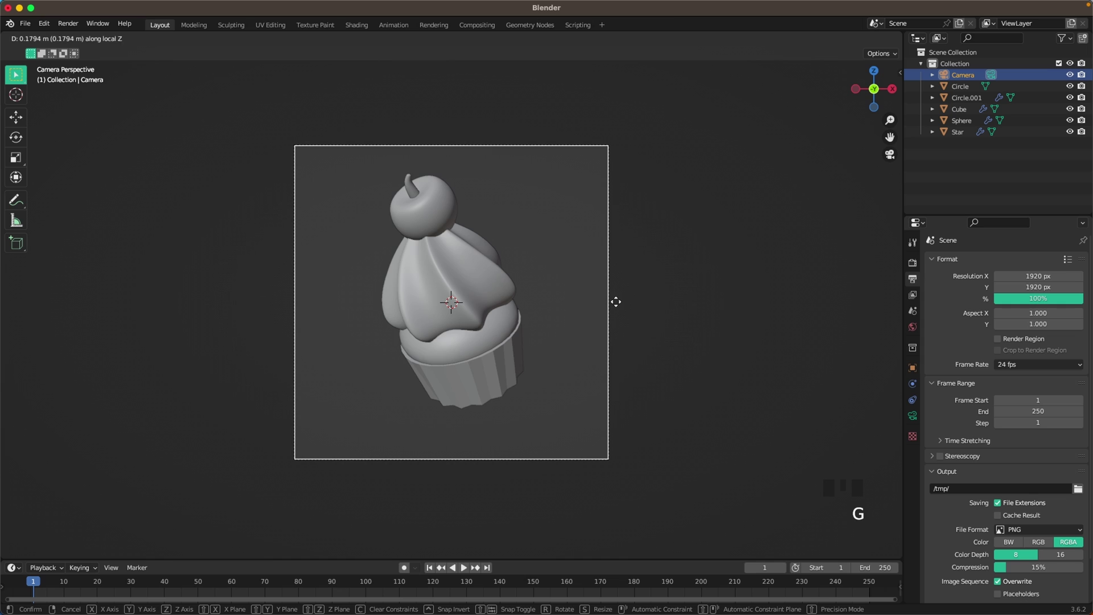
click(384, 202)
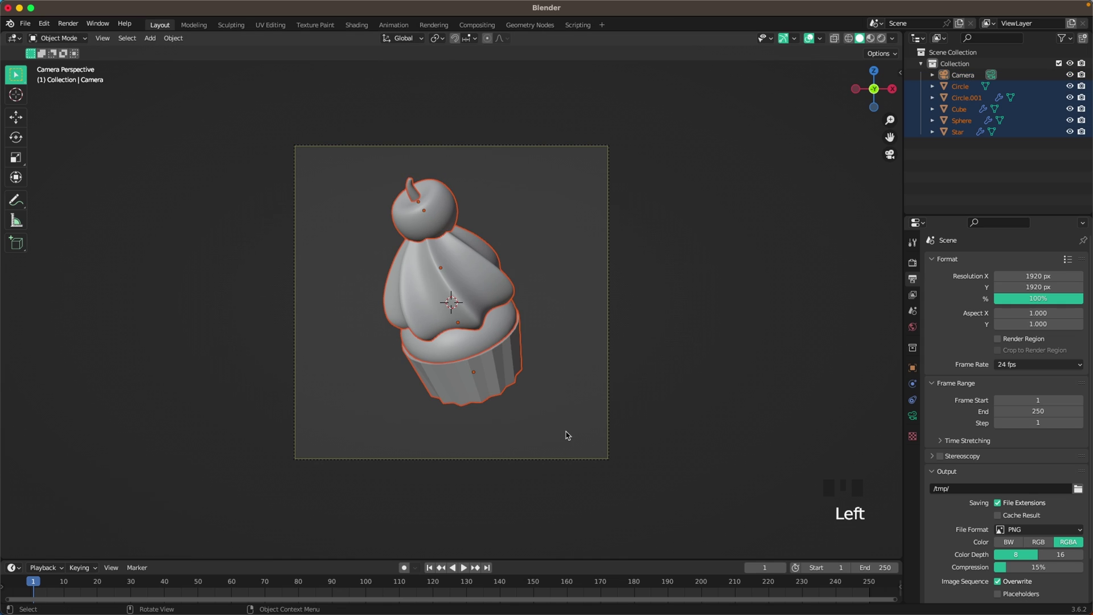
Refine the cupcake's position and tilt and dolly the camera to final framing.
key(g)
key(r)
click(569, 266)
scroll(down, 3)
click(658, 310)
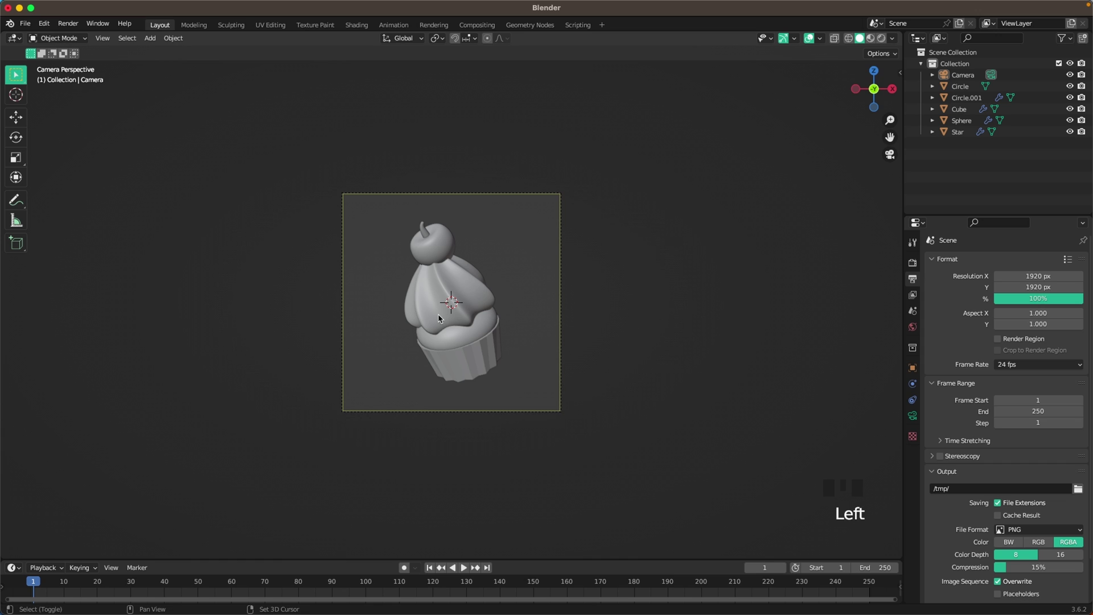
Add a plane, rotate it 90° on X to stand upright and push it back along Y behind the cupcake.
key(shift+a)
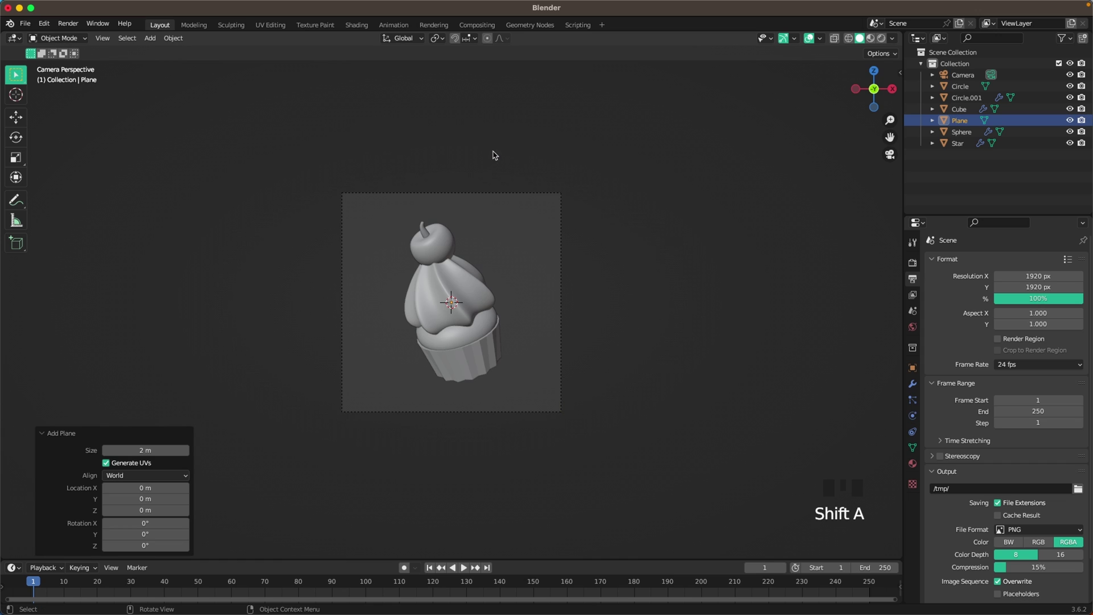
key(r)
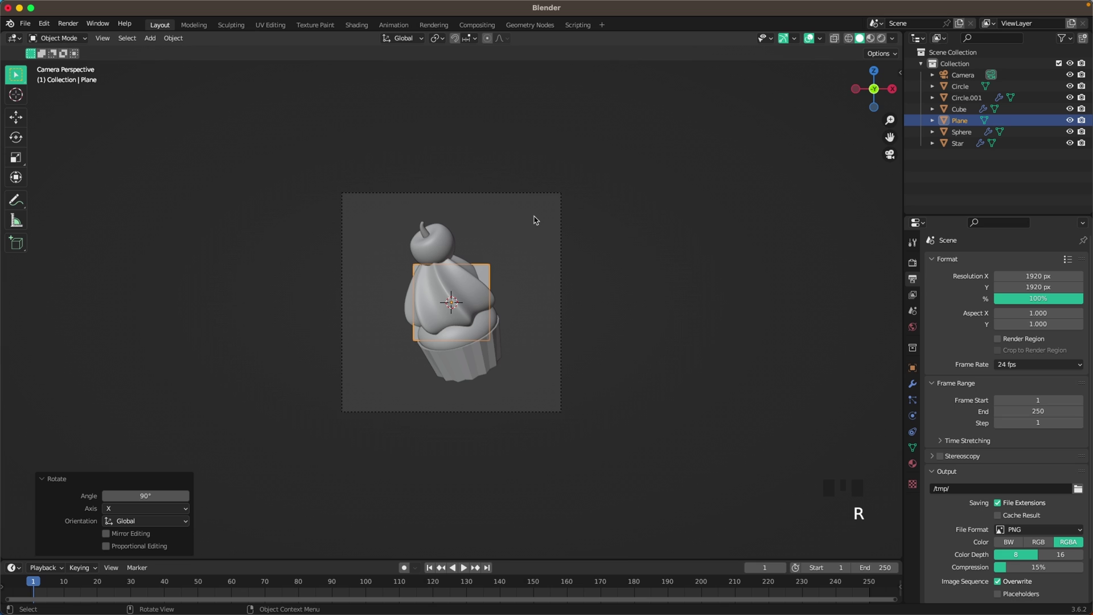
drag(482, 247, 567, 273)
scroll(down, 3)
key(g)
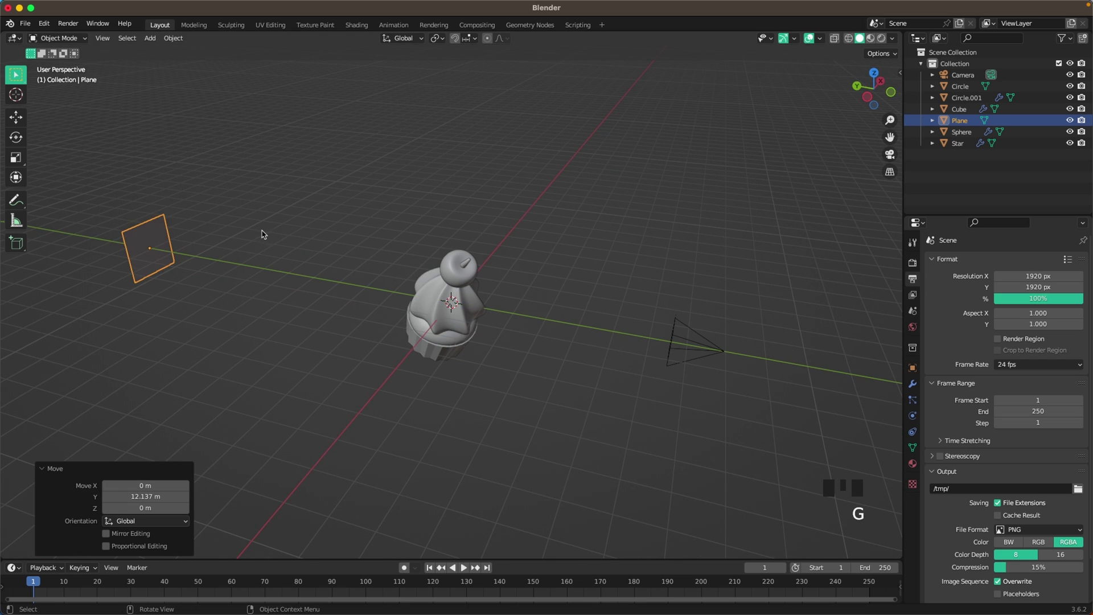
Scale the plane up so it fills the camera view as a grey backdrop.
key(Tab)
key(a)
key(s)
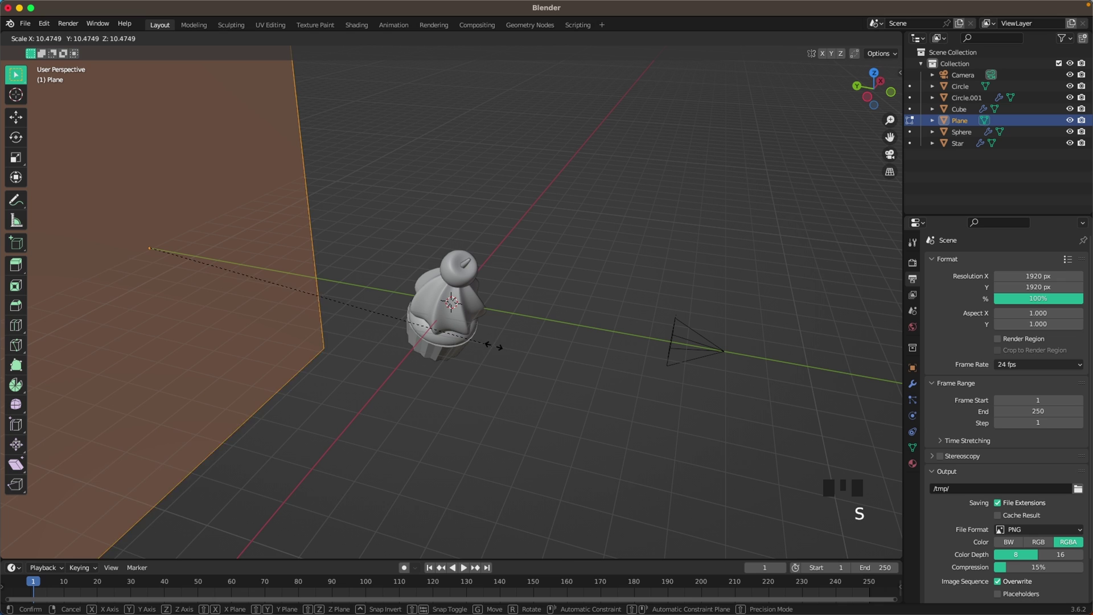
key(`)
key(Tab)
click(734, 334)
scroll(up, 3)
drag(562, 418, 328, 324)
key(shift+a)
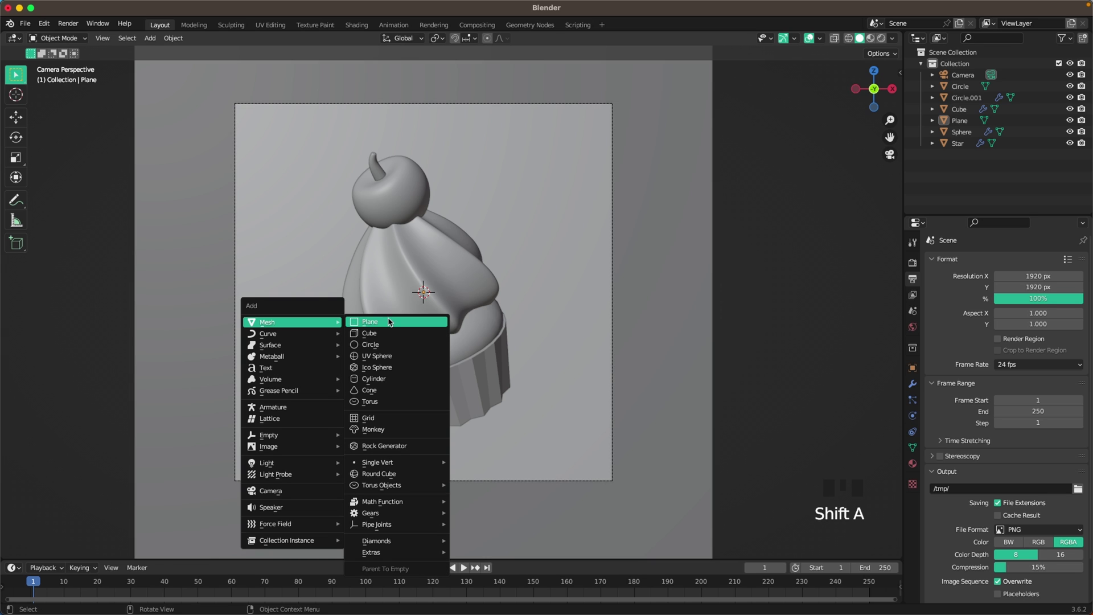
Add a cube mesh beside the cupcake and scale it down to sprinkle size.
key(g)
drag(779, 347, 419, 331)
scroll(down, 3)
key(Tab)
key(a)
key(s)
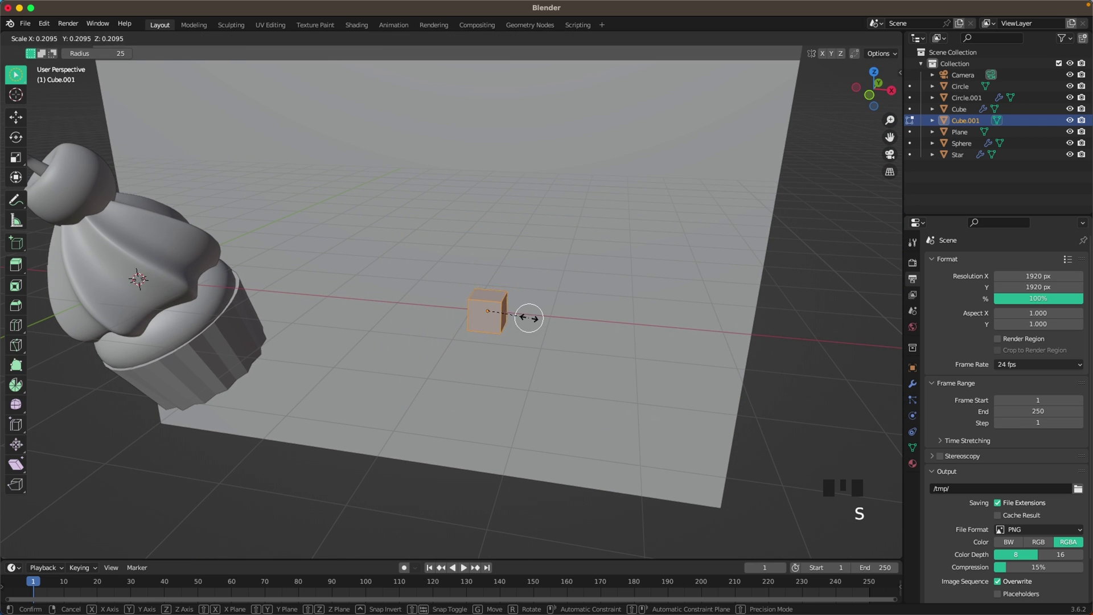
key(w)
In Edit Mode stretch Cube.001 tall along Z into a rod-shaped block.
key(w)
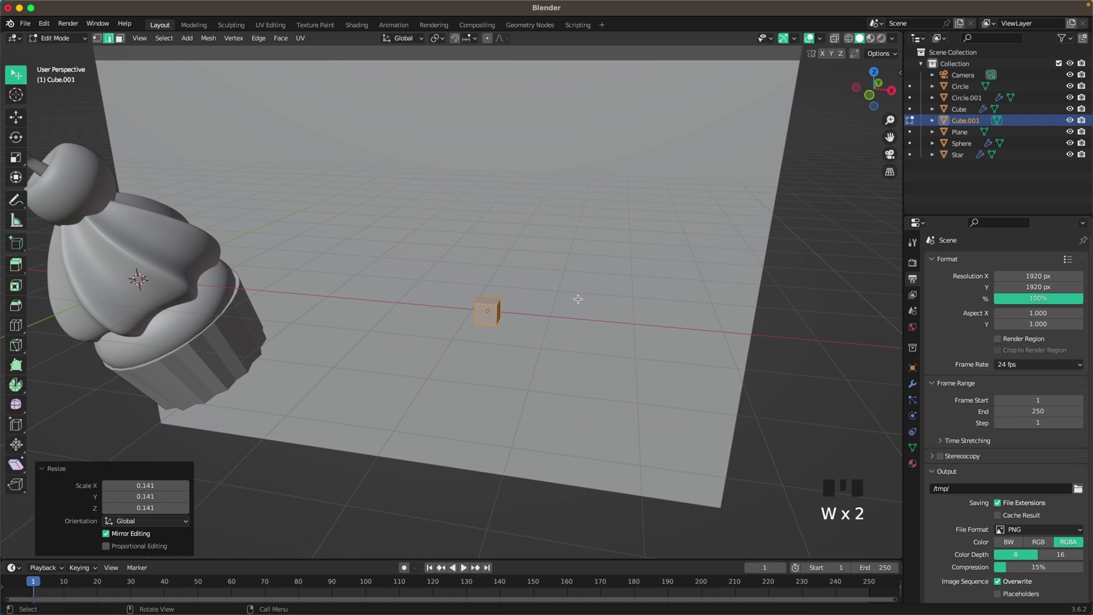
scroll(up, 3)
key(w)
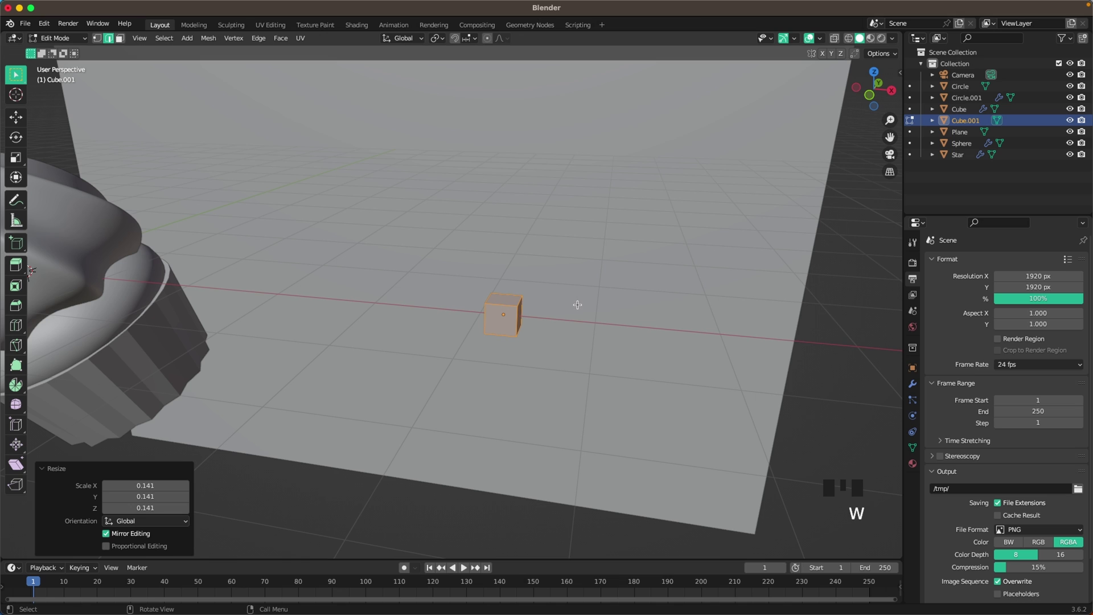
key(s)
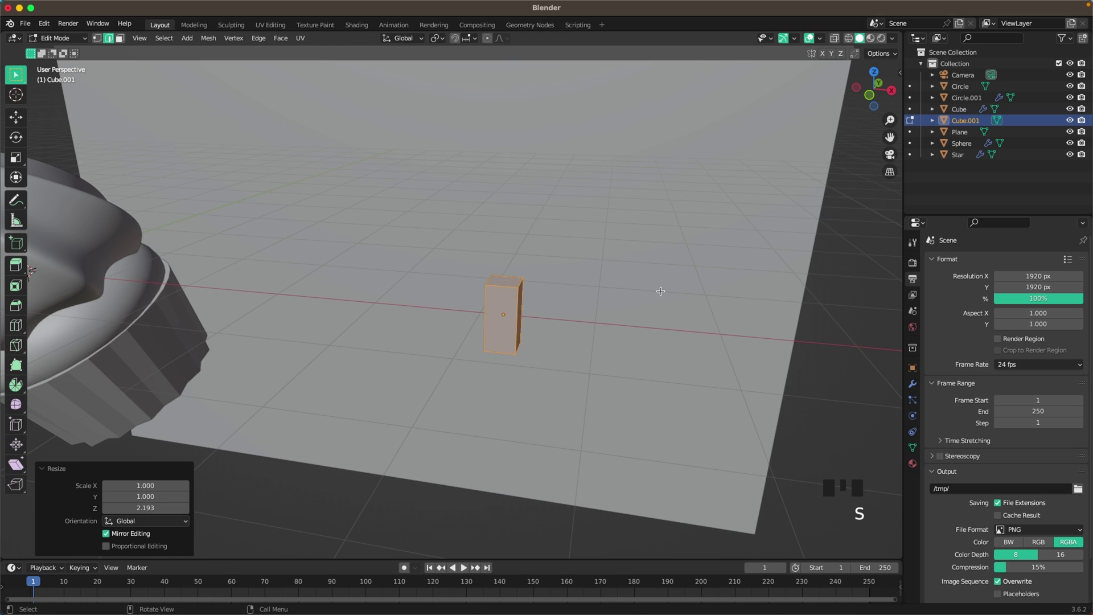
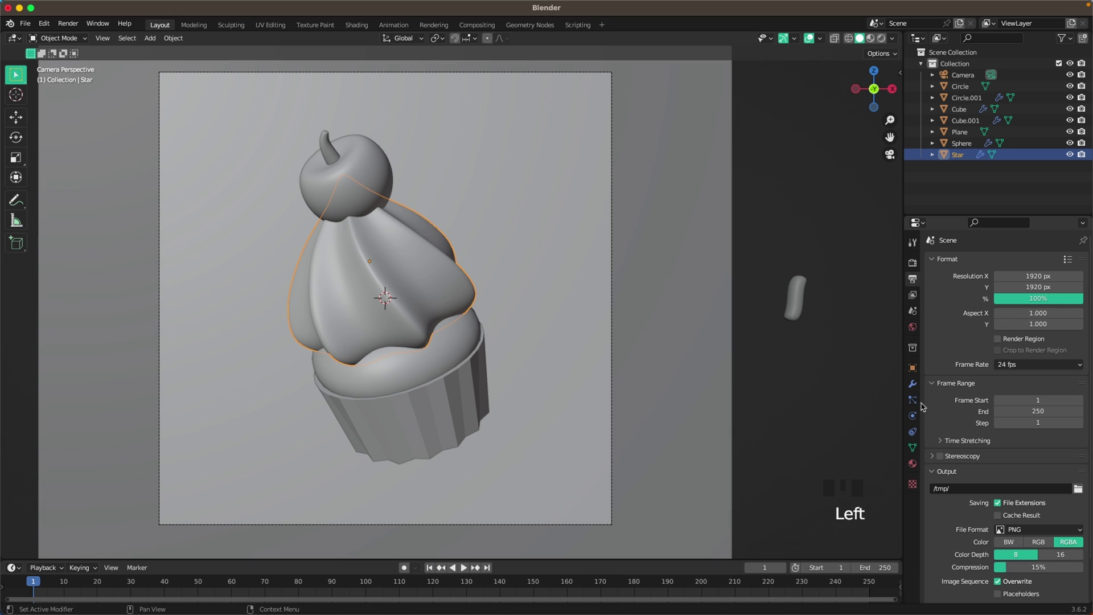
Give the frosting a Hair particle system with Number 15.
click(920, 403)
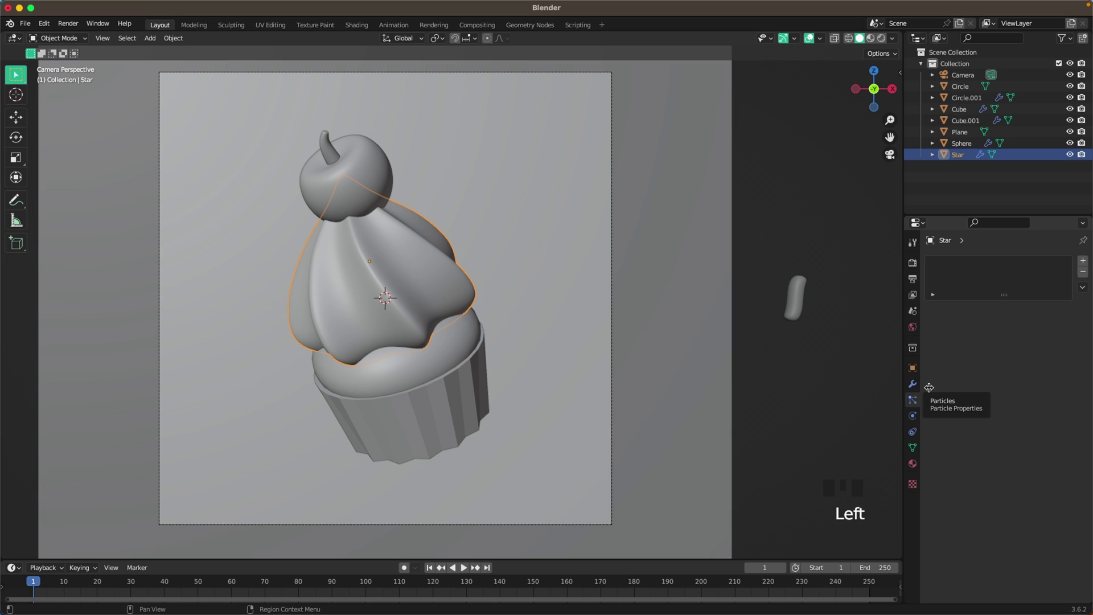
drag(1087, 264, 1046, 328)
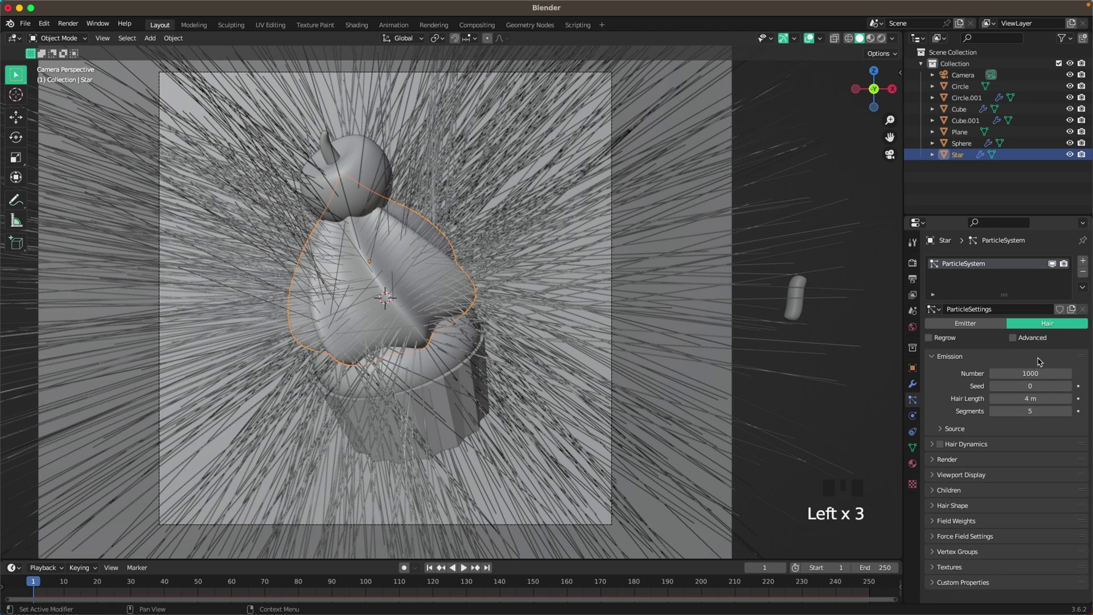
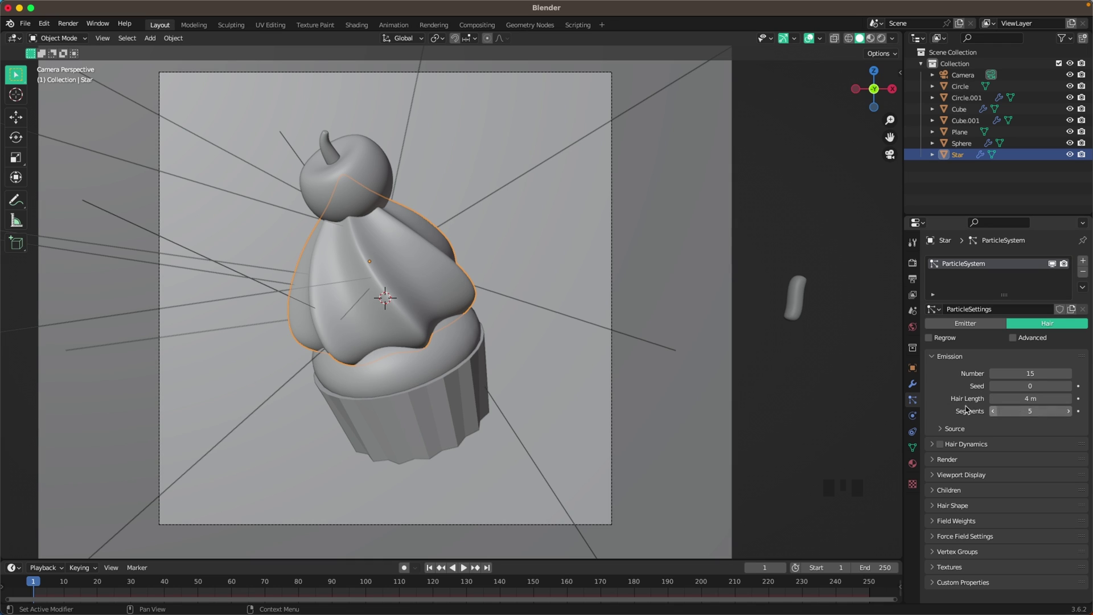
scroll(down, 3)
scroll(up, 3)
drag(936, 460, 971, 501)
scroll(down, 3)
drag(1027, 429, 1070, 518)
Render the particles as Cube.001 instances with scale 0.15 and random 0.25.
click(1071, 518)
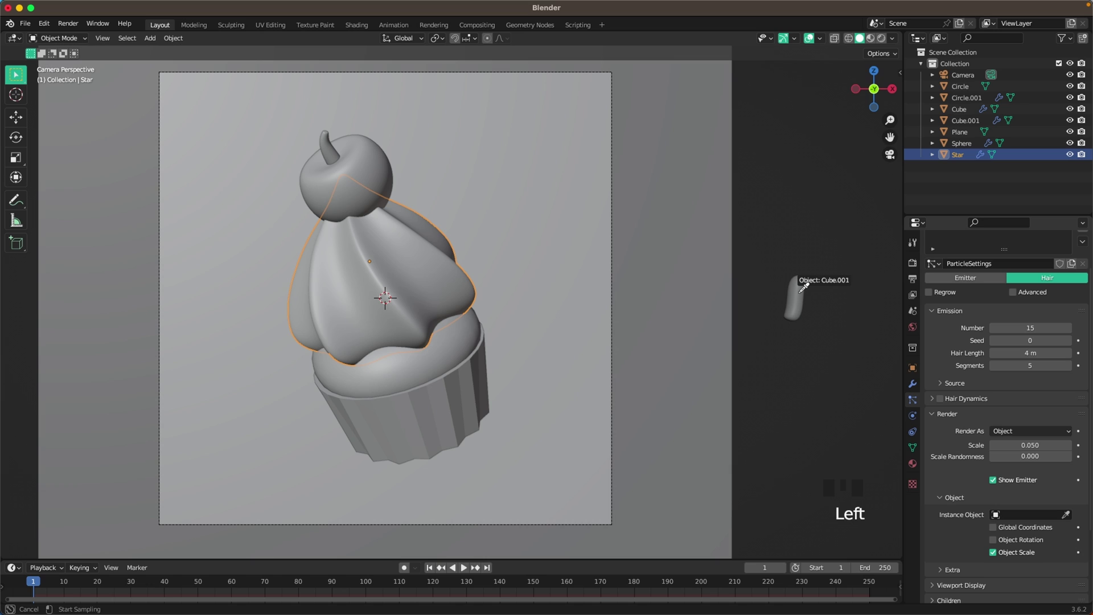
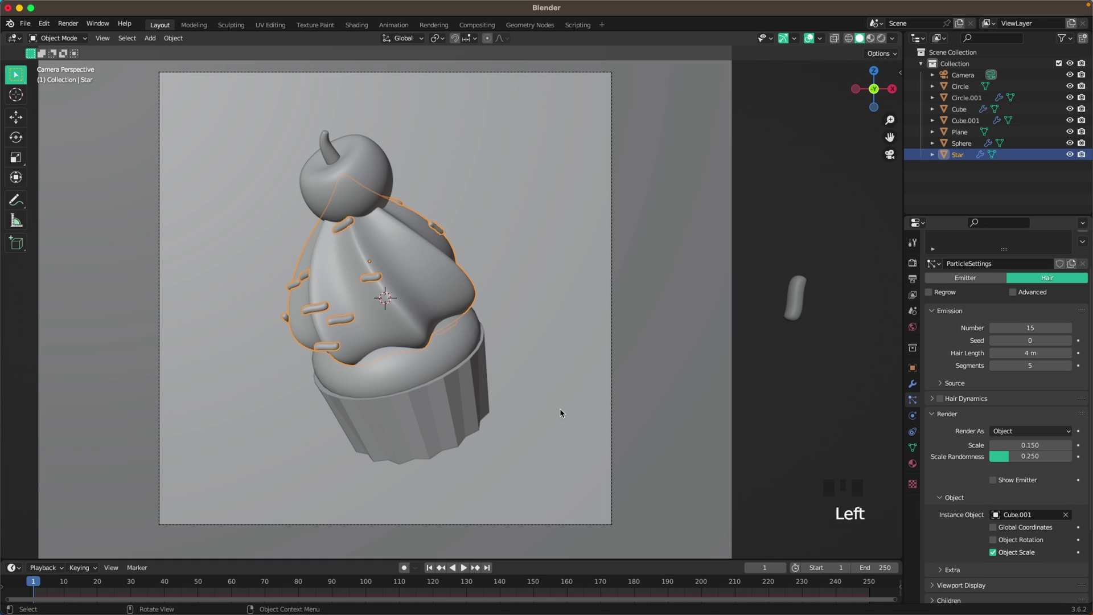
scroll(up, 3)
click(998, 541)
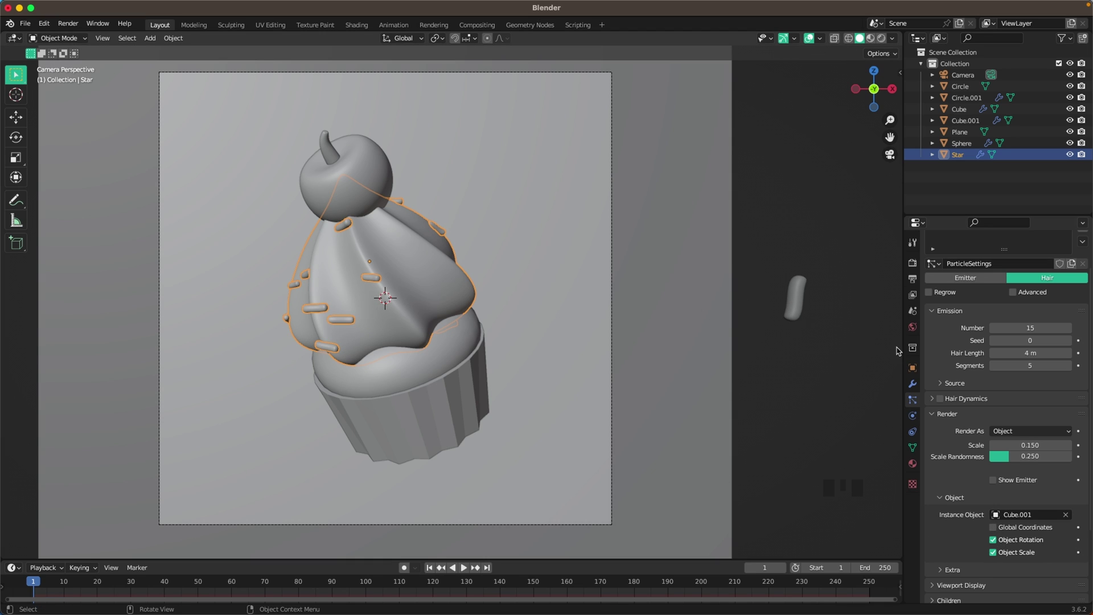
scroll(down, 3)
scroll(up, 3)
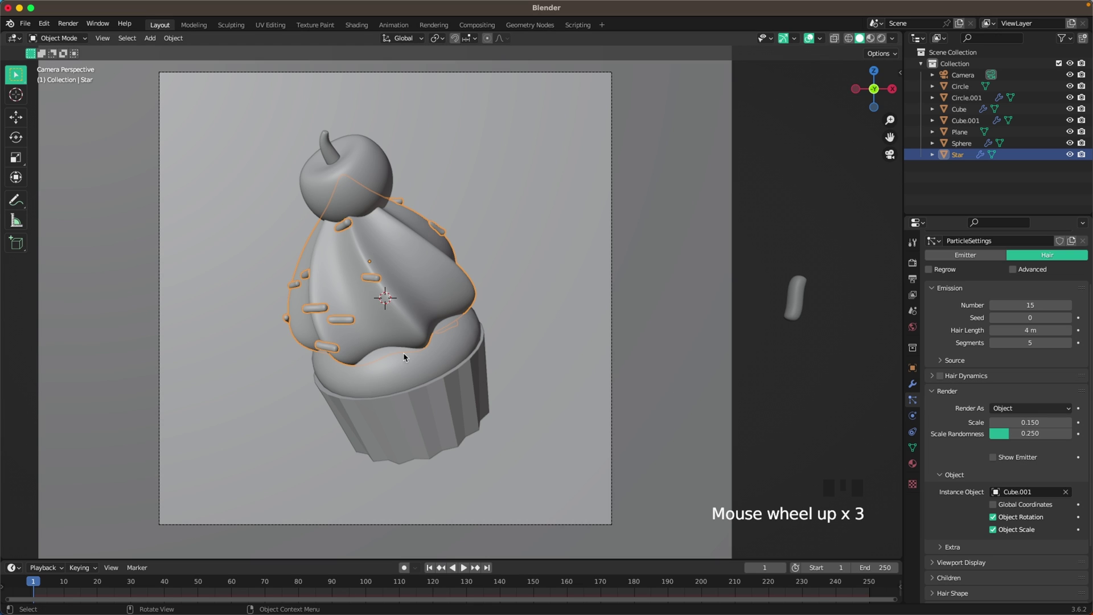
drag(416, 343, 445, 251)
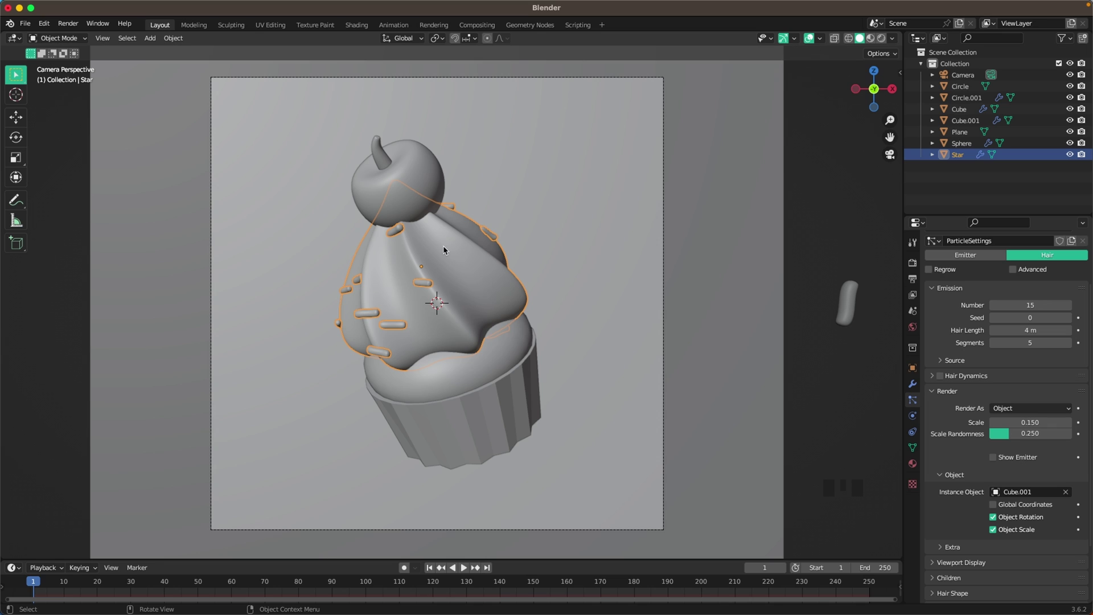
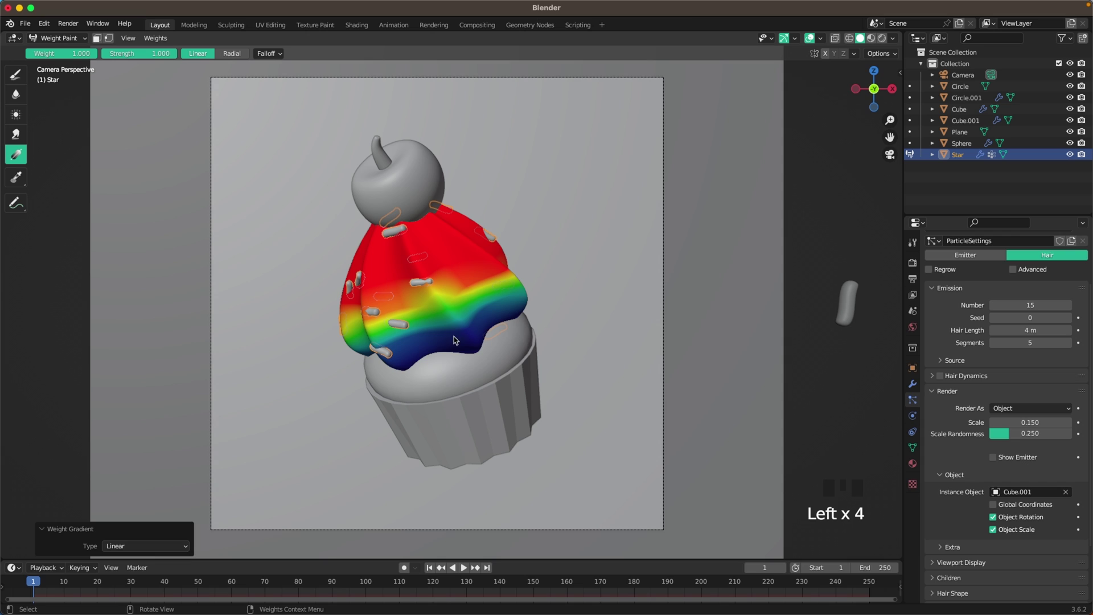
After painting the weight gradient, add a vertex group for it in the frosting's mesh data.
scroll(down, 3)
scroll(up, 3)
scroll(up, 3)
scroll(down, 3)
click(915, 454)
click(960, 301)
drag(956, 296, 956, 296)
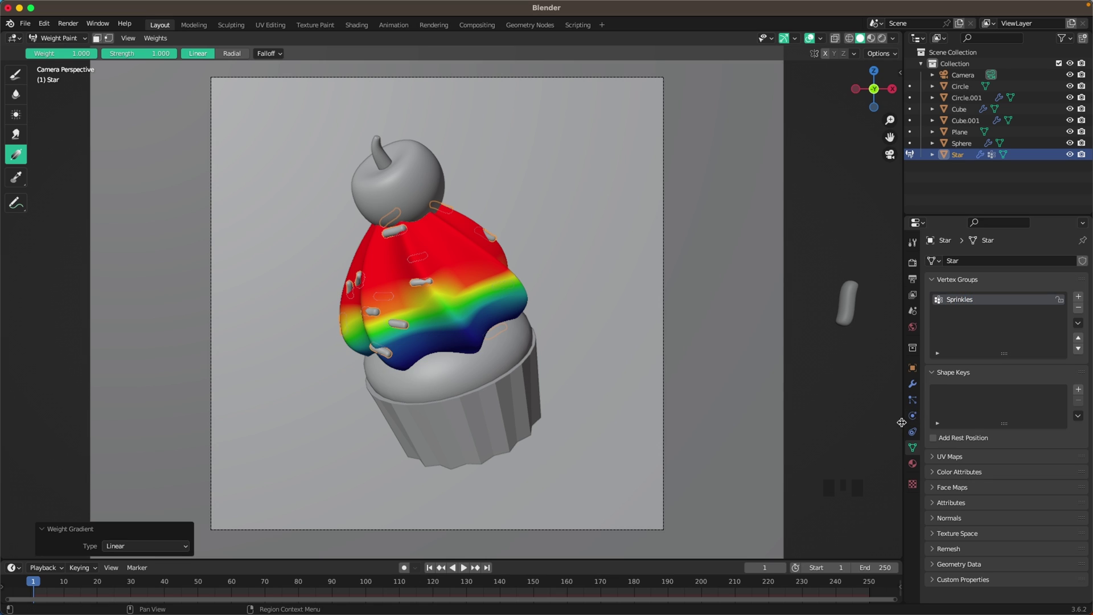
Assign the vertex group to particle Density so sprinkles gather on the upper frosting, back in Object Mode.
click(917, 402)
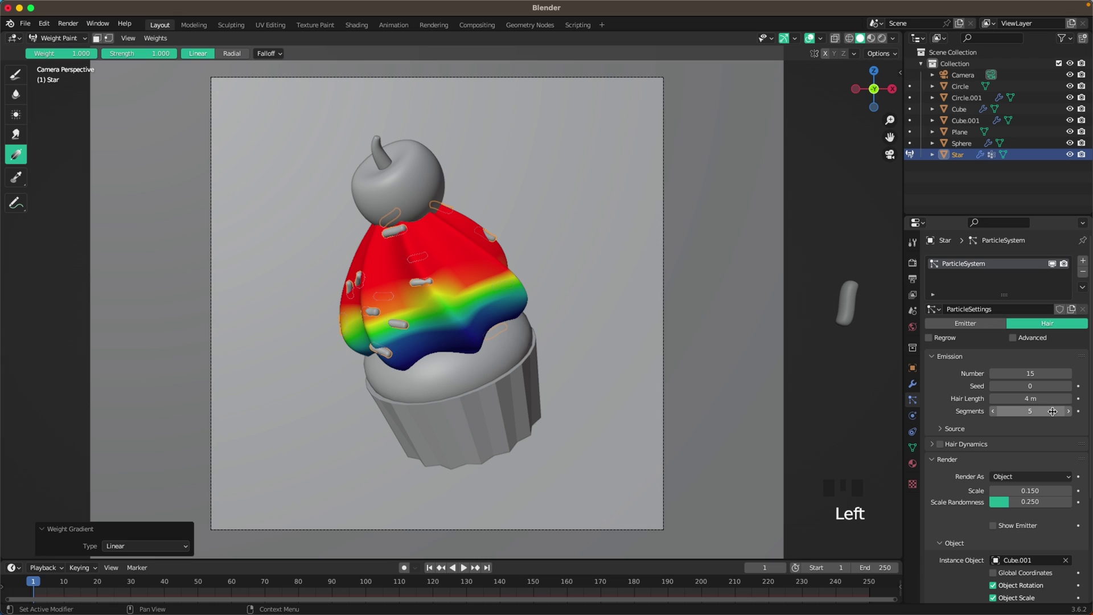
scroll(down, 3)
drag(938, 569, 1002, 536)
scroll(down, 3)
drag(1047, 471, 773, 220)
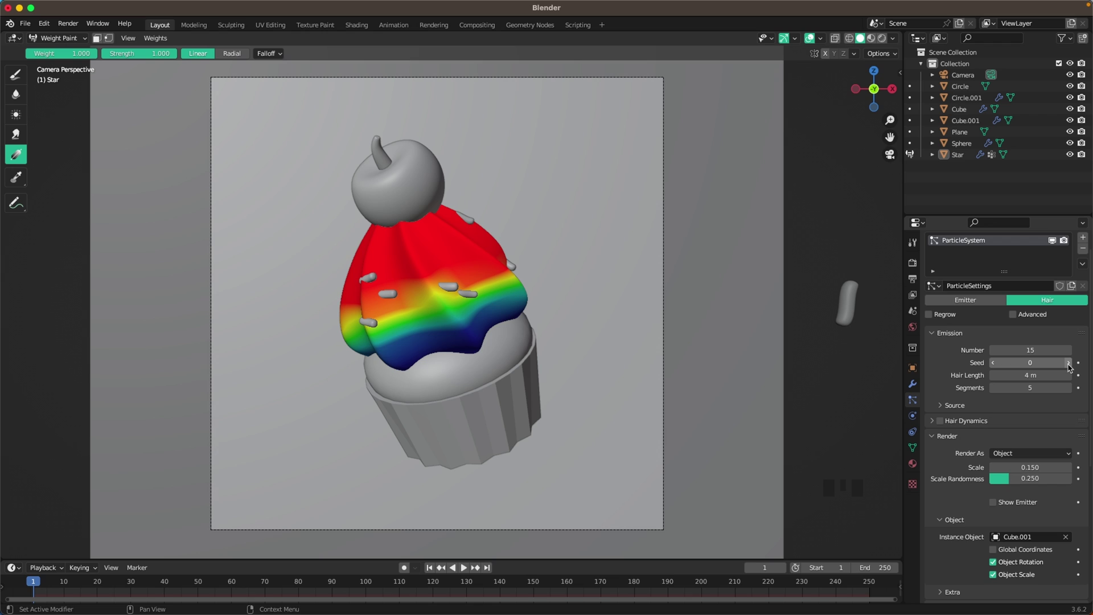
key(q)
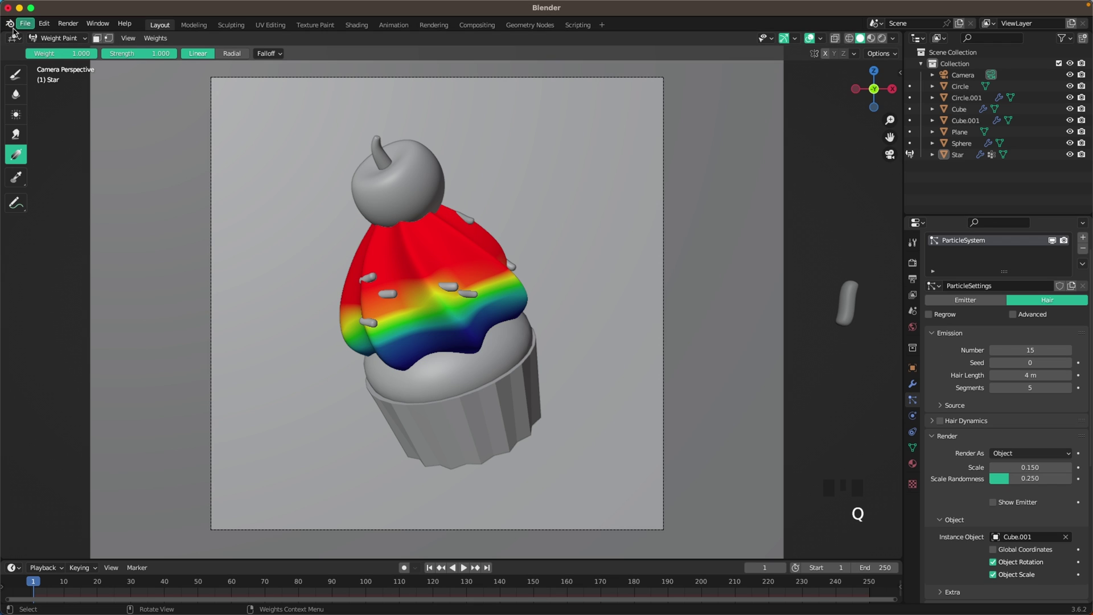
drag(47, 41, 565, 270)
scroll(up, 3)
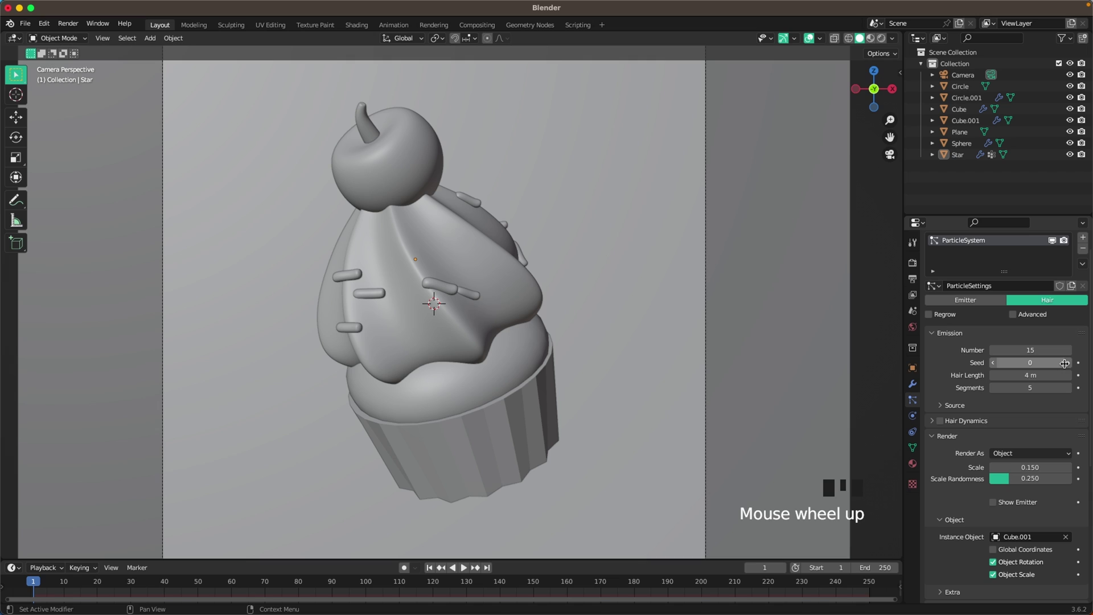
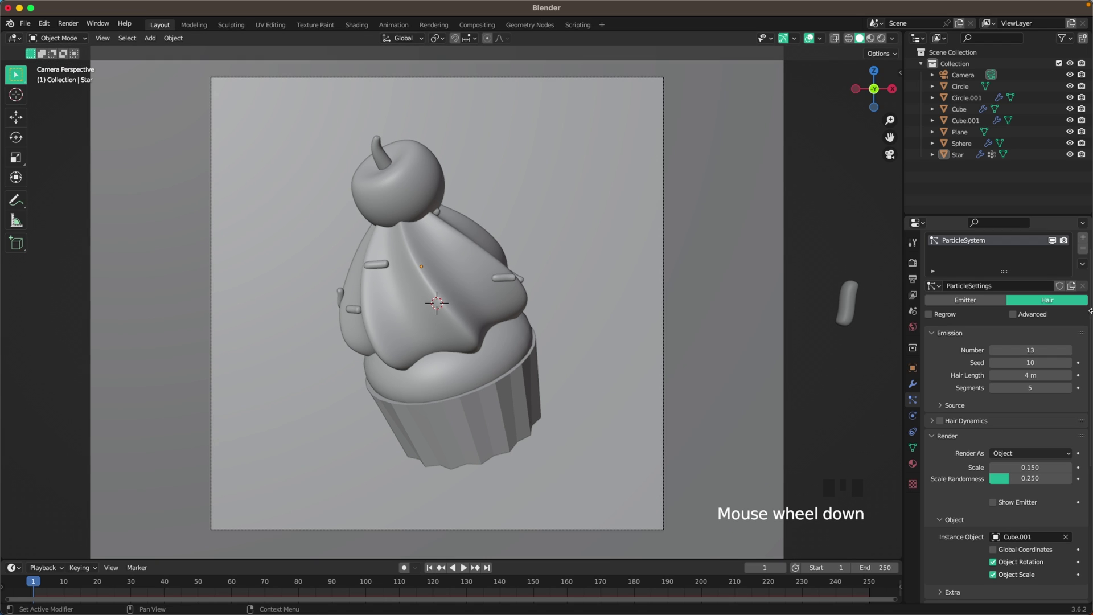
Lower the particle Number to 13, raise the Seed to 25 and show the Render Properties.
drag(1073, 368, 350, 309)
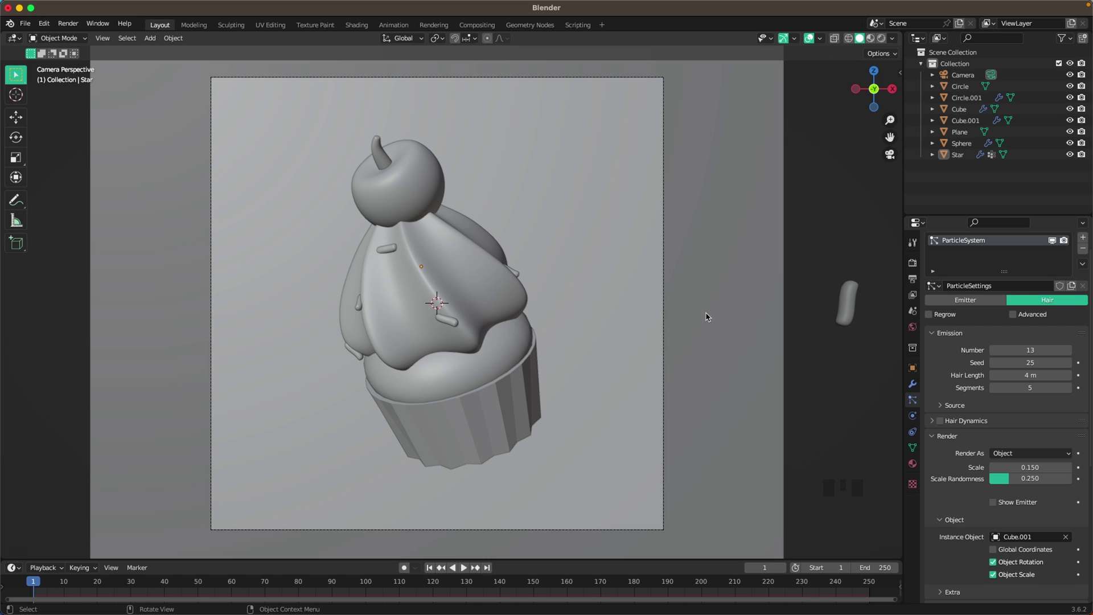
scroll(down, 3)
scroll(up, 3)
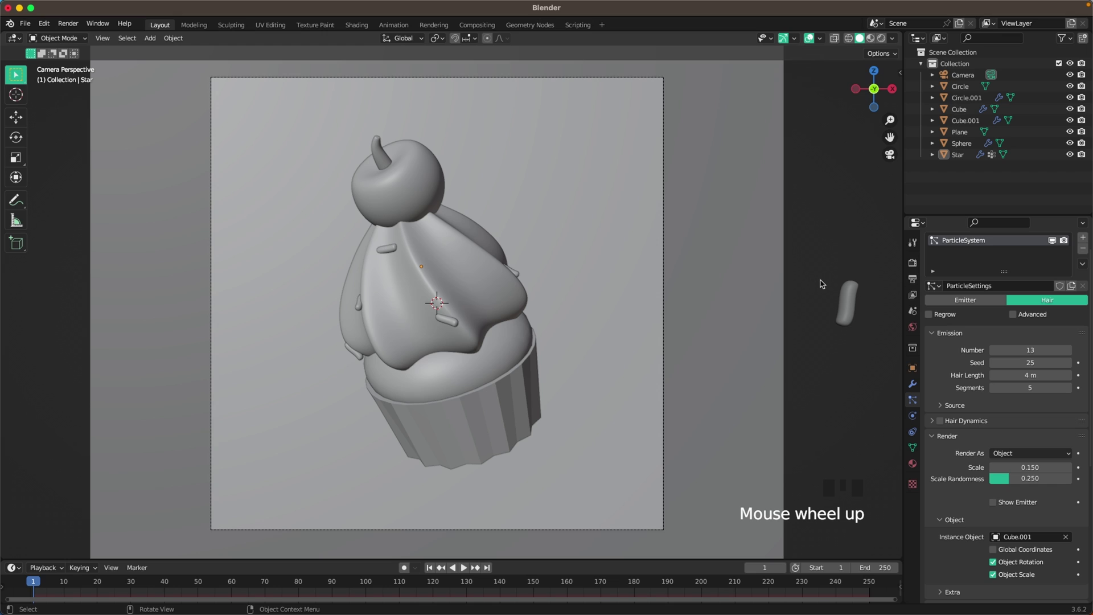
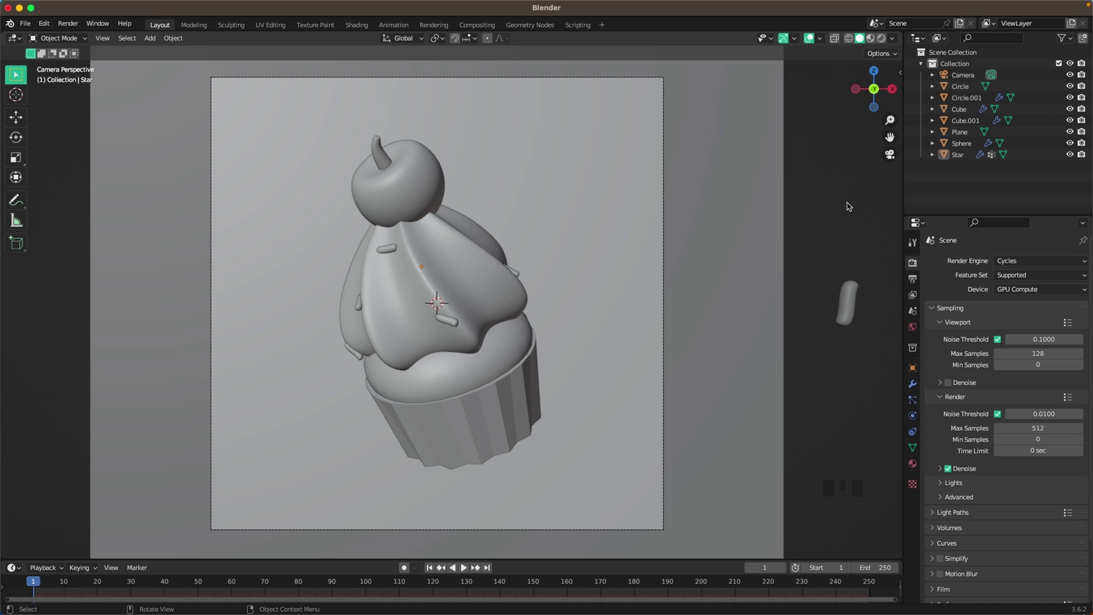
In rendered preview add an area light and rotate it 90° on X to stand upright.
click(842, 216)
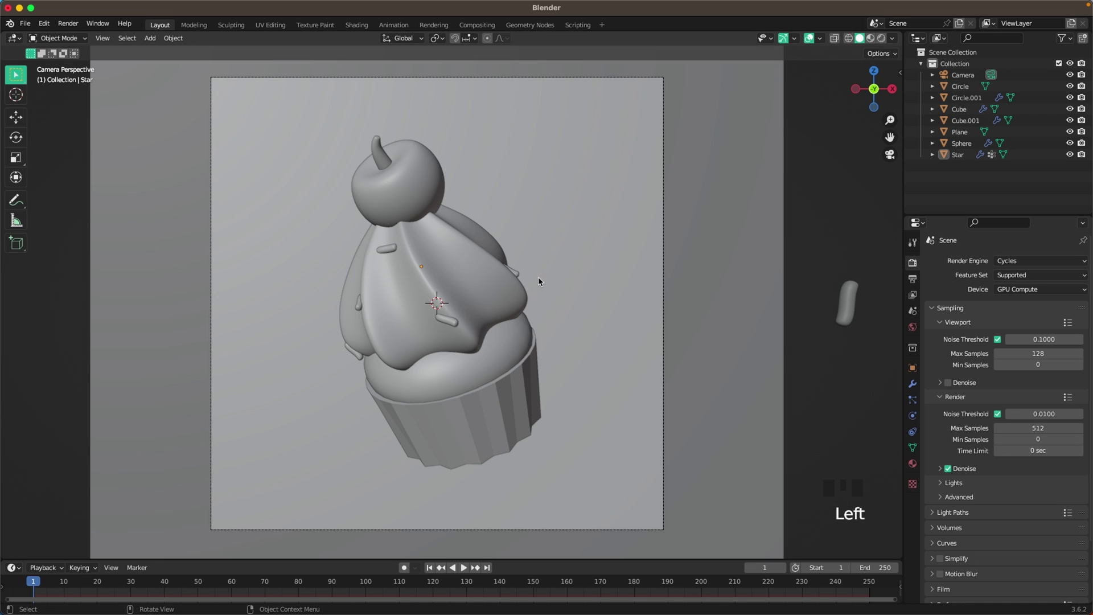
key(z)
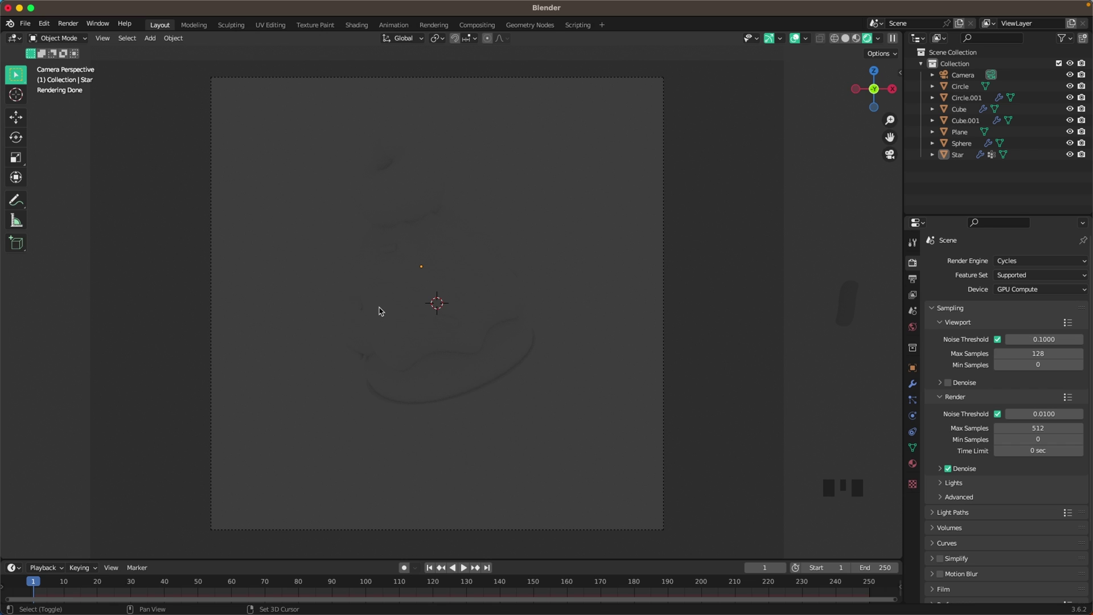
key(shift+a)
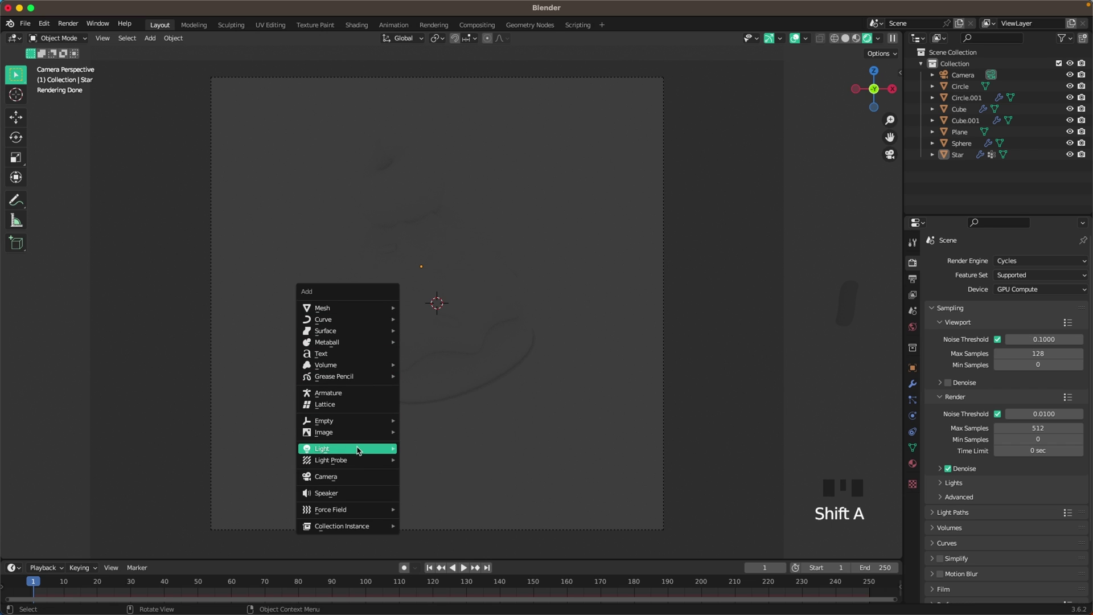
scroll(down, 3)
key(r)
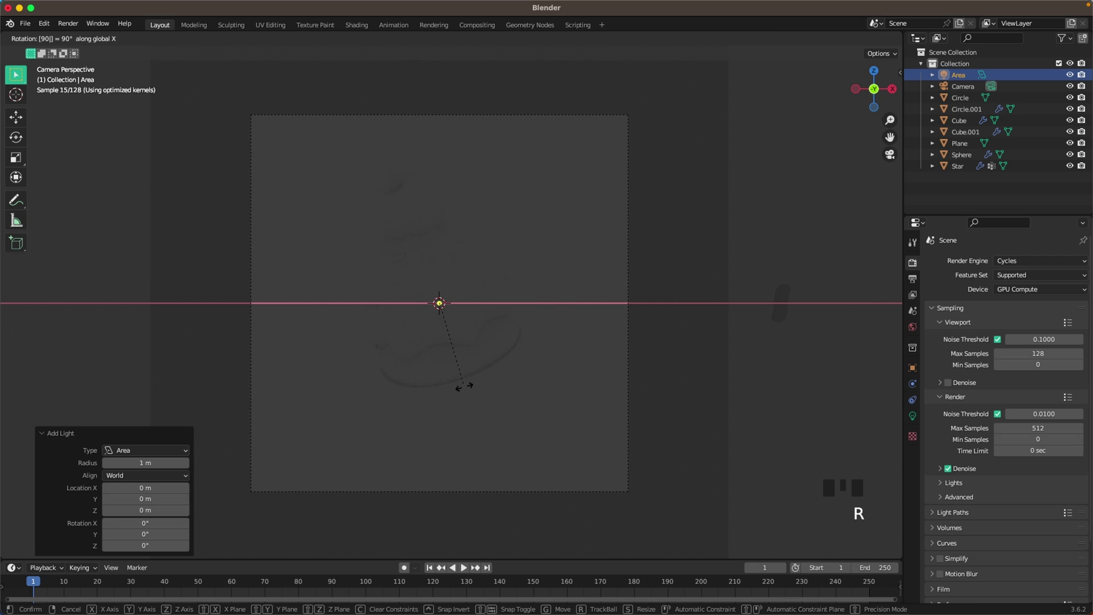
Move the light back along Y and set its Power to 200 W and Size to 8.08 m.
drag(393, 318, 444, 332)
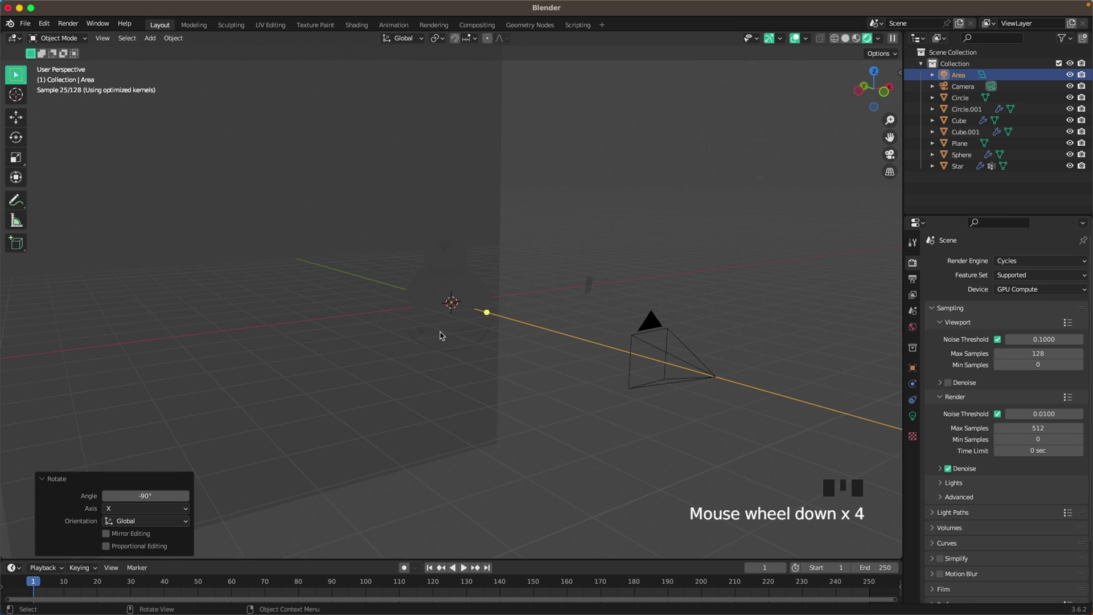
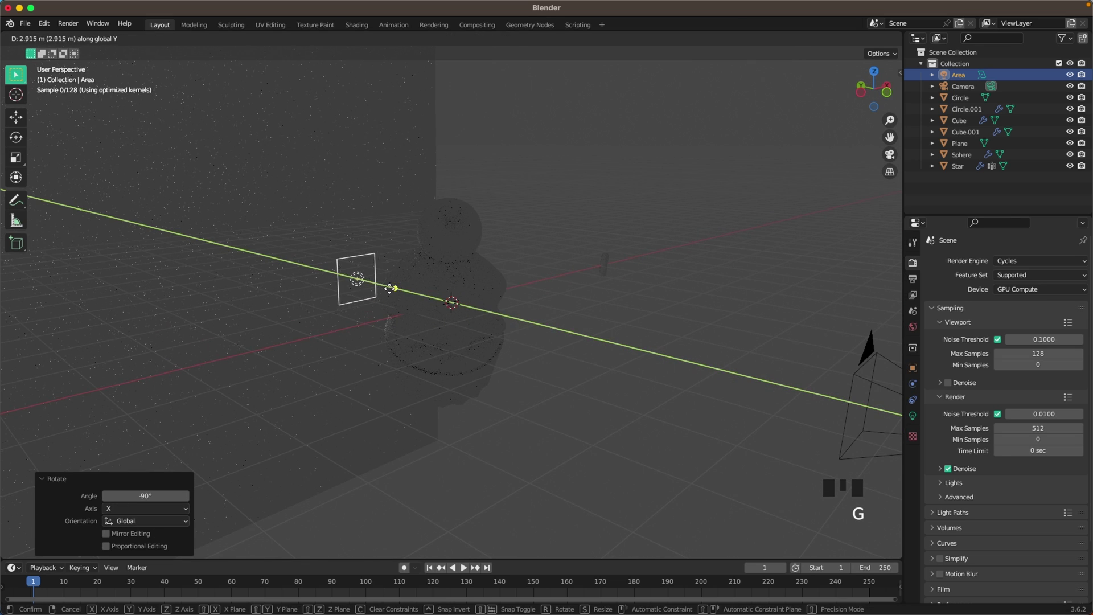
key(`)
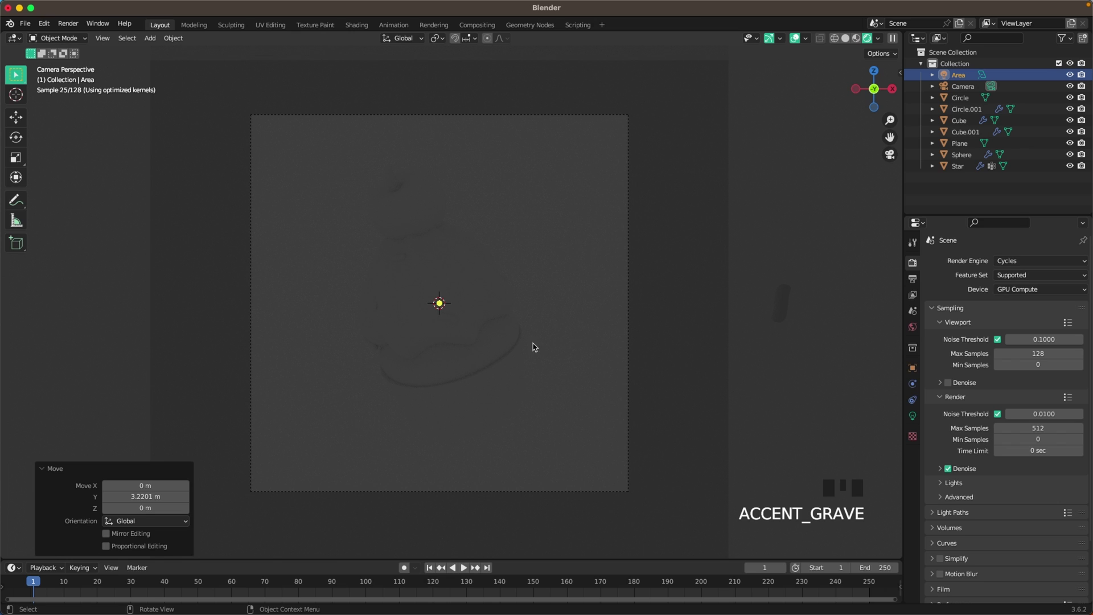
click(915, 416)
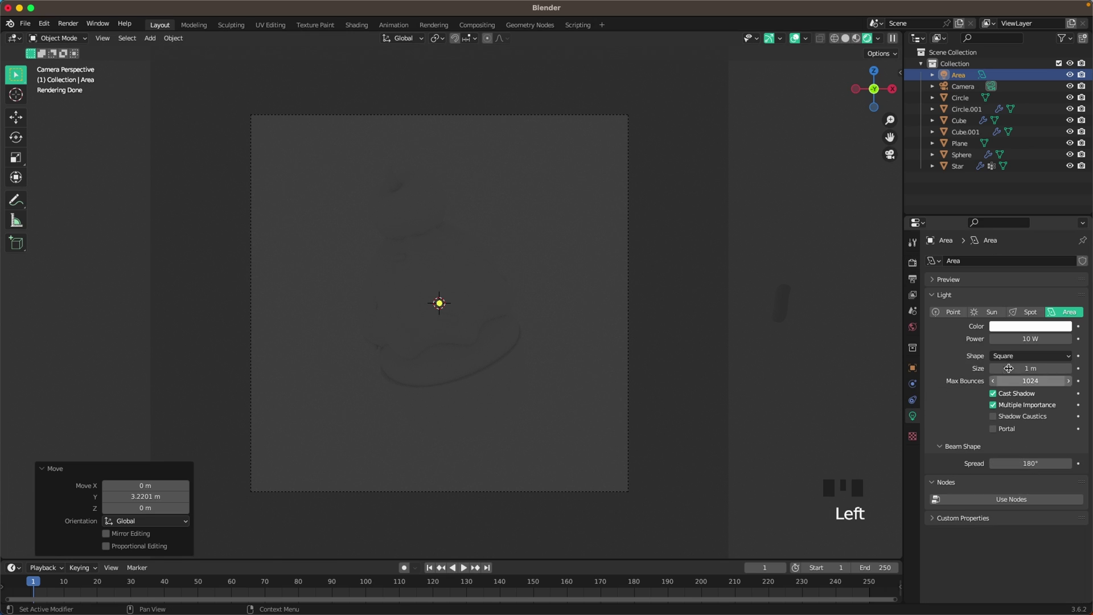
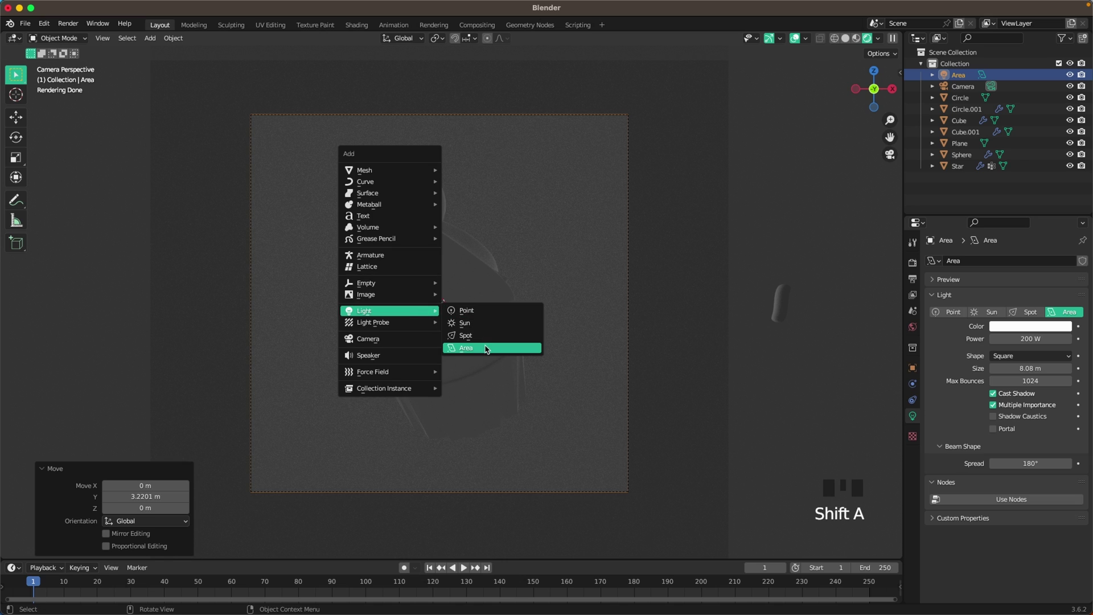
Add a second area light raised on Z, rotated 60° on X and -45° on Z, as a 40 W 2 m disk.
key(shift+a)
key(g)
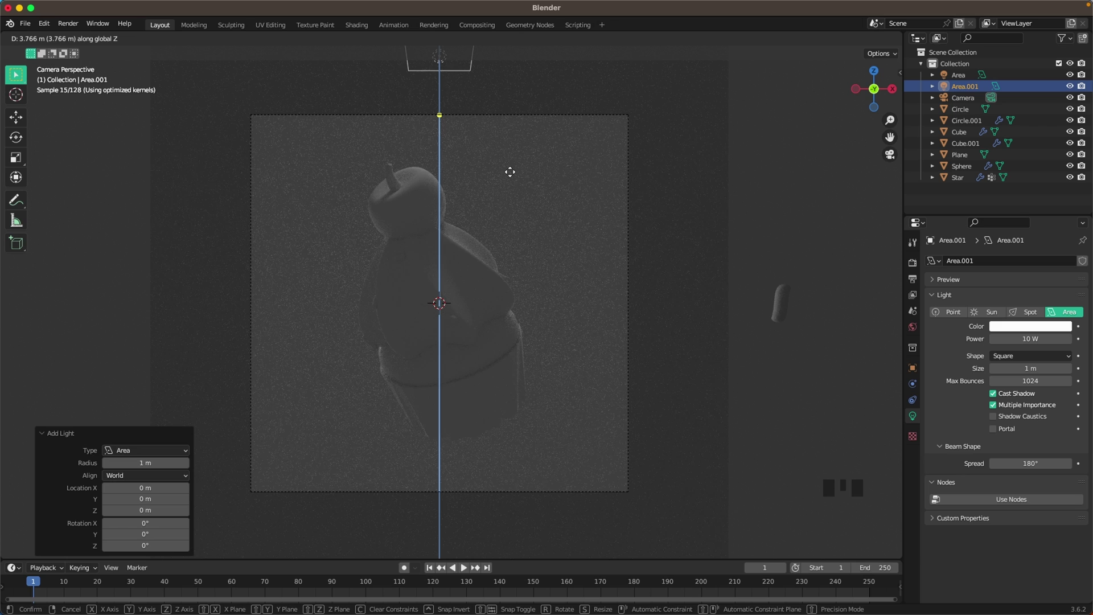
key(.)
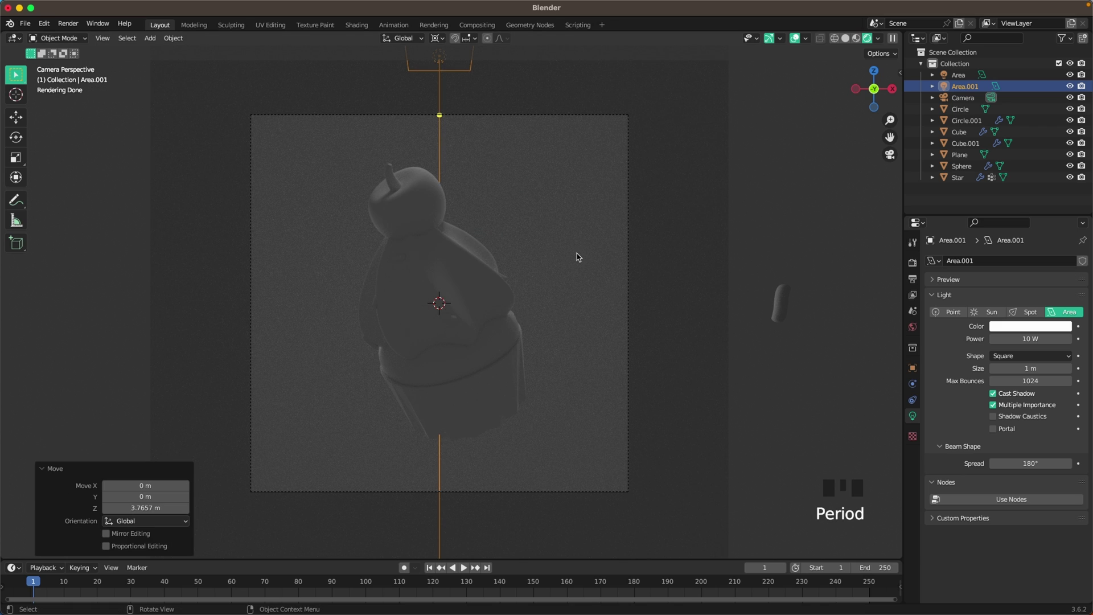
key(r)
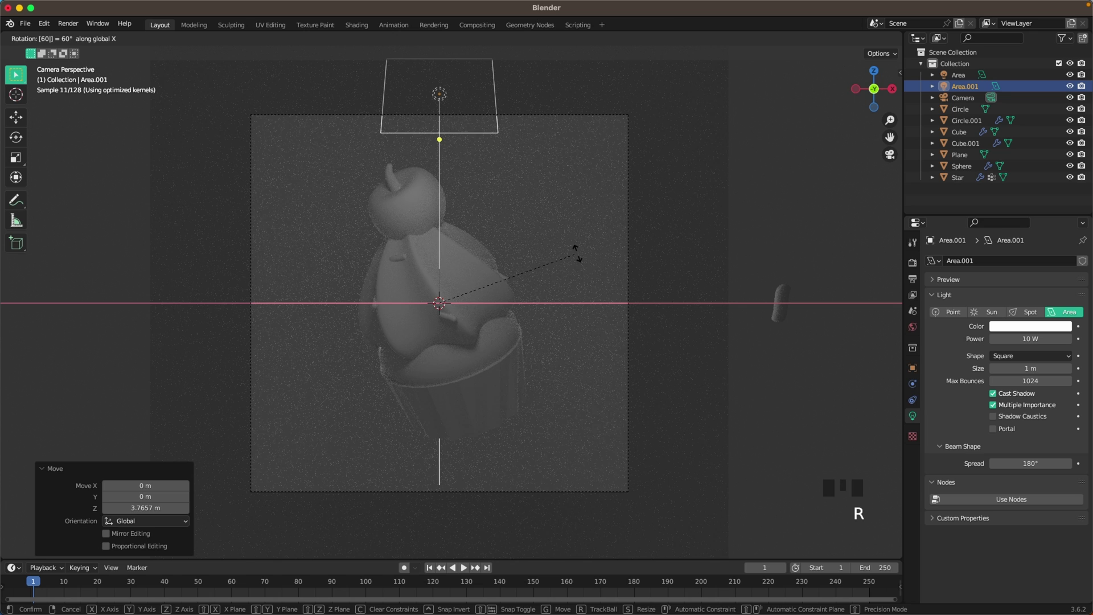
key(r)
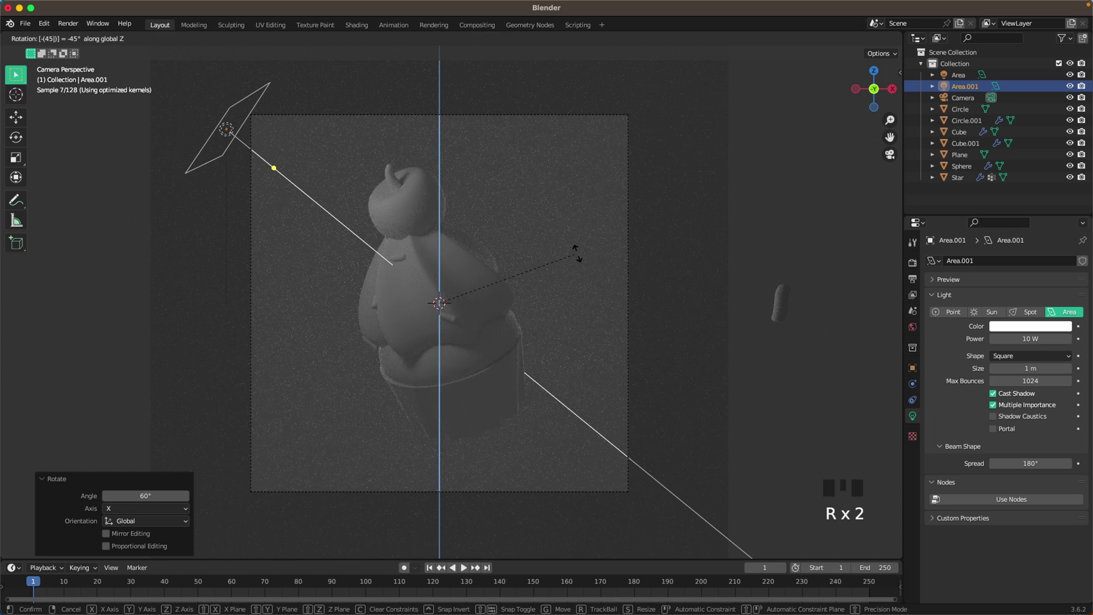
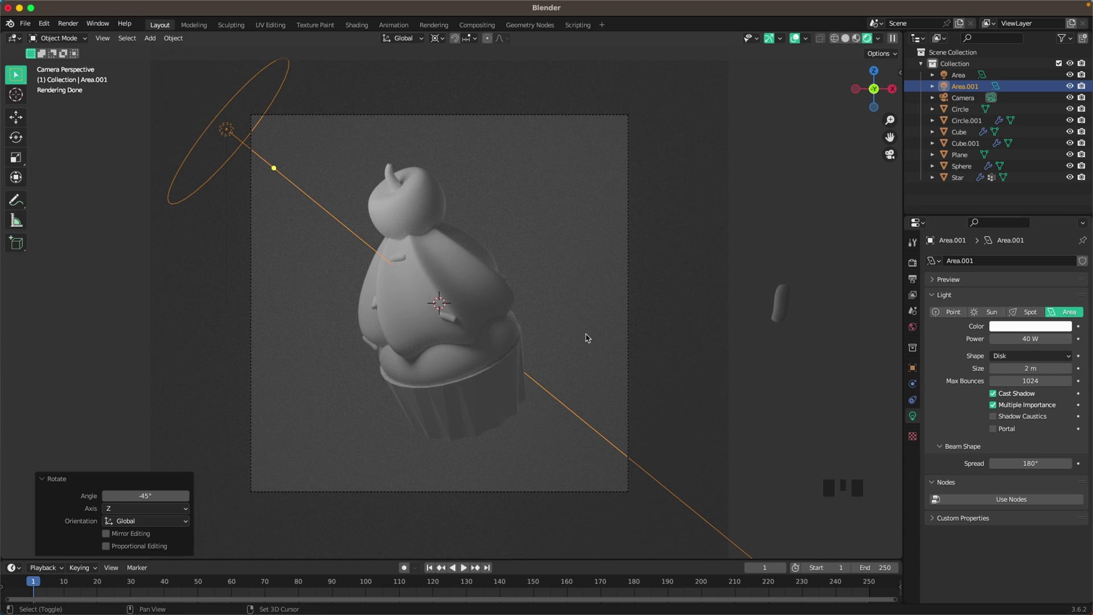
Duplicate the disk light and rotate the copy 120° around Z to the opposite side.
key(shift+d)
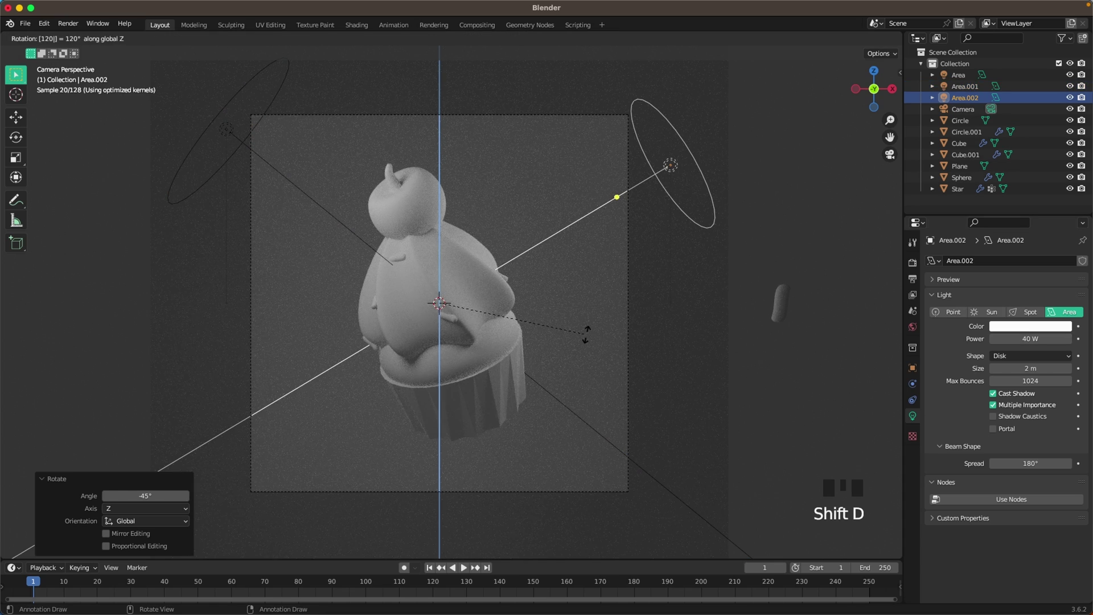
key(g)
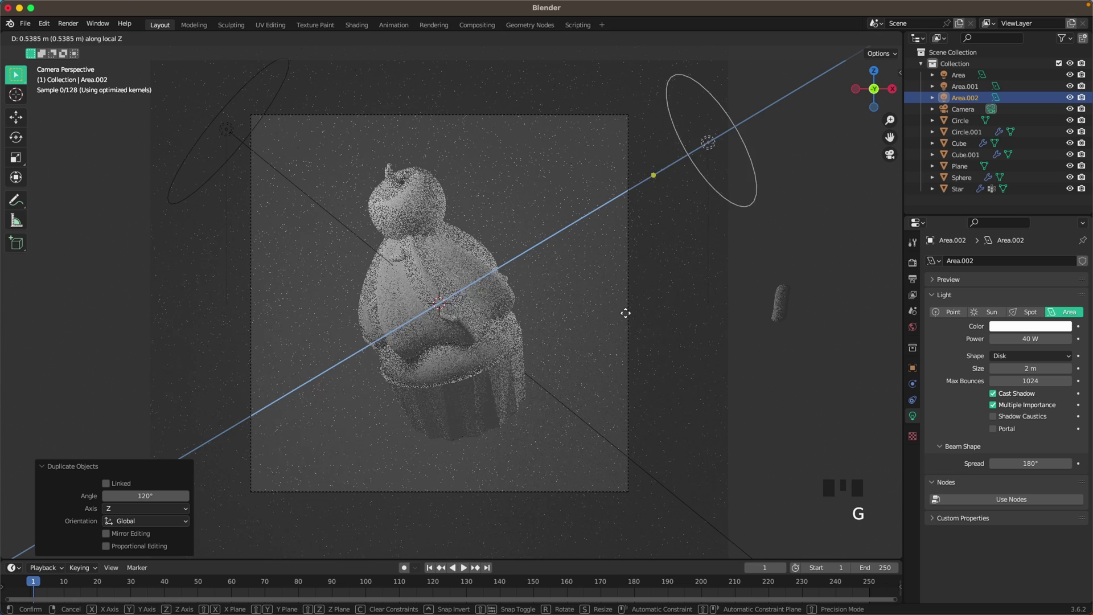
click(226, 131)
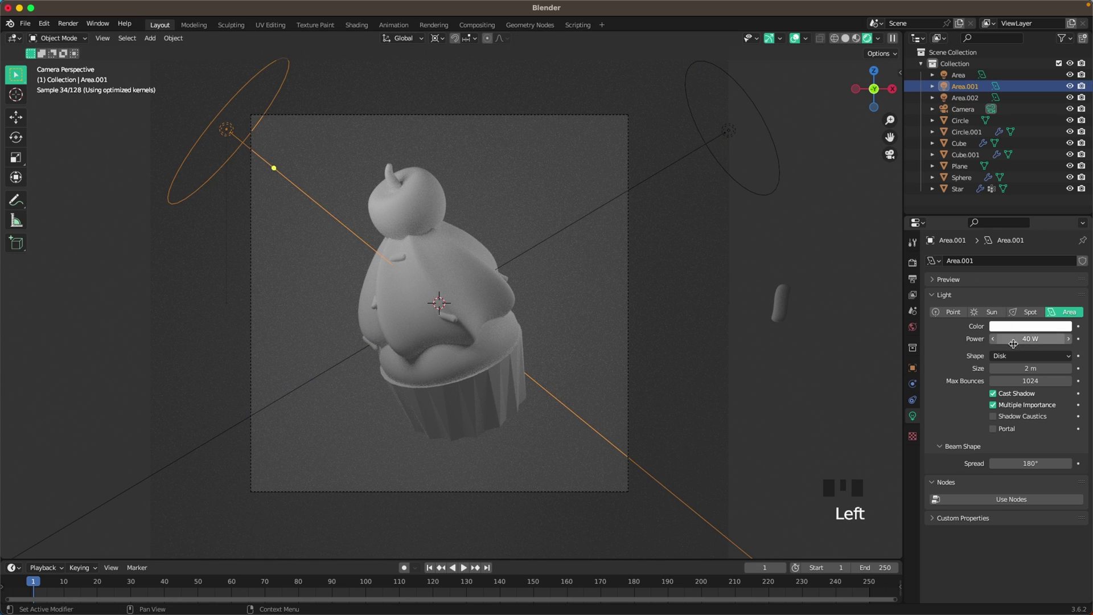
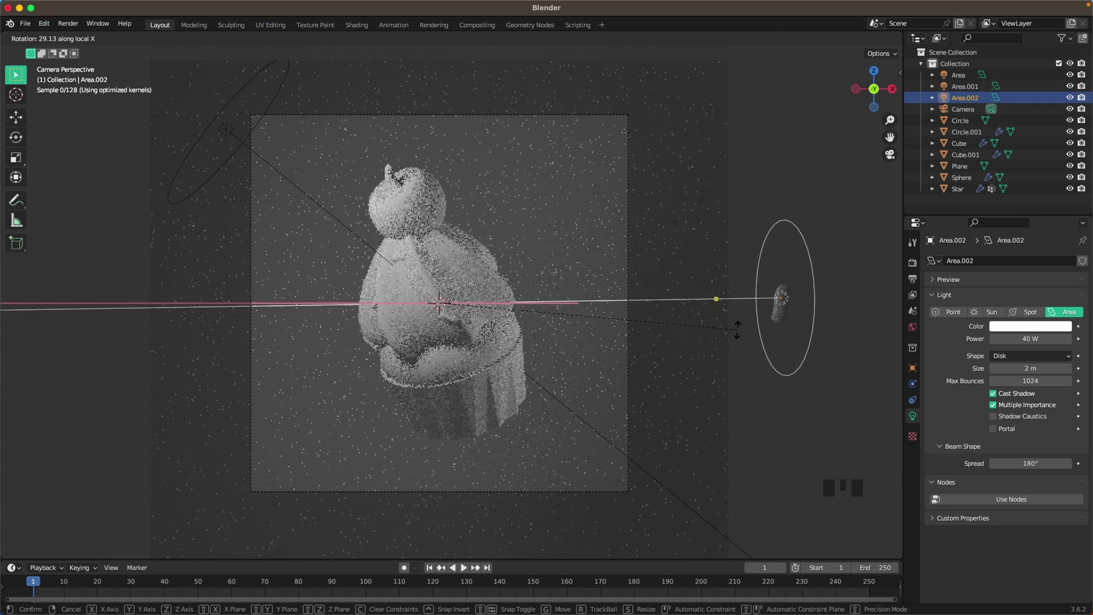
click(214, 127)
Tilt the copied light on its local X and slide it along its local Z axis.
key(r)
key(g)
click(781, 289)
key(g)
scroll(down, 3)
drag(358, 217, 405, 234)
Add a fourth area light far behind the cupcake along Y as a 2 m disk with 300 W power.
scroll(down, 3)
drag(401, 244, 429, 299)
scroll(down, 3)
key(shift+a)
key(r)
key(g)
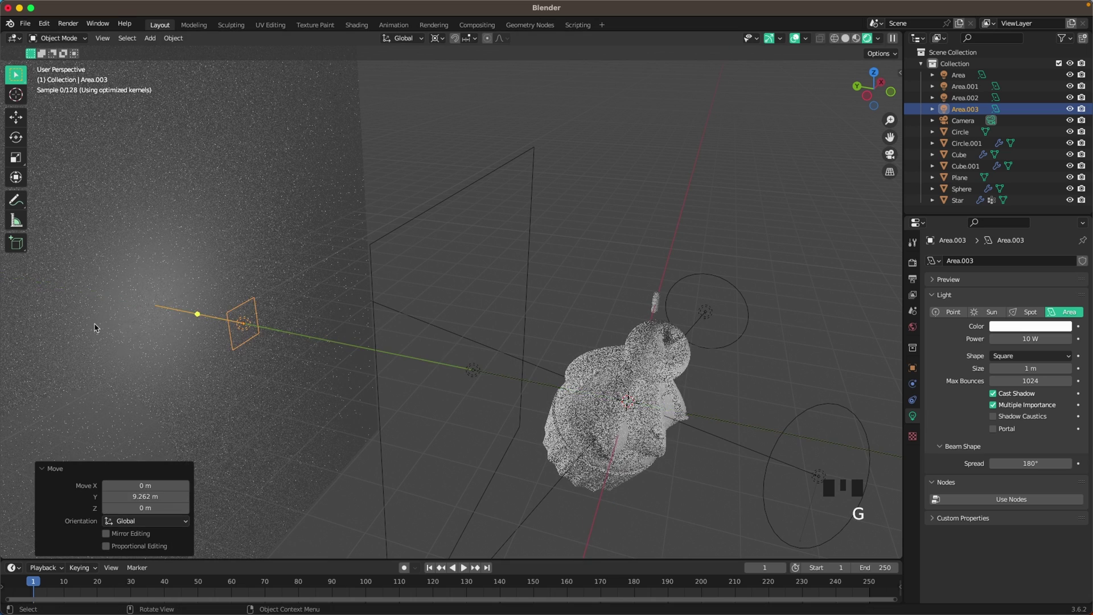
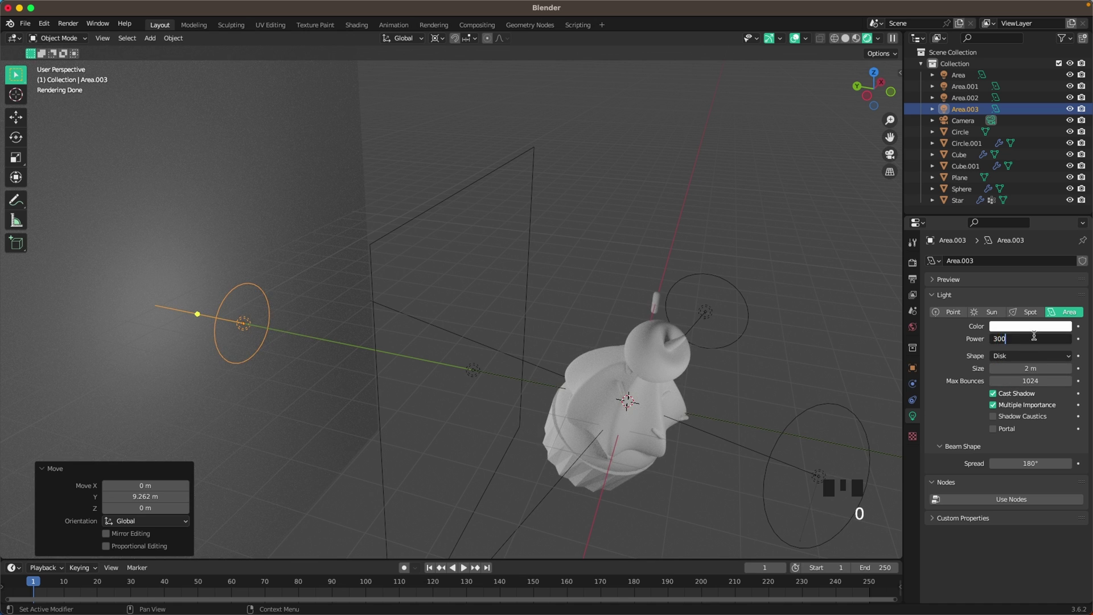
key(`)
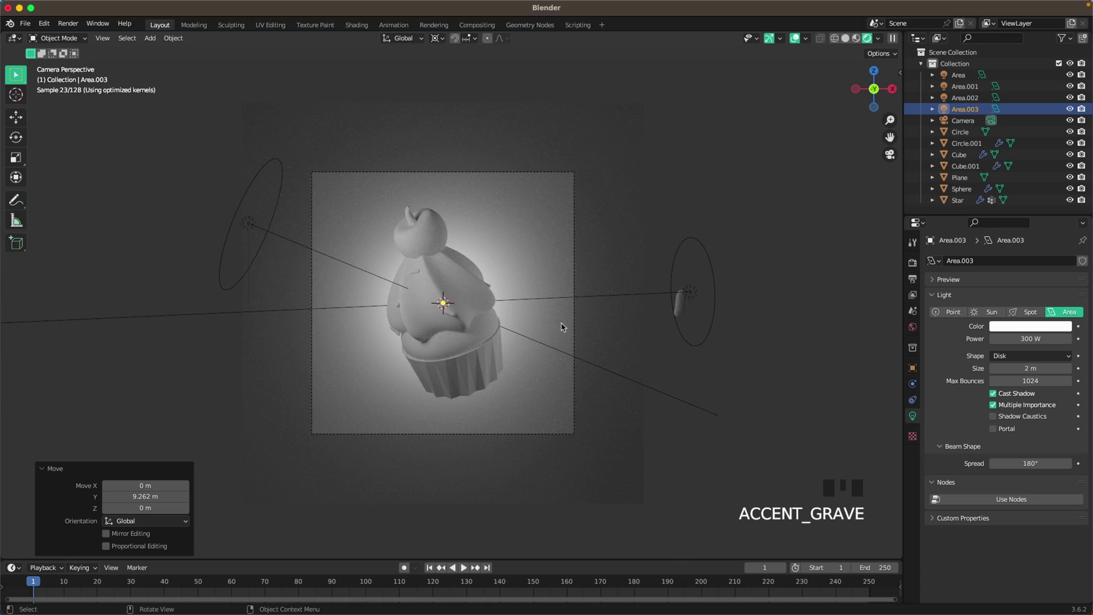
Adjust the back light's Y position for the backdrop glow and select the backdrop plane.
scroll(up, 3)
key(g)
key(g)
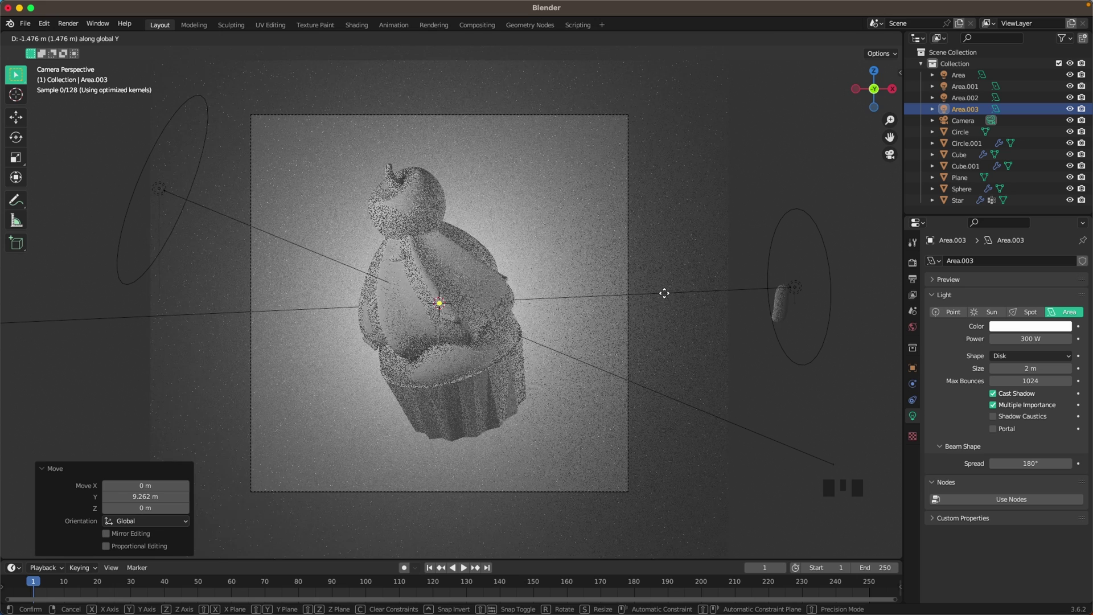
click(806, 197)
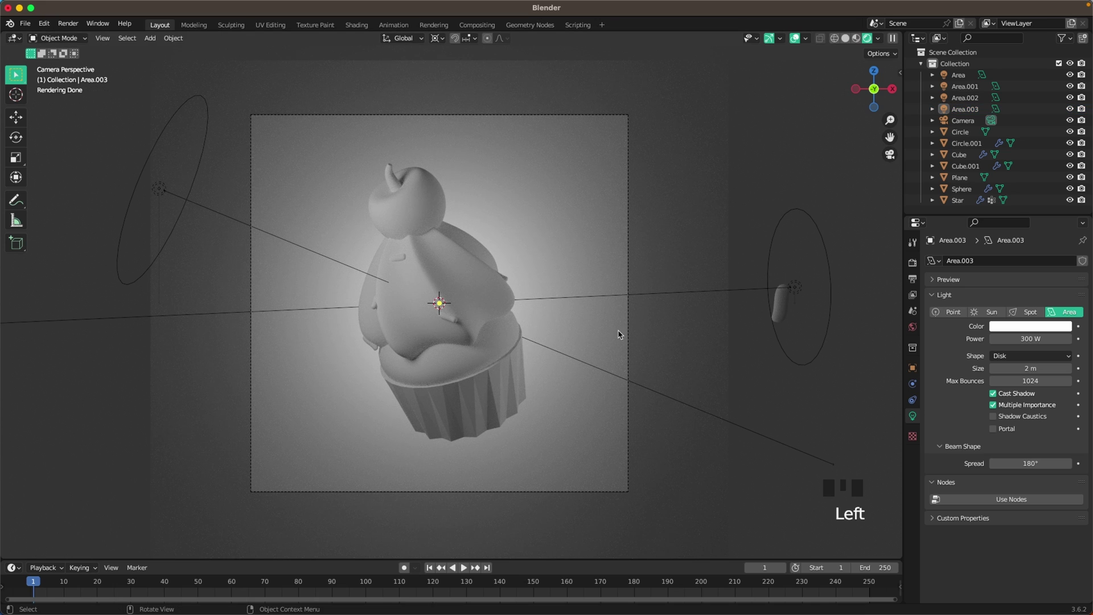
scroll(up, 3)
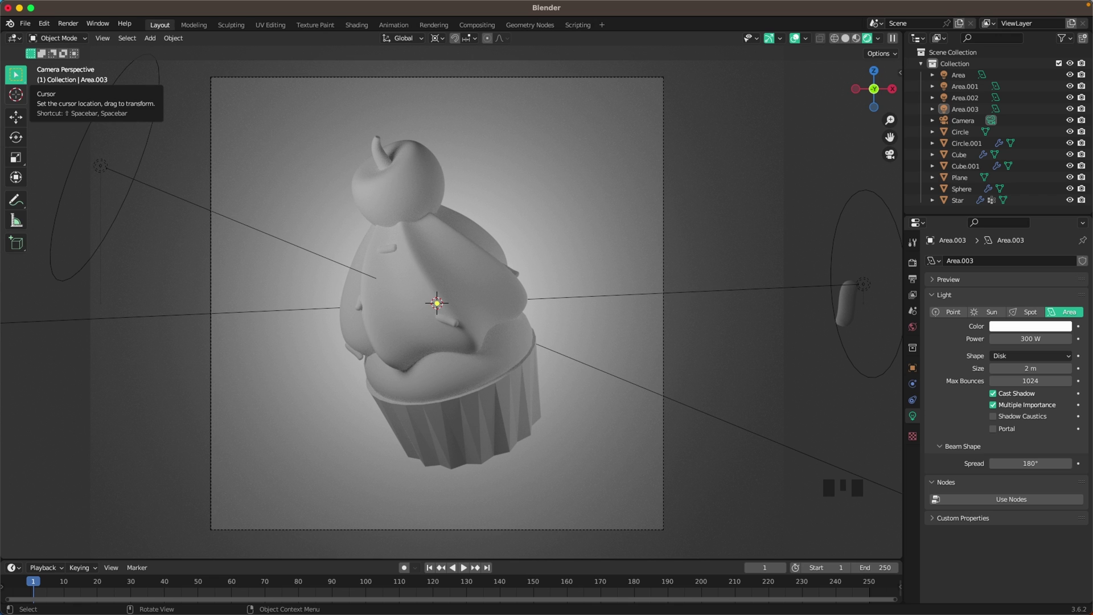
click(733, 200)
Give the backdrop plane a new material with a pink Principled BSDF base colour.
click(911, 465)
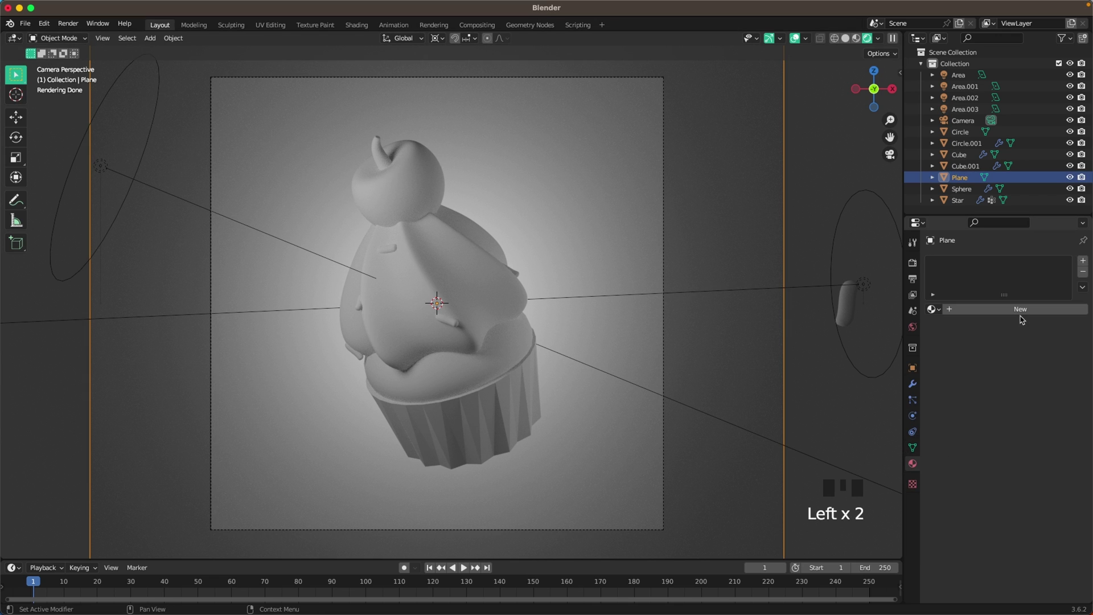
click(1021, 318)
drag(1021, 316, 1018, 306)
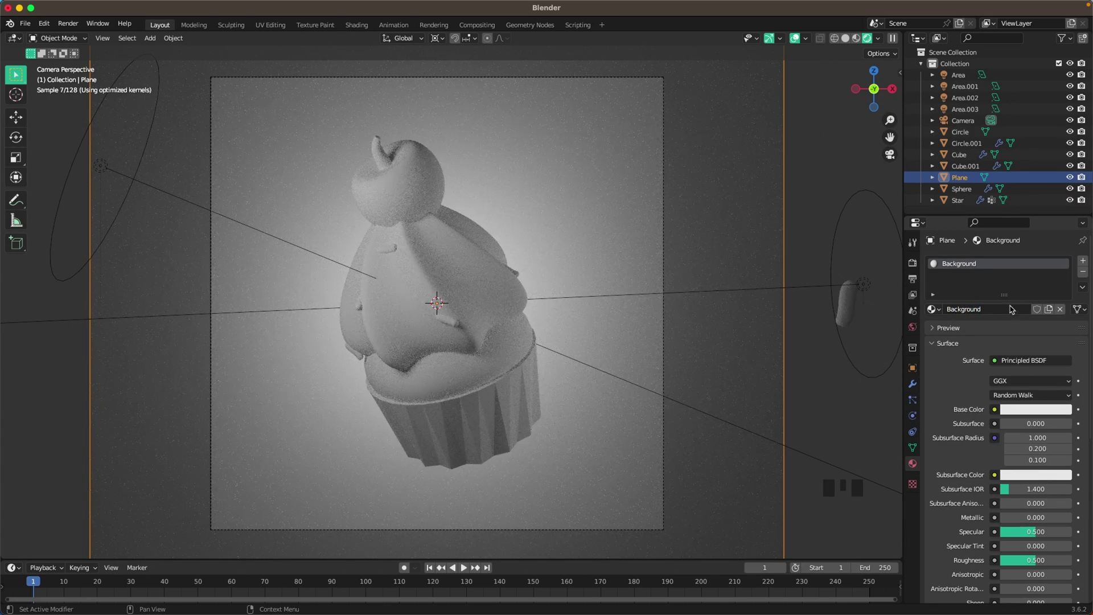
click(1039, 412)
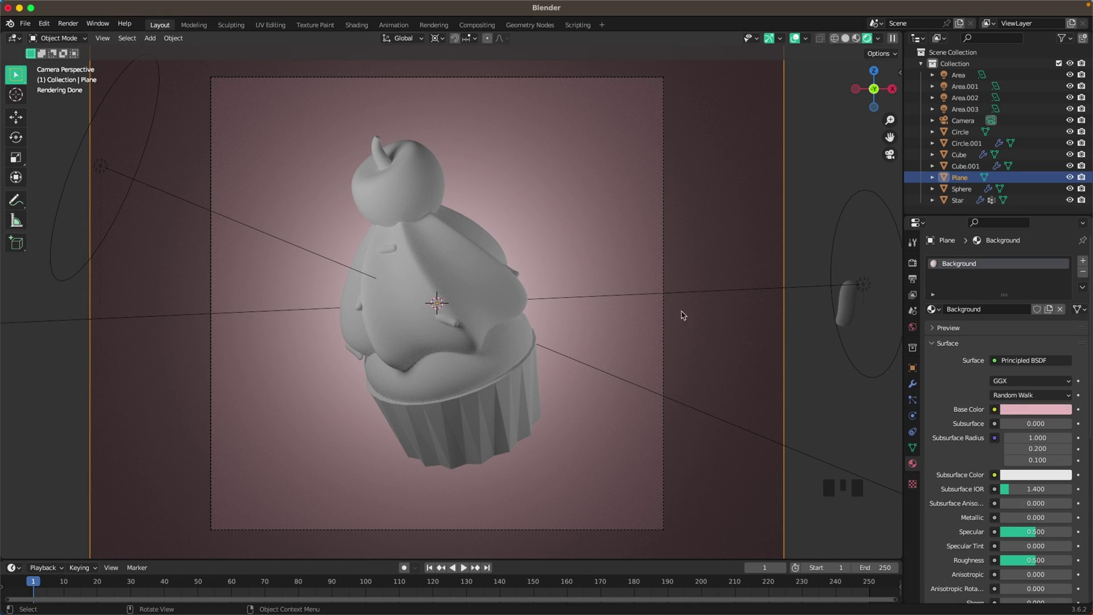
click(496, 402)
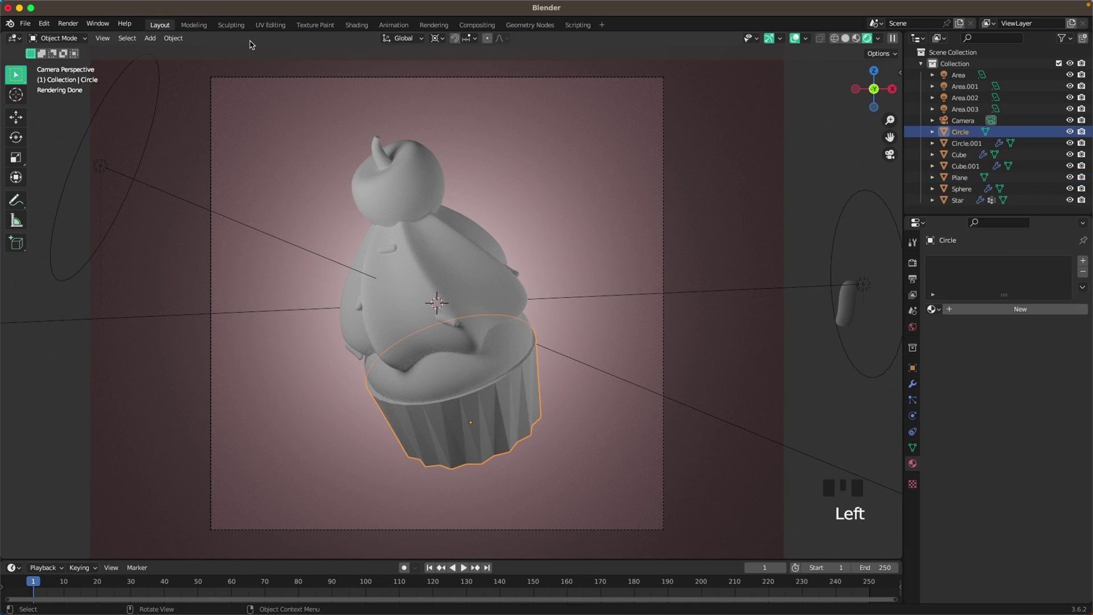
Build the Cup material: gradient texture with coordinate/mapping nodes feeding a colour ramp.
click(362, 31)
key(`)
key(z)
drag(577, 368, 402, 456)
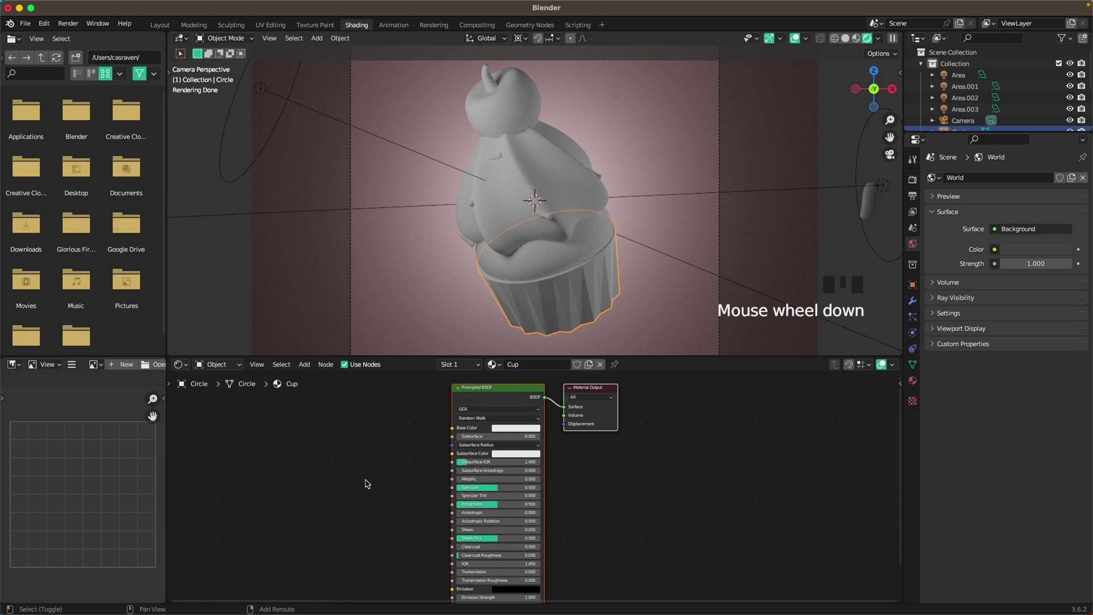
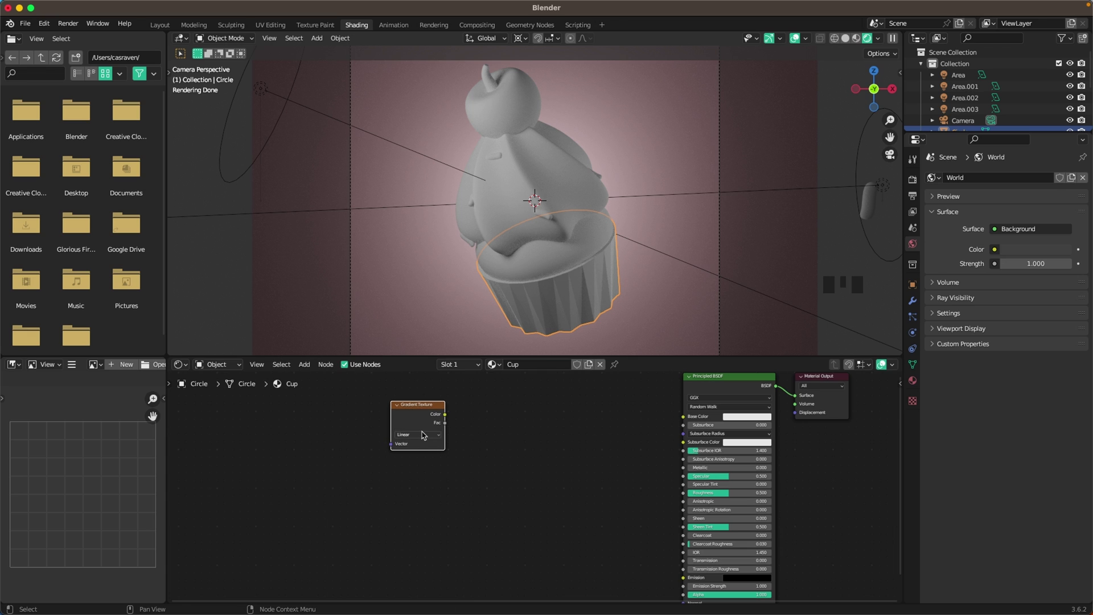
key(ctrl+t)
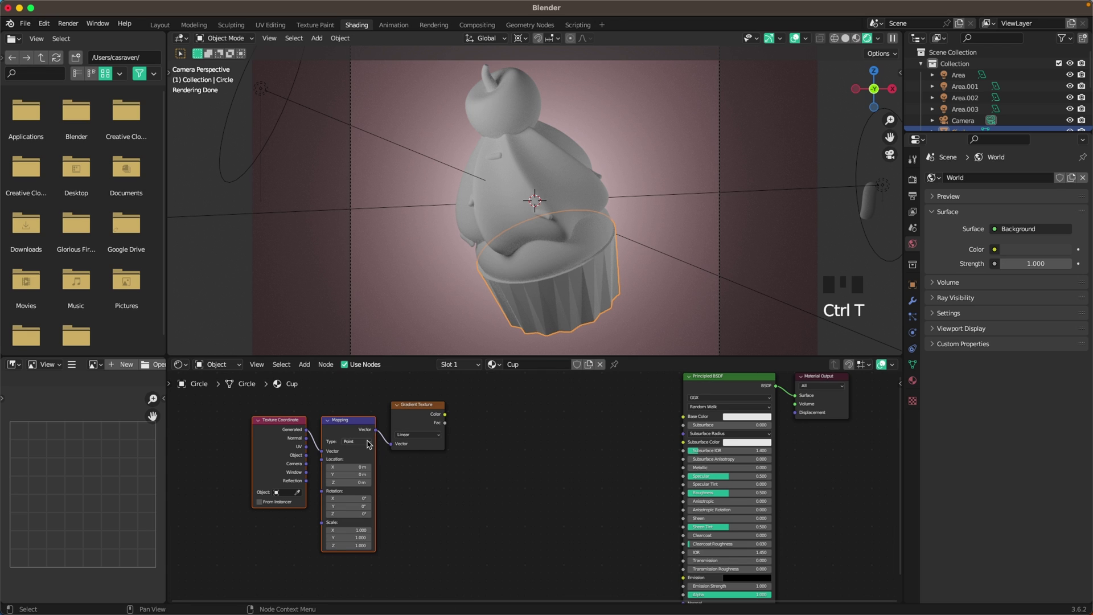
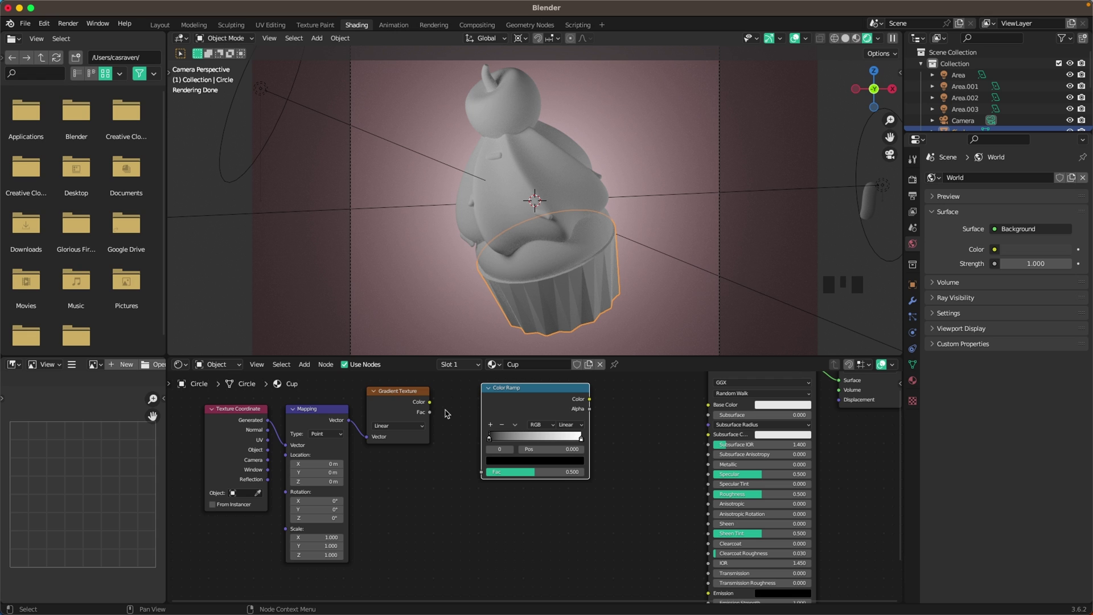
drag(432, 407, 486, 475)
drag(591, 401, 709, 407)
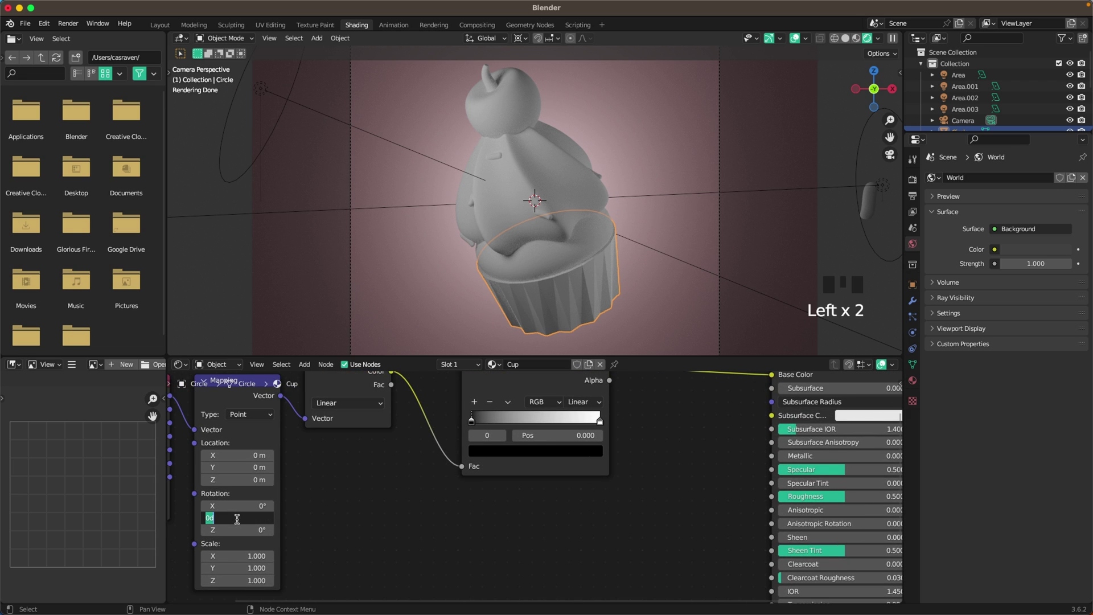
Colour the ramp stops pink (hex DB619B) with the deep pink stop at position 0.200.
drag(240, 524, 566, 308)
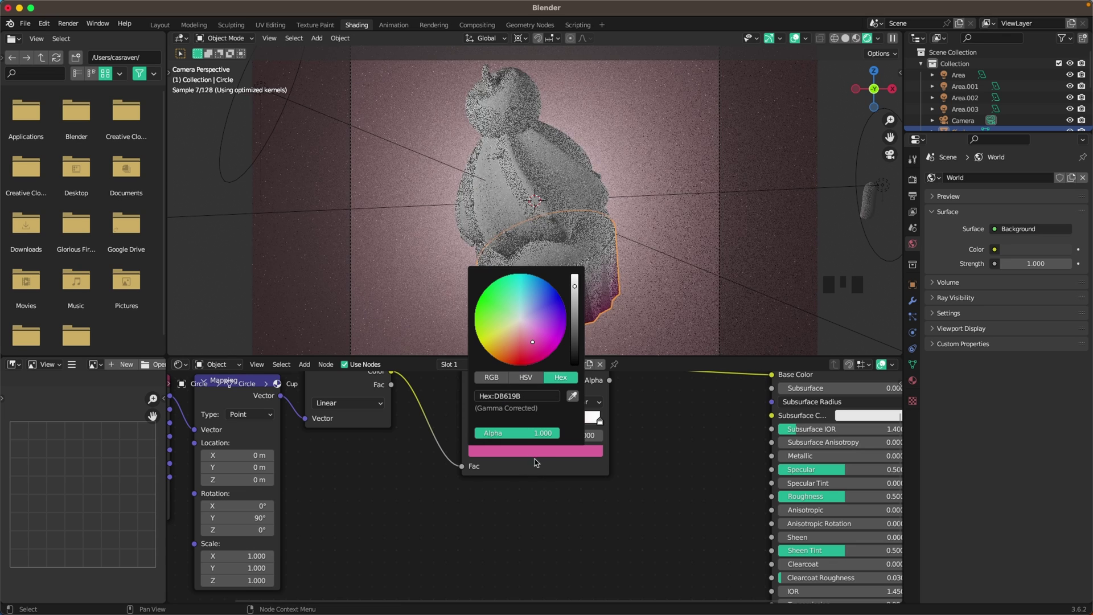
drag(602, 421, 580, 434)
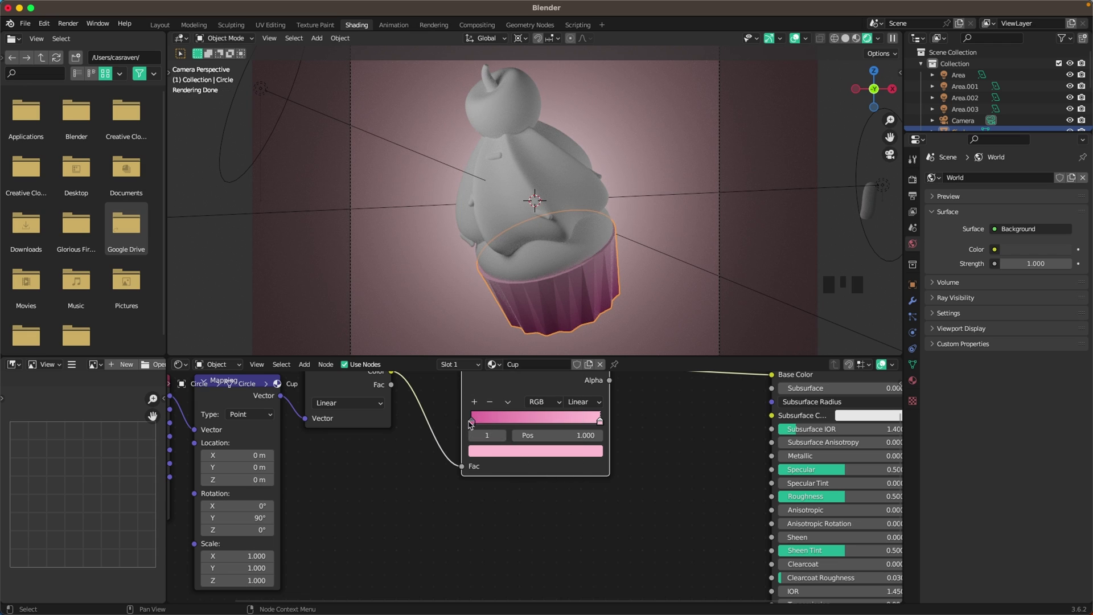
drag(476, 426, 491, 428)
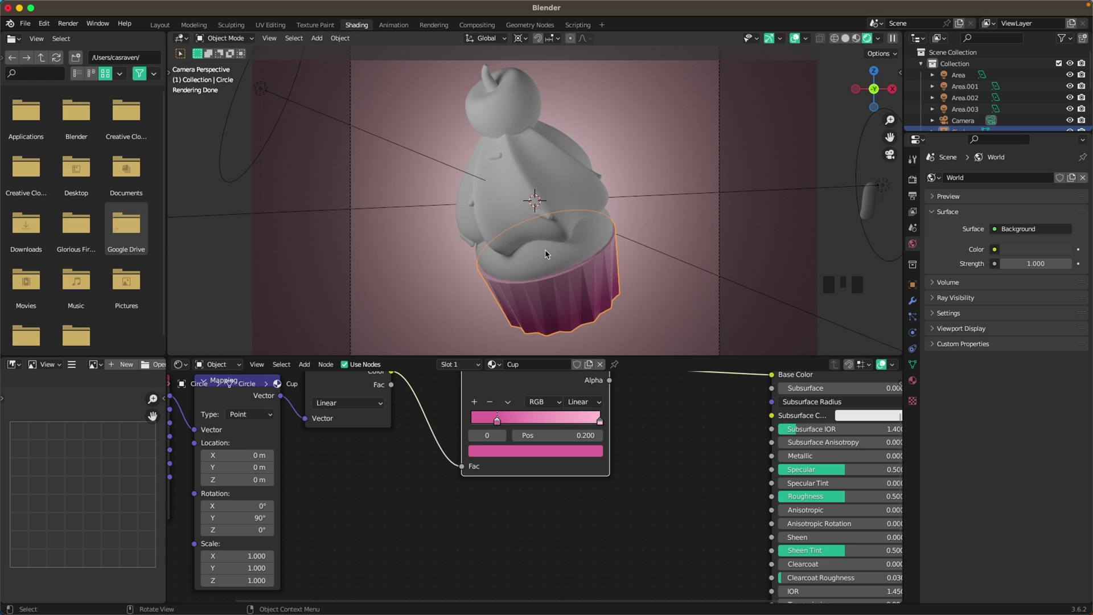
Create the Muffin material with a noise texture driven by coordinate and mapping nodes.
click(577, 293)
click(557, 263)
drag(554, 366, 551, 368)
key(f)
drag(377, 479, 332, 458)
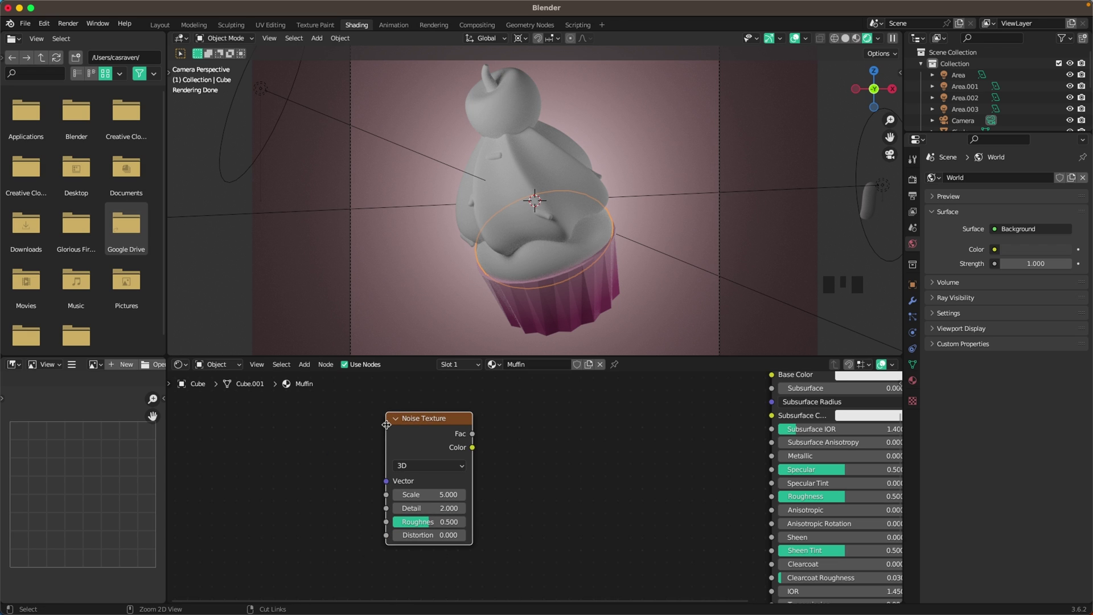
key(ctrl+t)
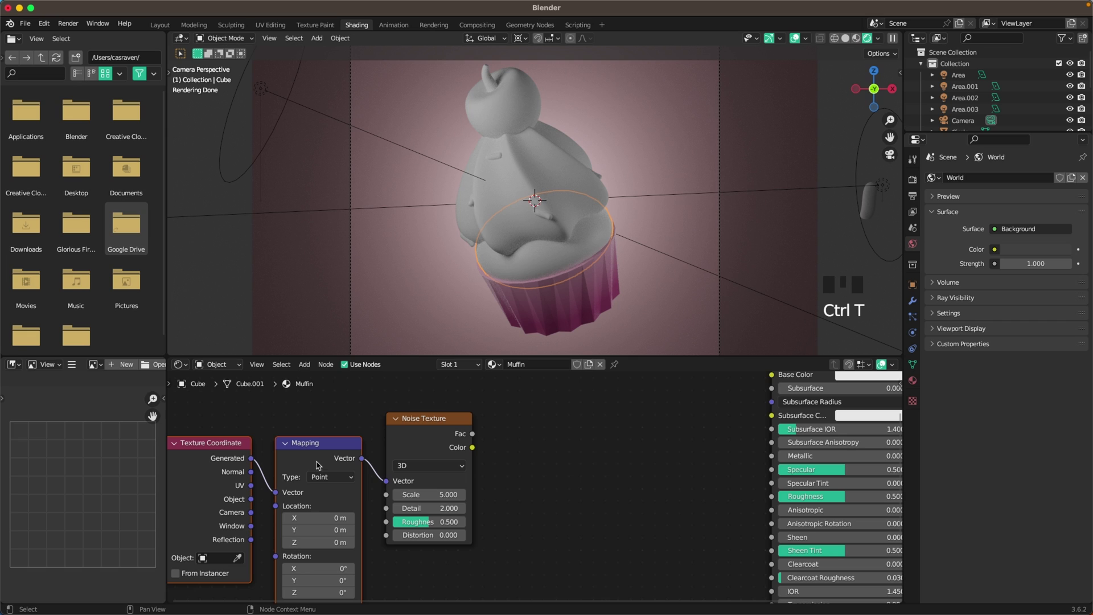
Feed the noise Fac into a colour ramp tuned to peach and orange tones.
click(555, 445)
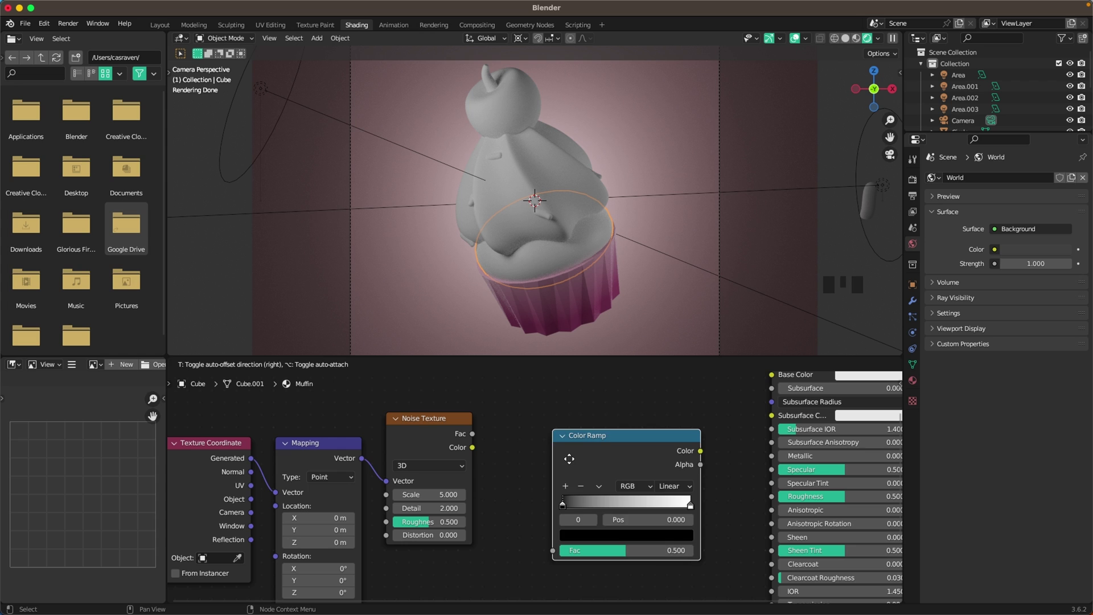
drag(478, 441, 538, 530)
drag(685, 427, 772, 445)
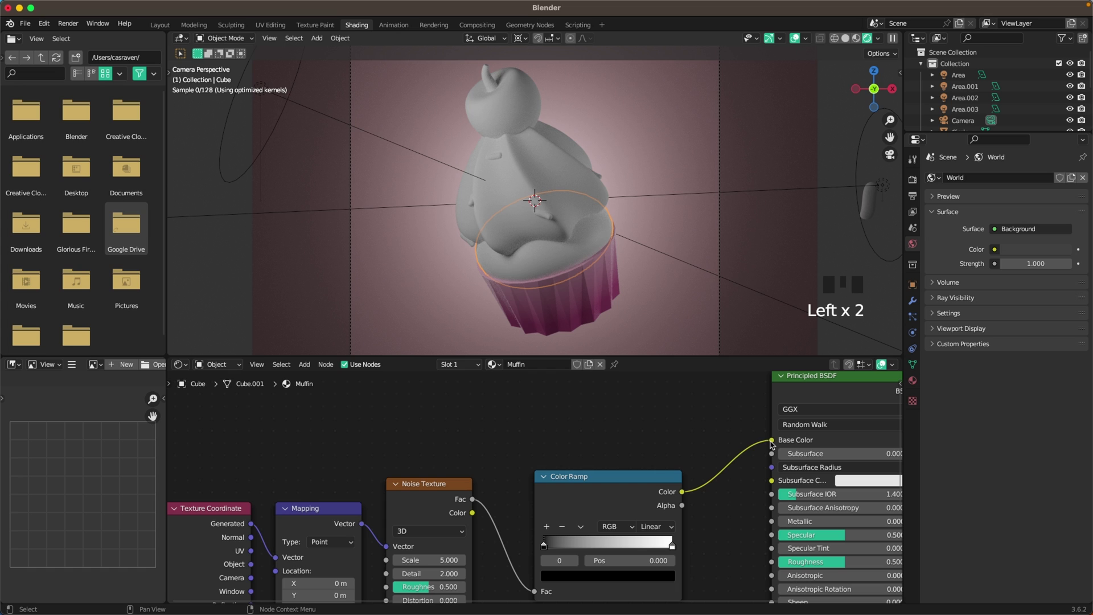
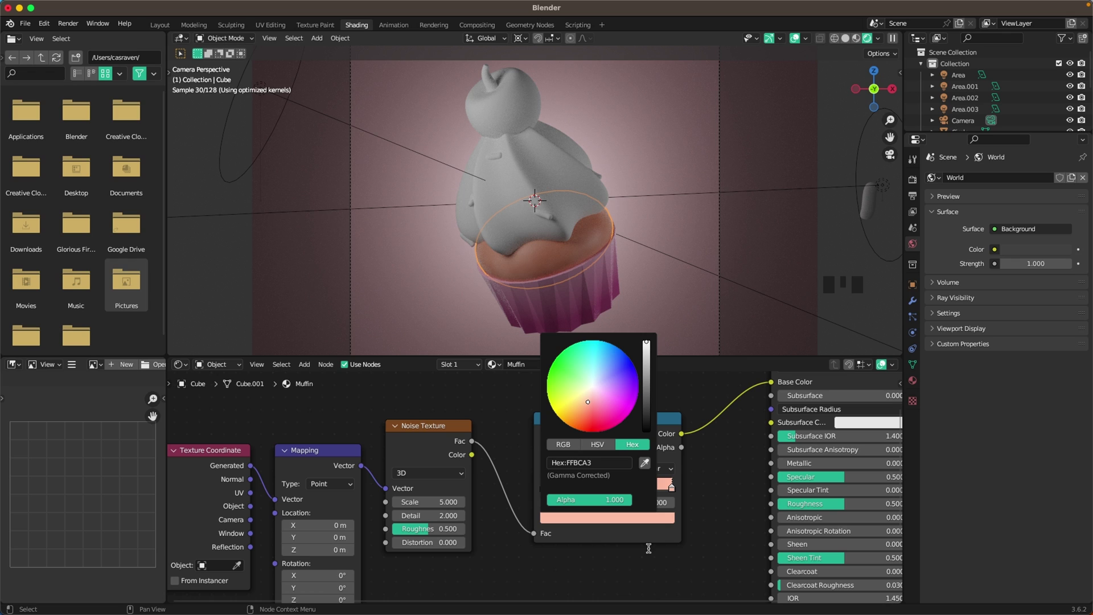
drag(574, 551, 567, 493)
drag(547, 491, 543, 163)
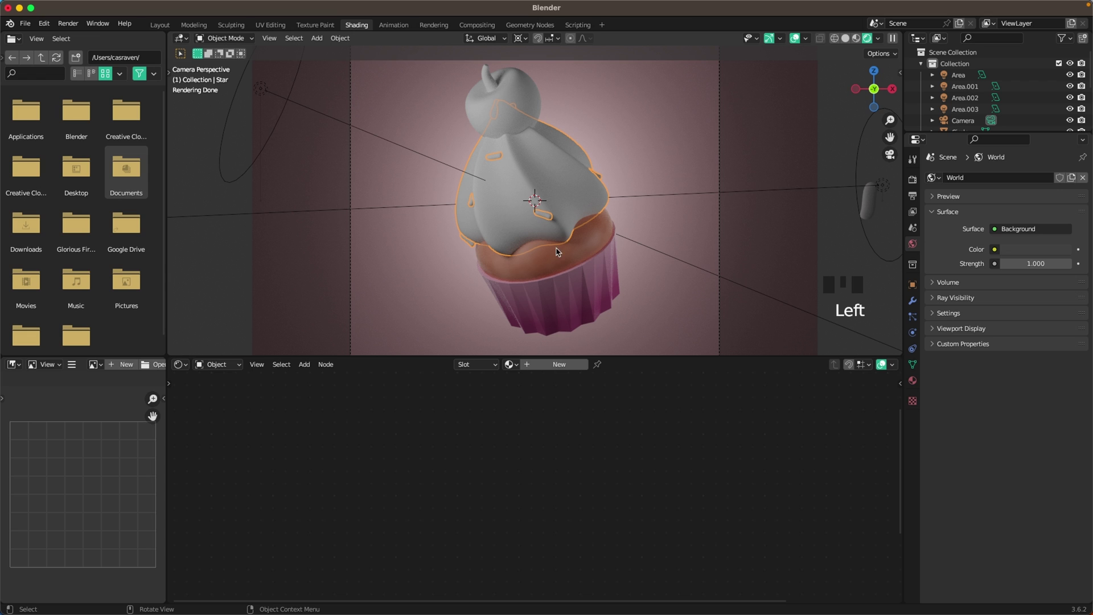
Set the frosting material's base colour to pale lilac with roughness 0.2.
drag(564, 370, 673, 412)
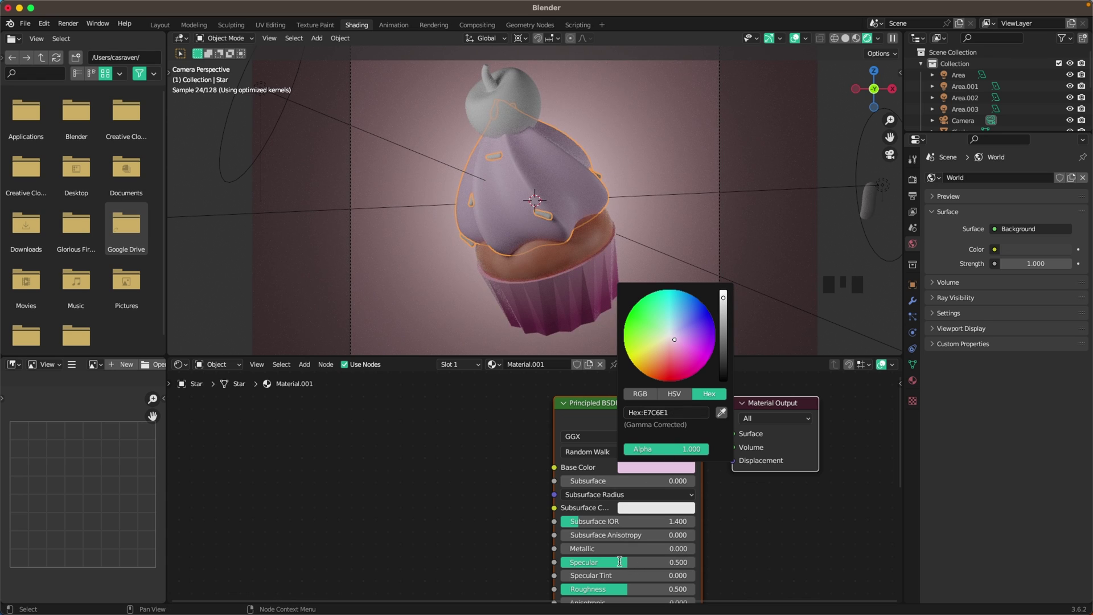
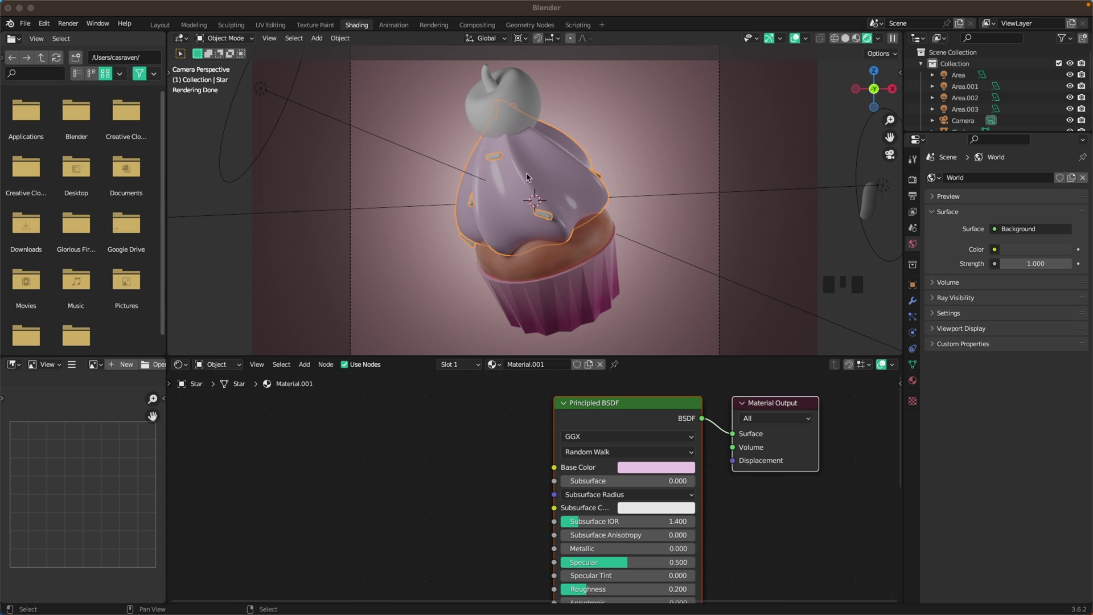
Give the sprinkles a red Sprinkles material and the sphere a red Cherry material.
click(874, 206)
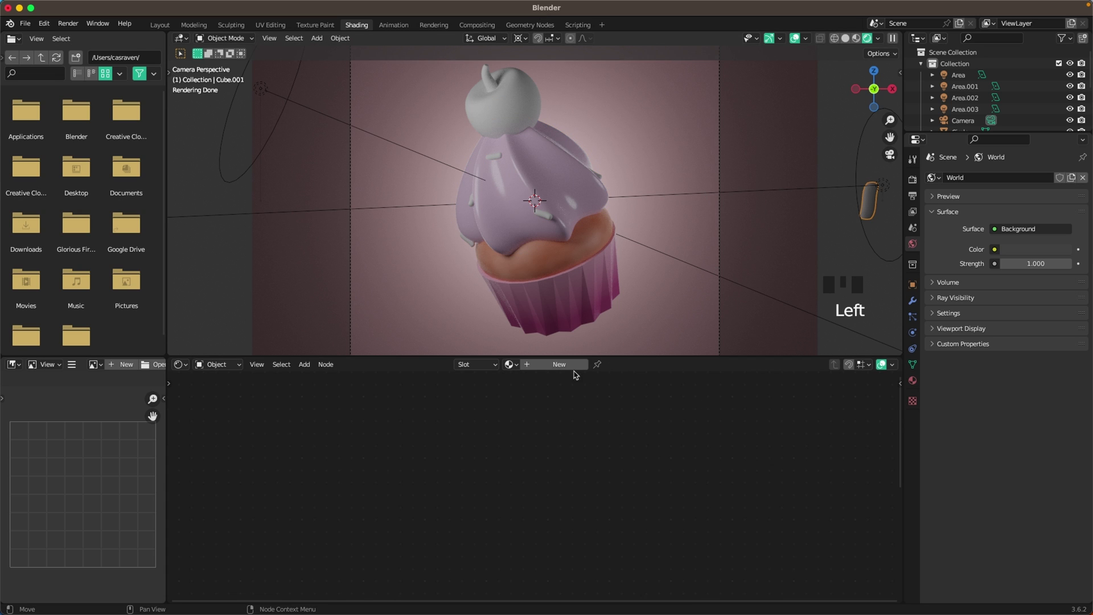
drag(562, 366, 523, 368)
click(668, 472)
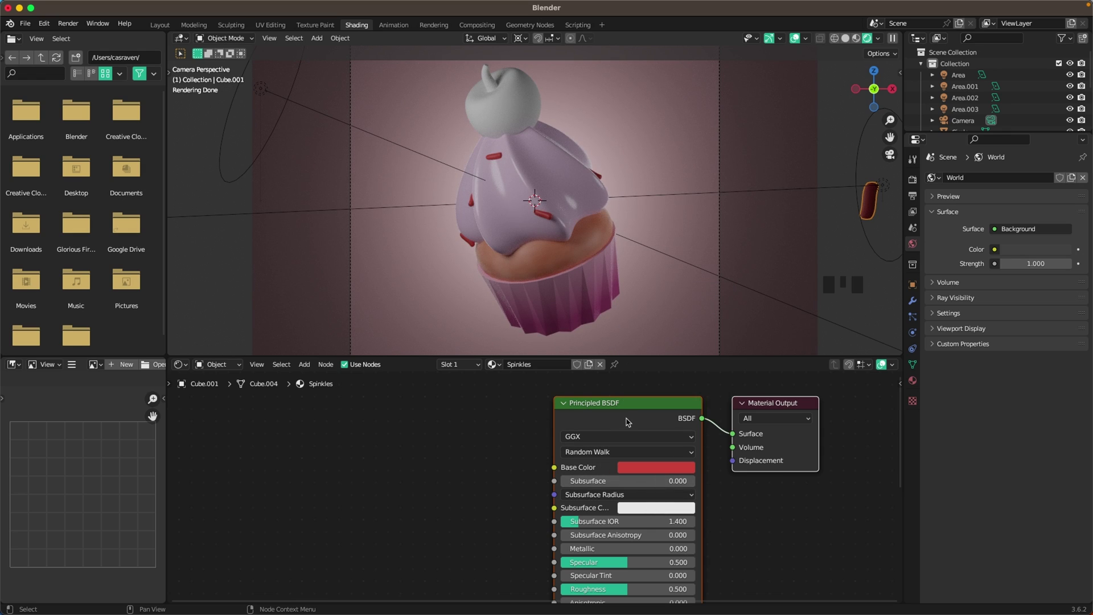
click(631, 422)
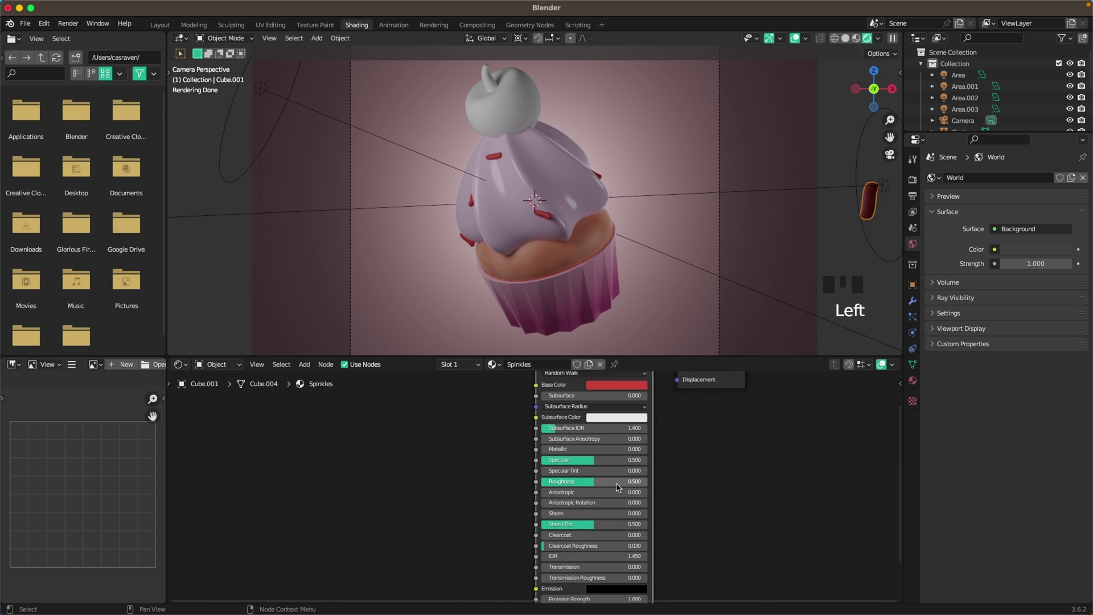
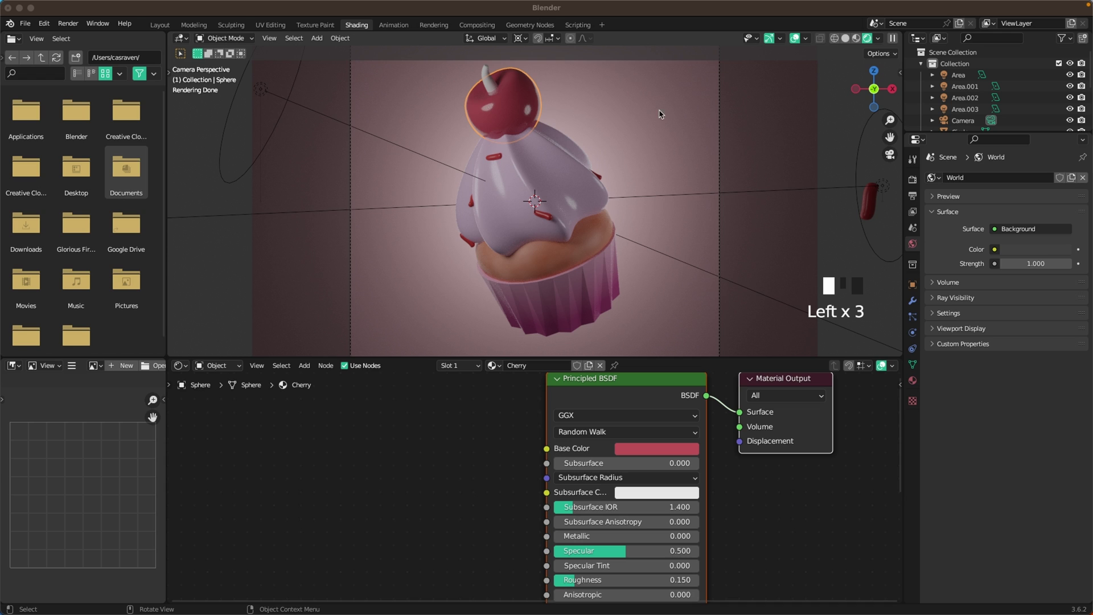
Give the cherry stem a bright green Cherry Green material.
drag(566, 371, 551, 367)
key(e)
click(655, 451)
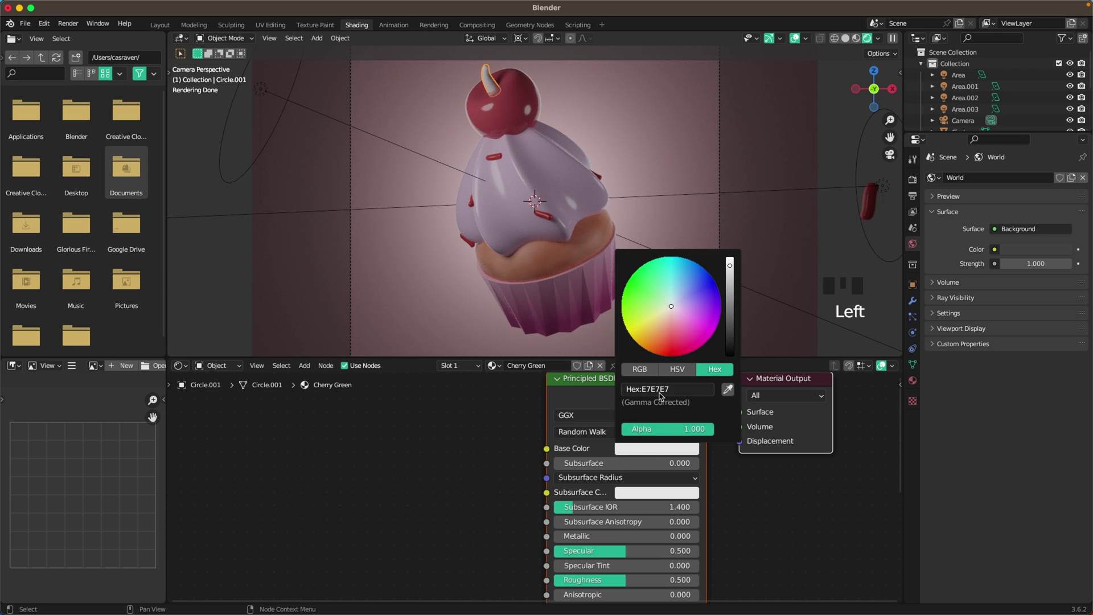
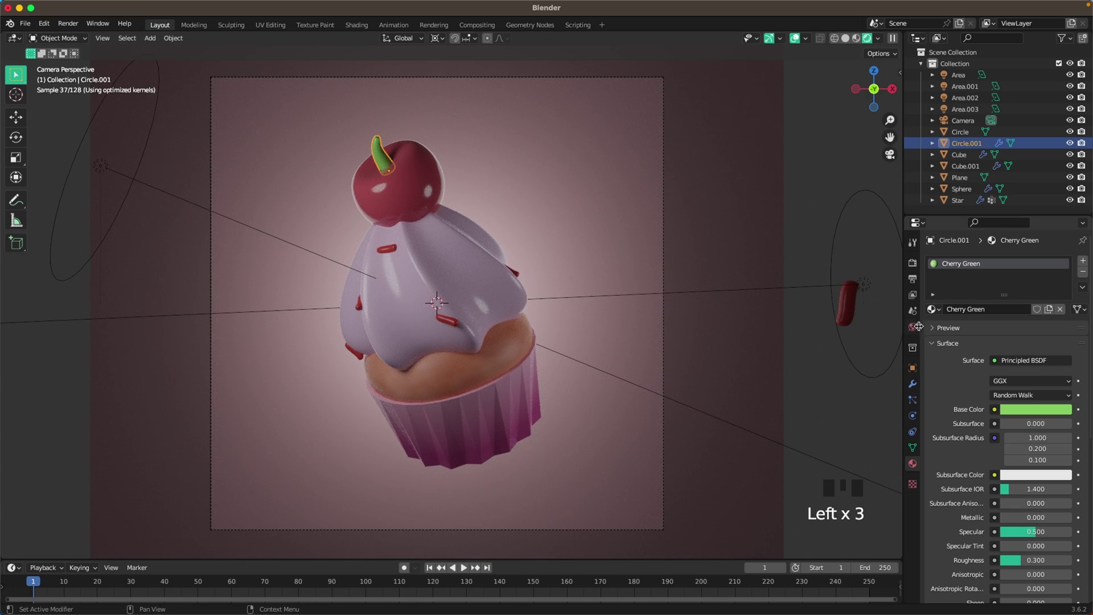
Set the world background pink and move Area.001 along its axis at 80 W power.
click(917, 330)
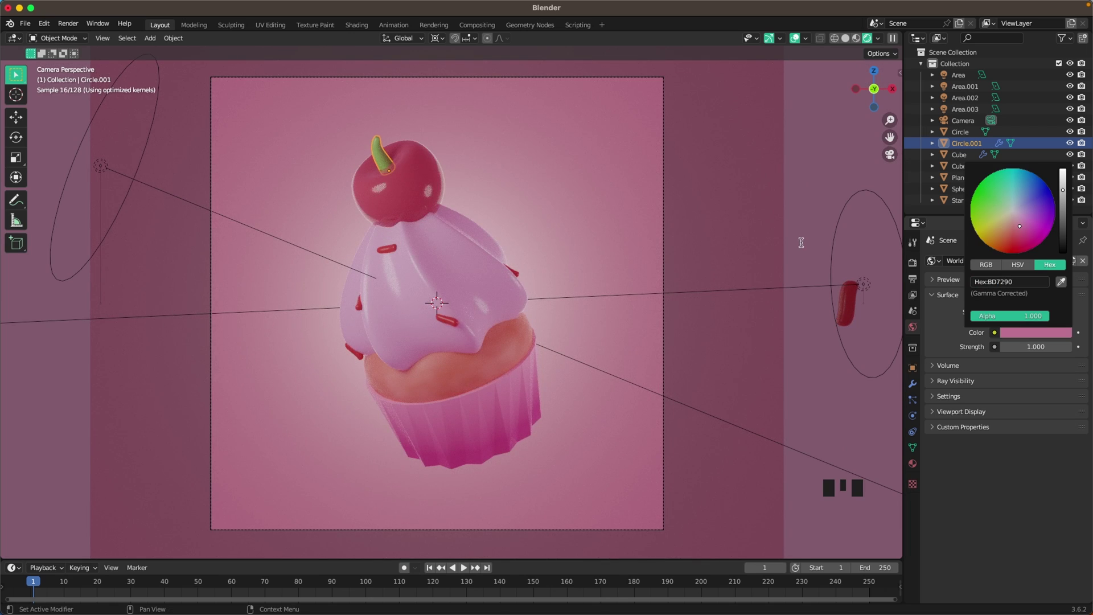
key(Left)
click(106, 172)
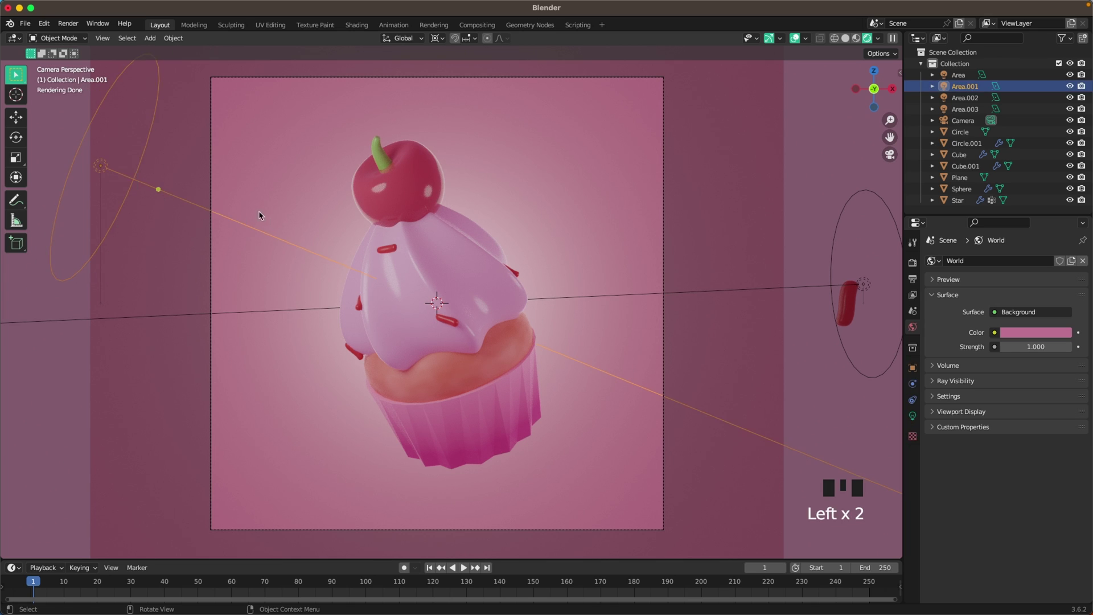
key(g)
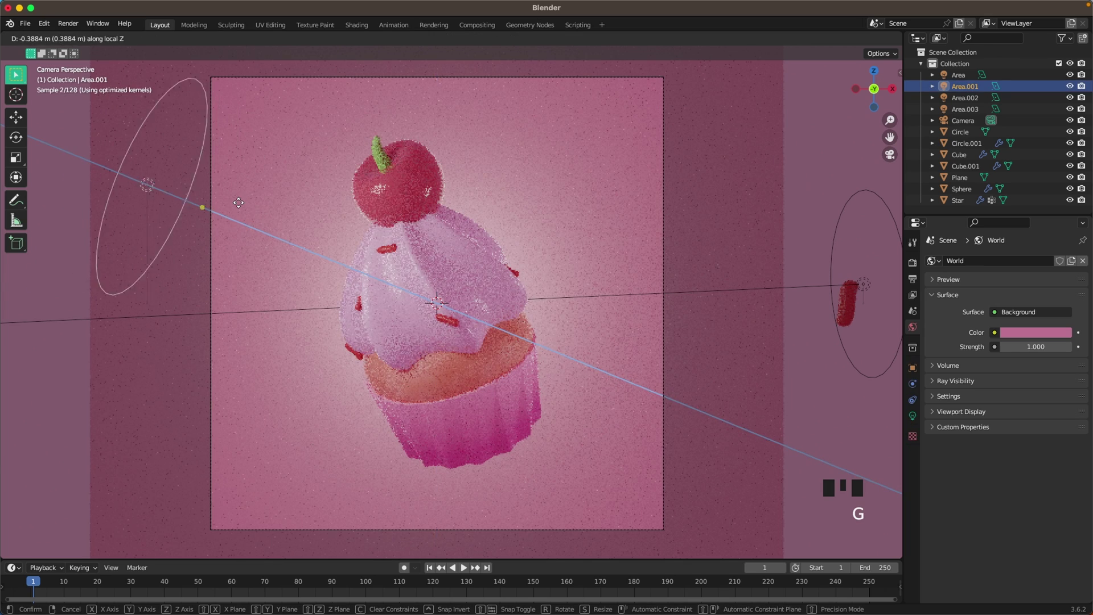
click(919, 422)
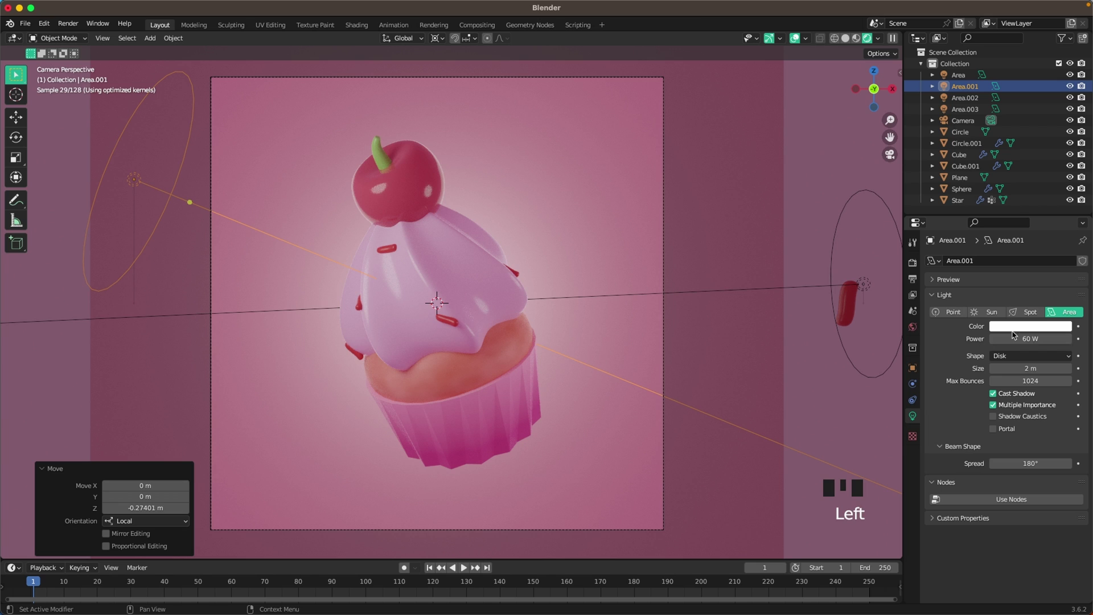
drag(1014, 334, 634, 309)
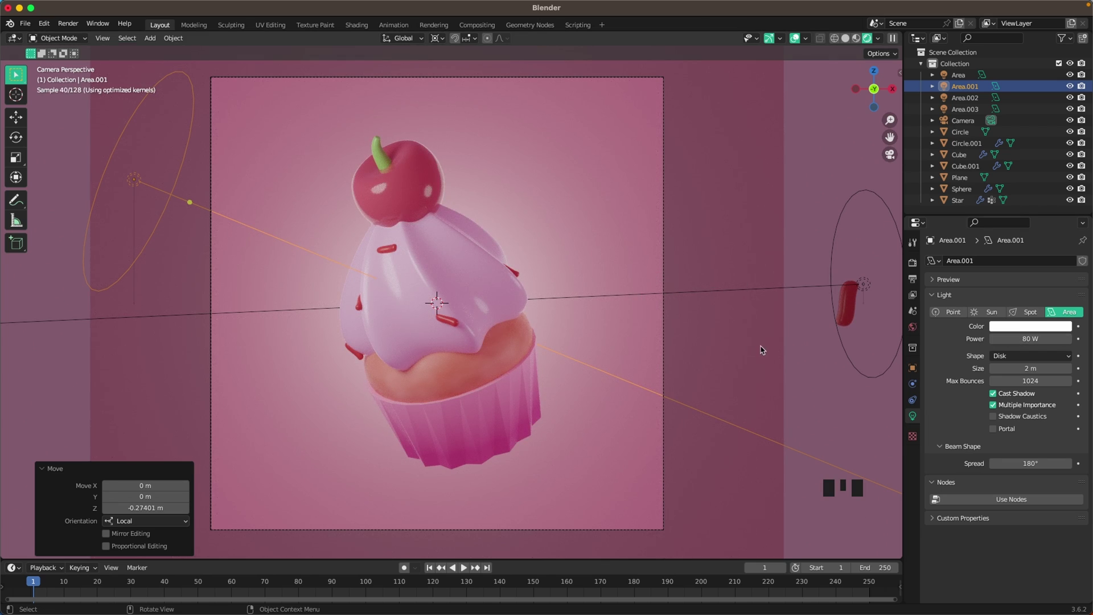
Nudge the back light Area.003 along Y at 700 W and return to camera view.
click(869, 288)
key(g)
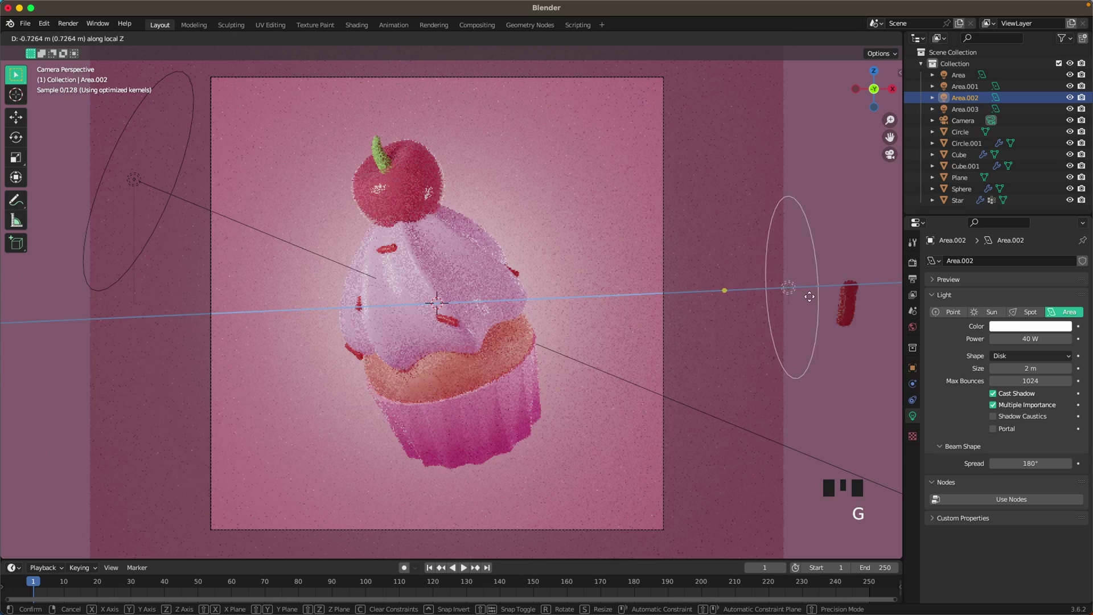
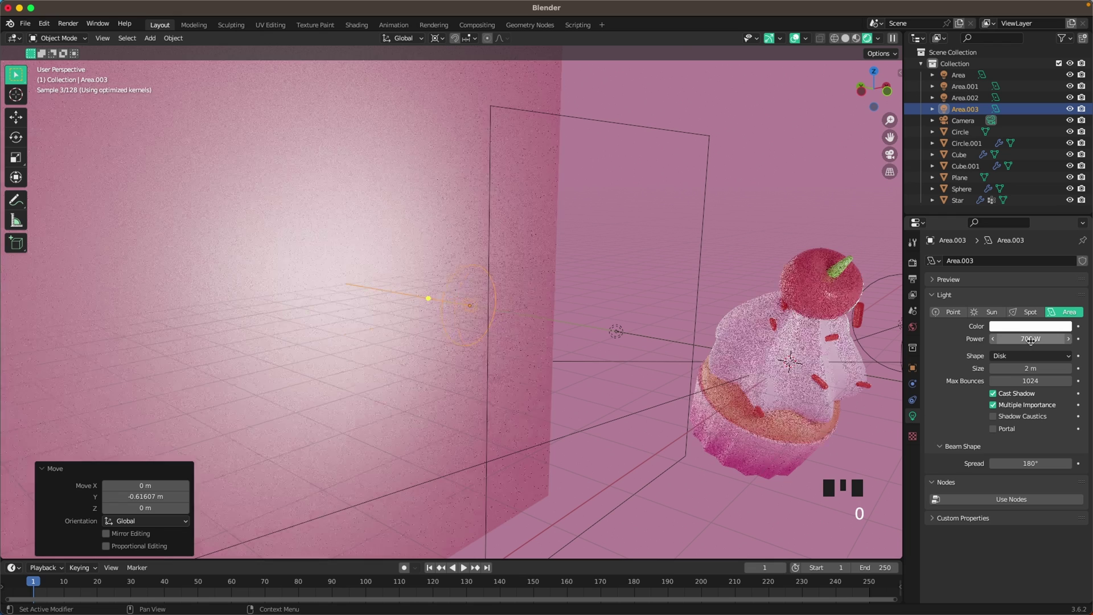
key(`)
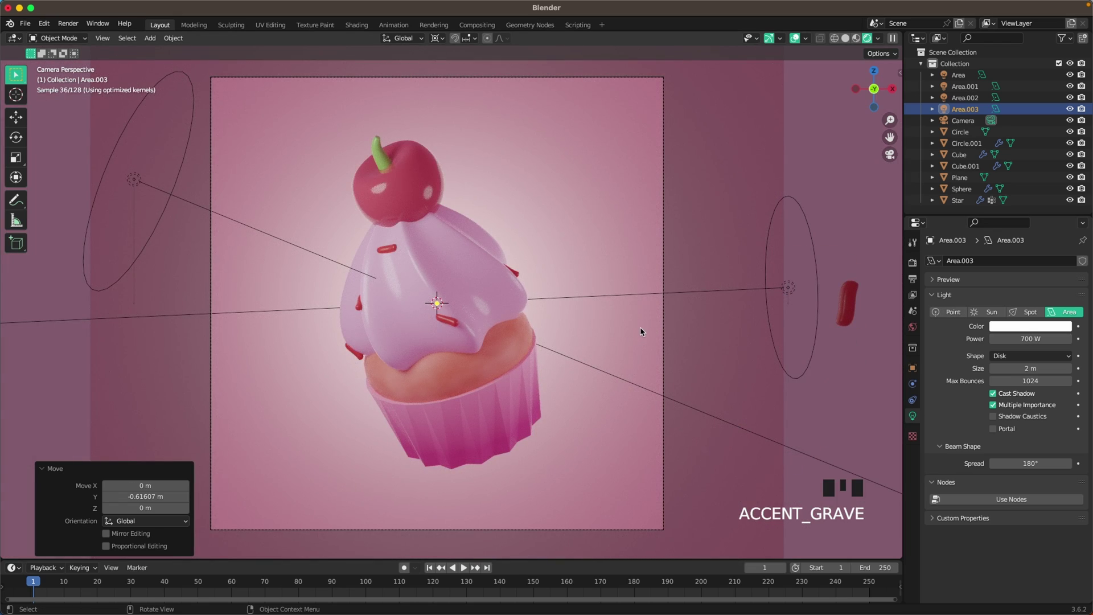
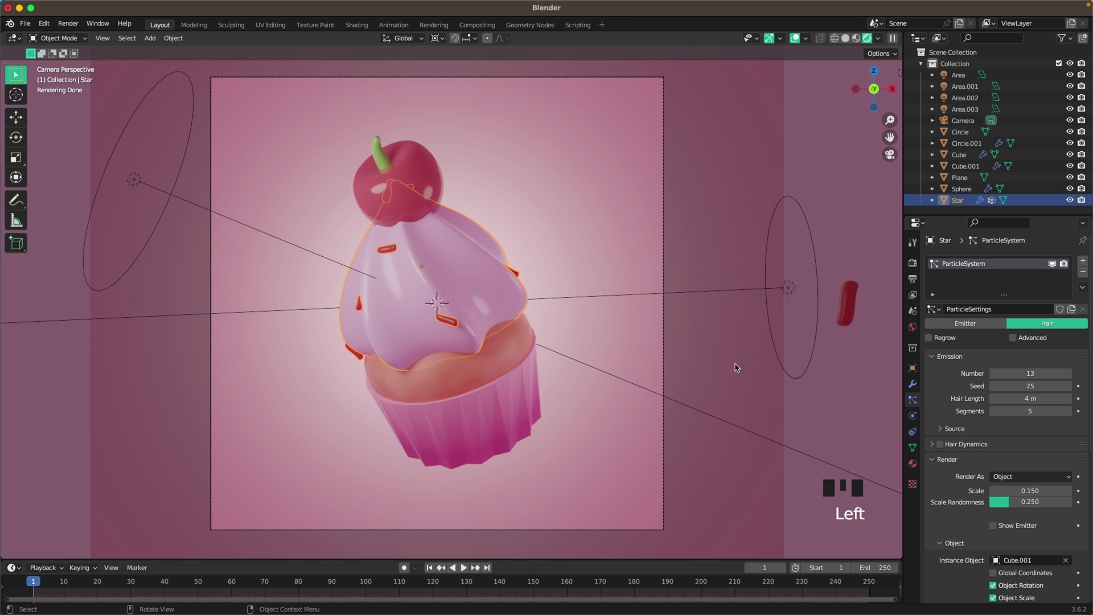
Set Color Management's Look to Medium High Contrast in Render Properties.
click(616, 339)
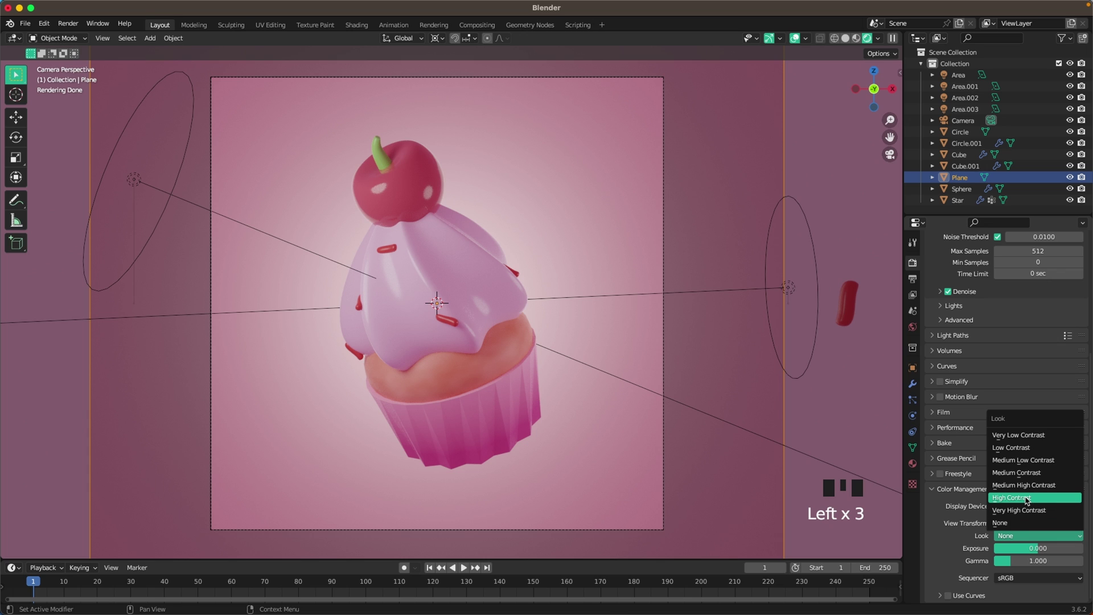
drag(1029, 501, 724, 339)
scroll(up, 3)
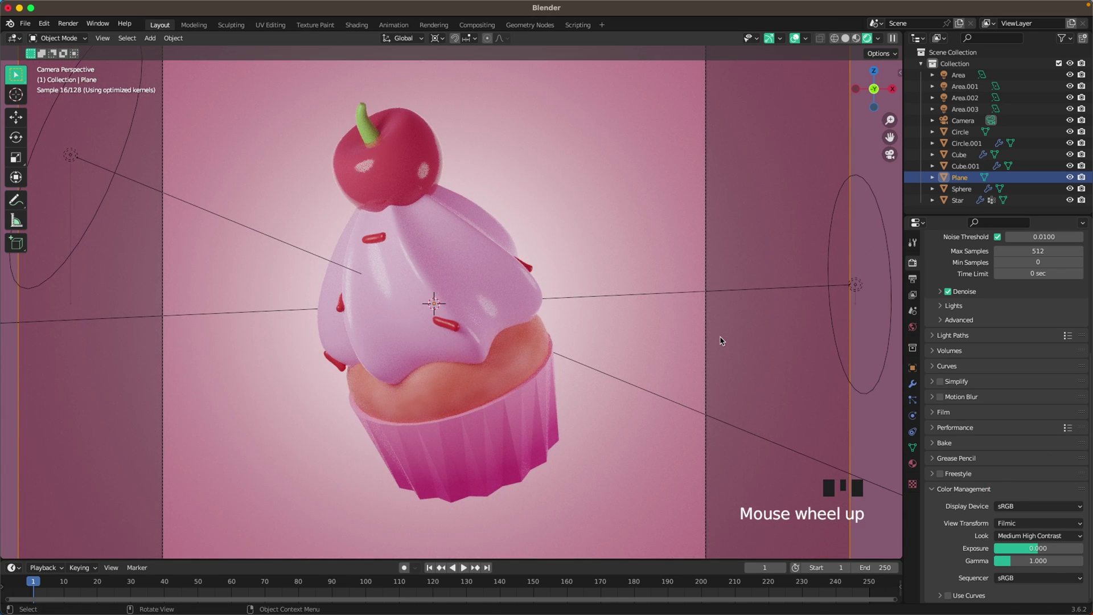